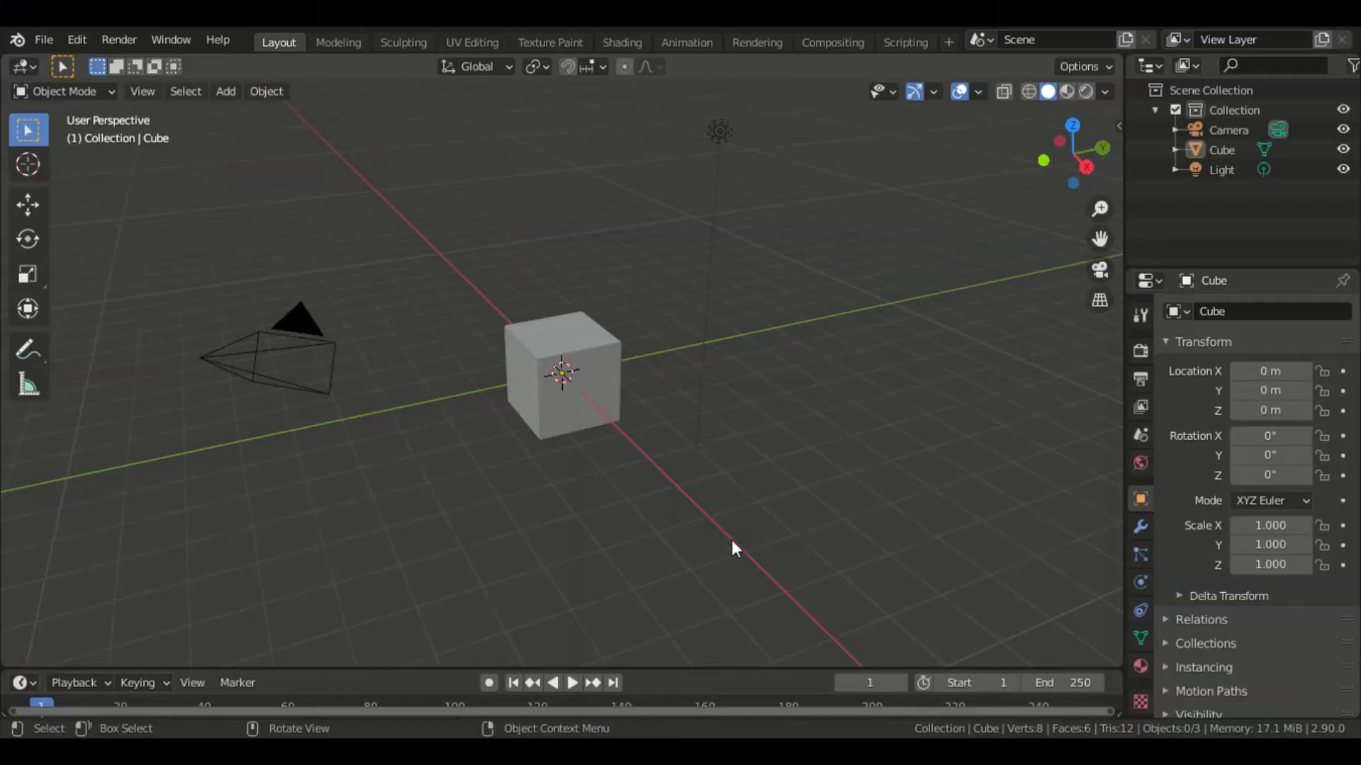
Step: Delete the default cube, camera and light and add a text object viewed from the front
key(a)
key(x)
key(shift+a)
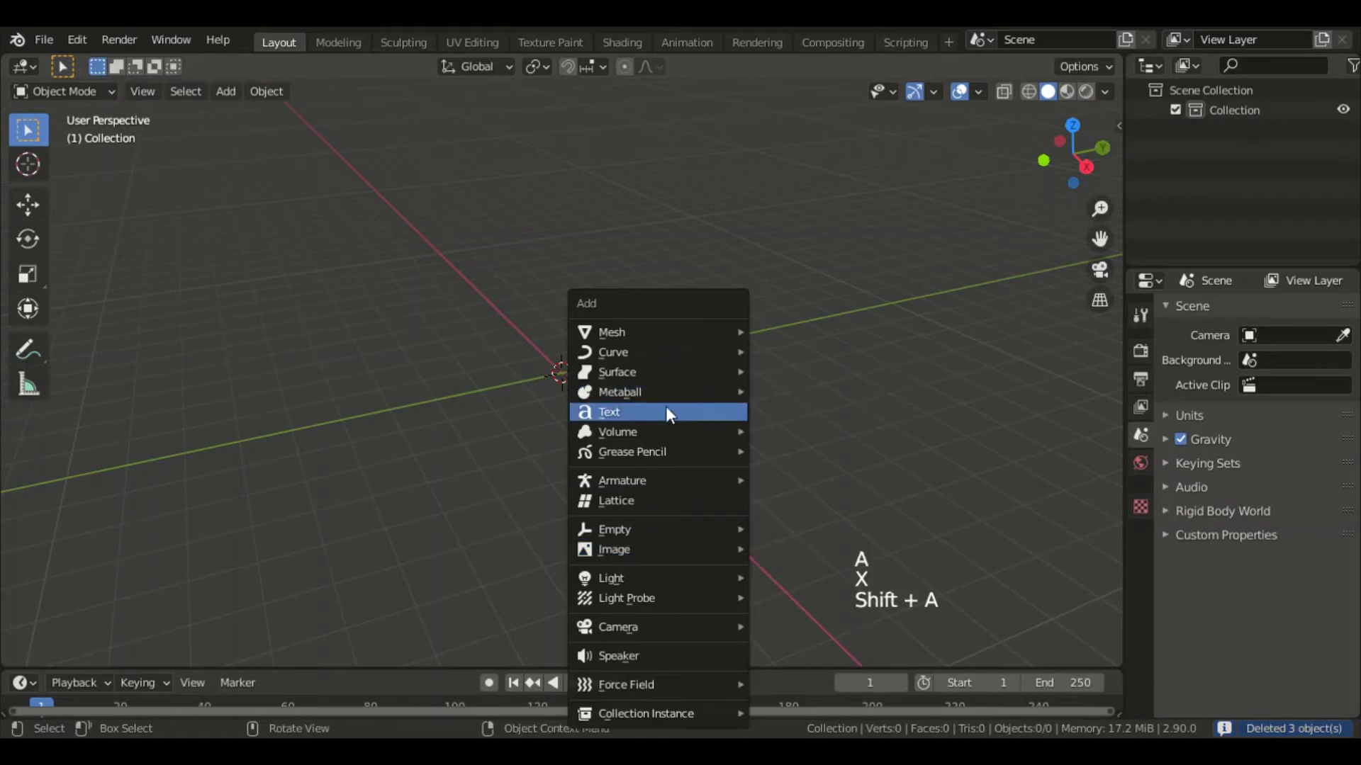
key(KP_1)
click(173, 649)
click(244, 534)
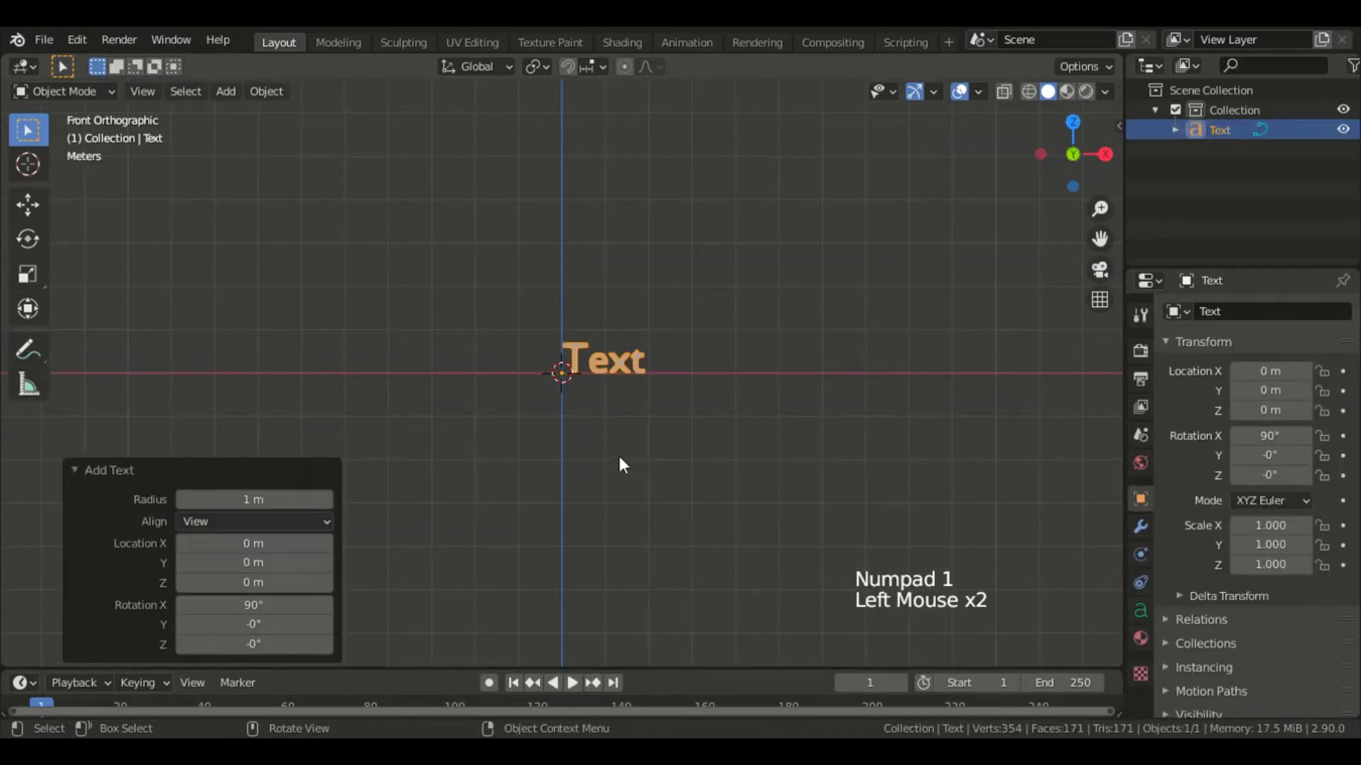
Step: Erase the placeholder word 'Text' in edit mode
key(Tab)
key(BackSpace)
key(BackSpace)
key(BackSpace)
key(BackSpace)
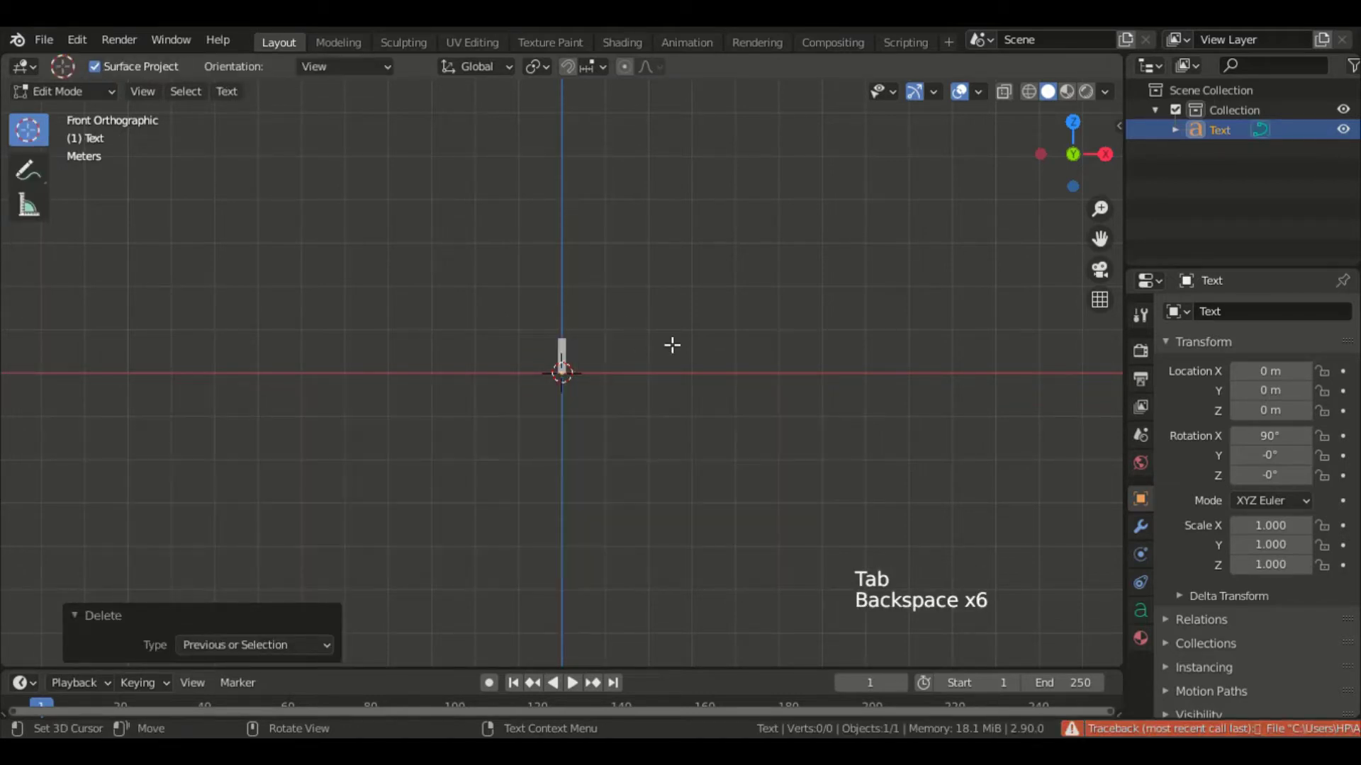
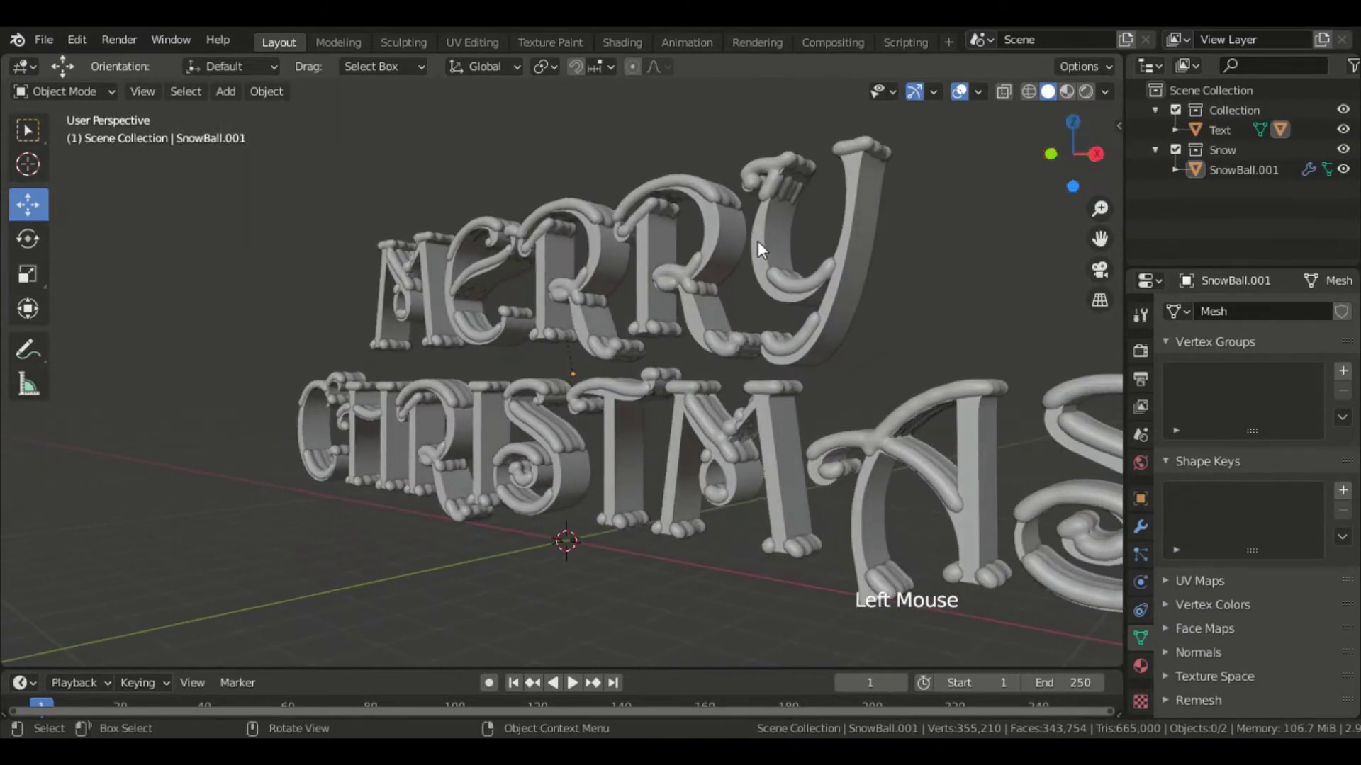
Step: Push the MERRY CHRISTMAS lettering and its snow back 5.887 m along Y
click(913, 256)
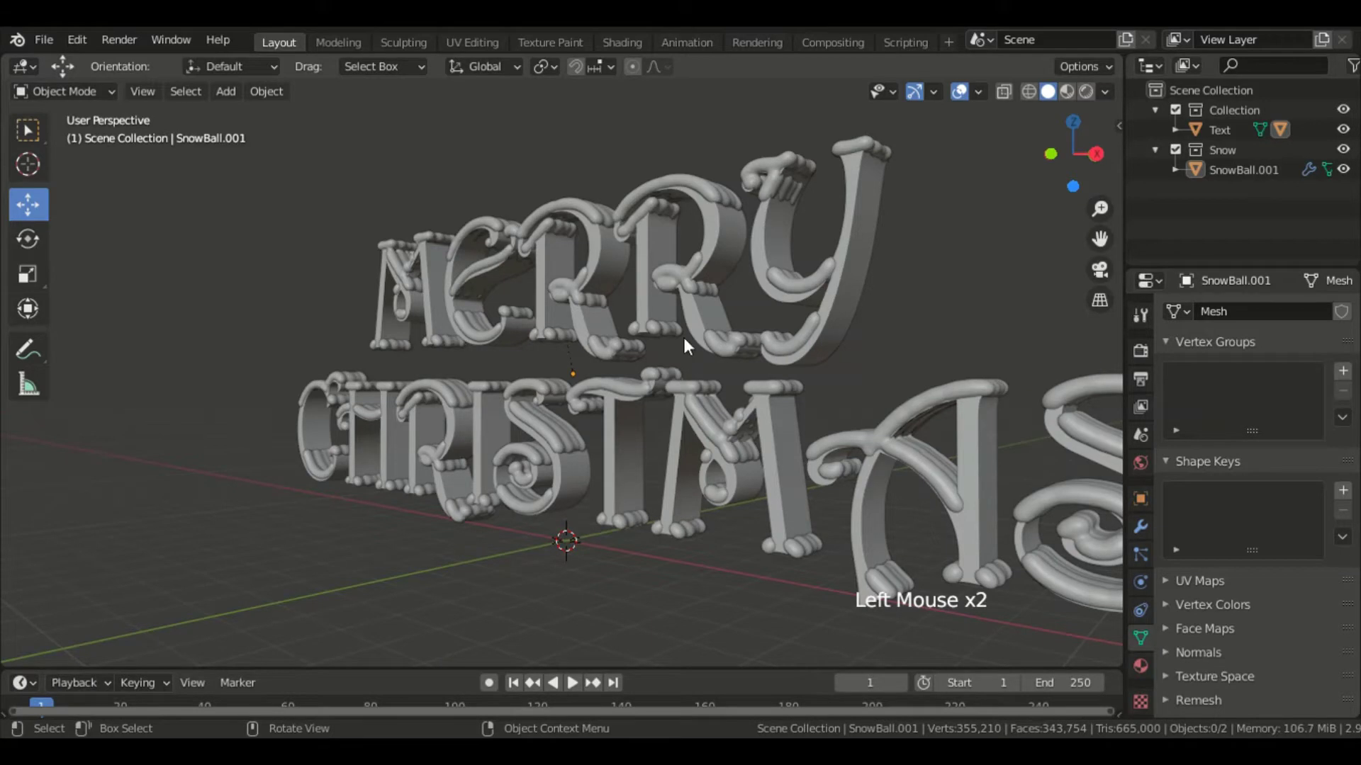
click(730, 209)
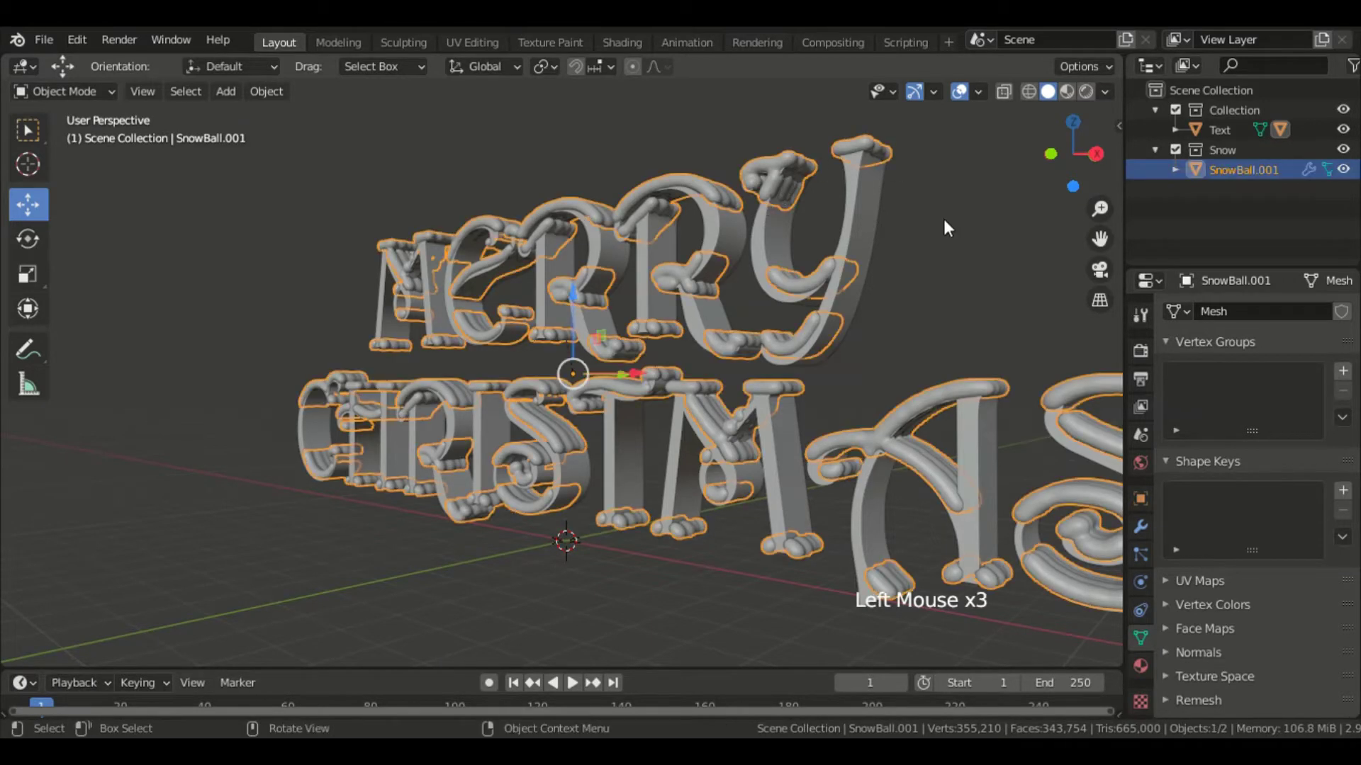
click(964, 241)
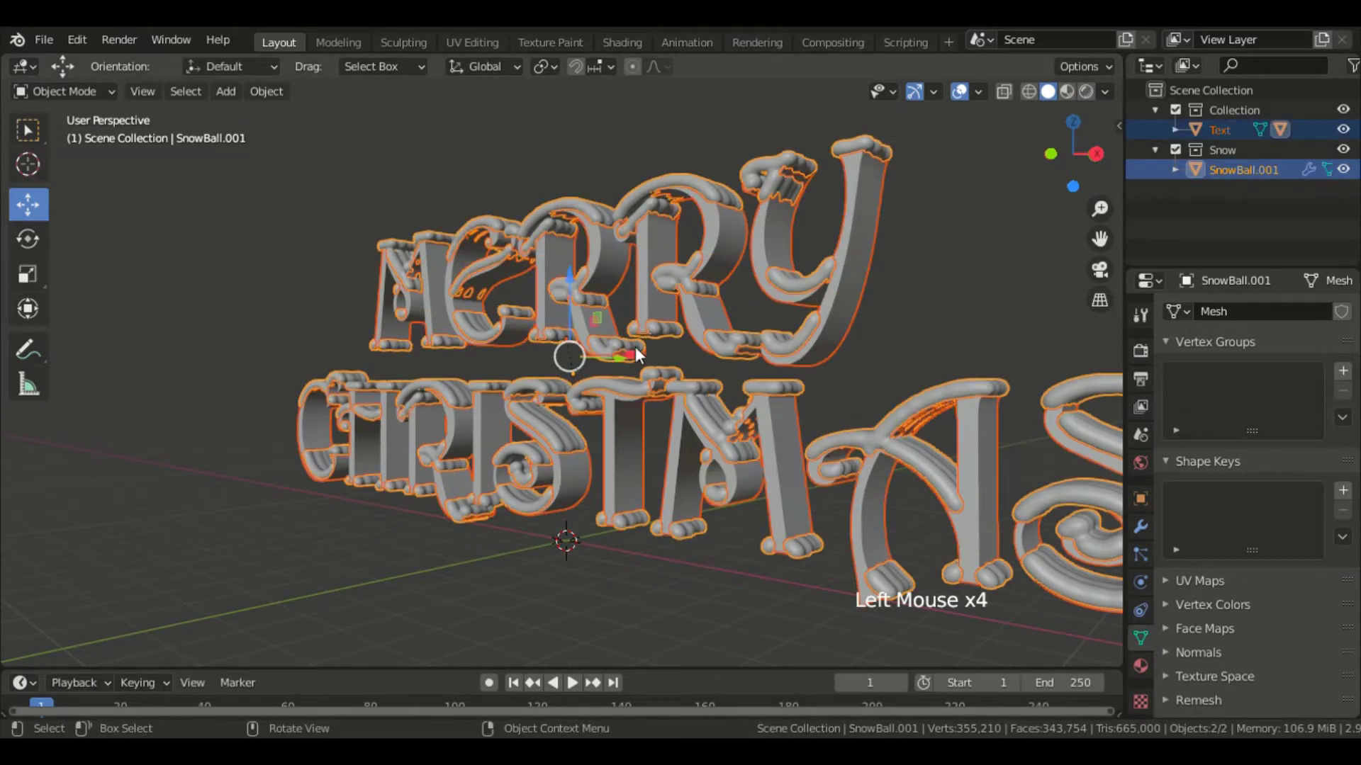
click(627, 367)
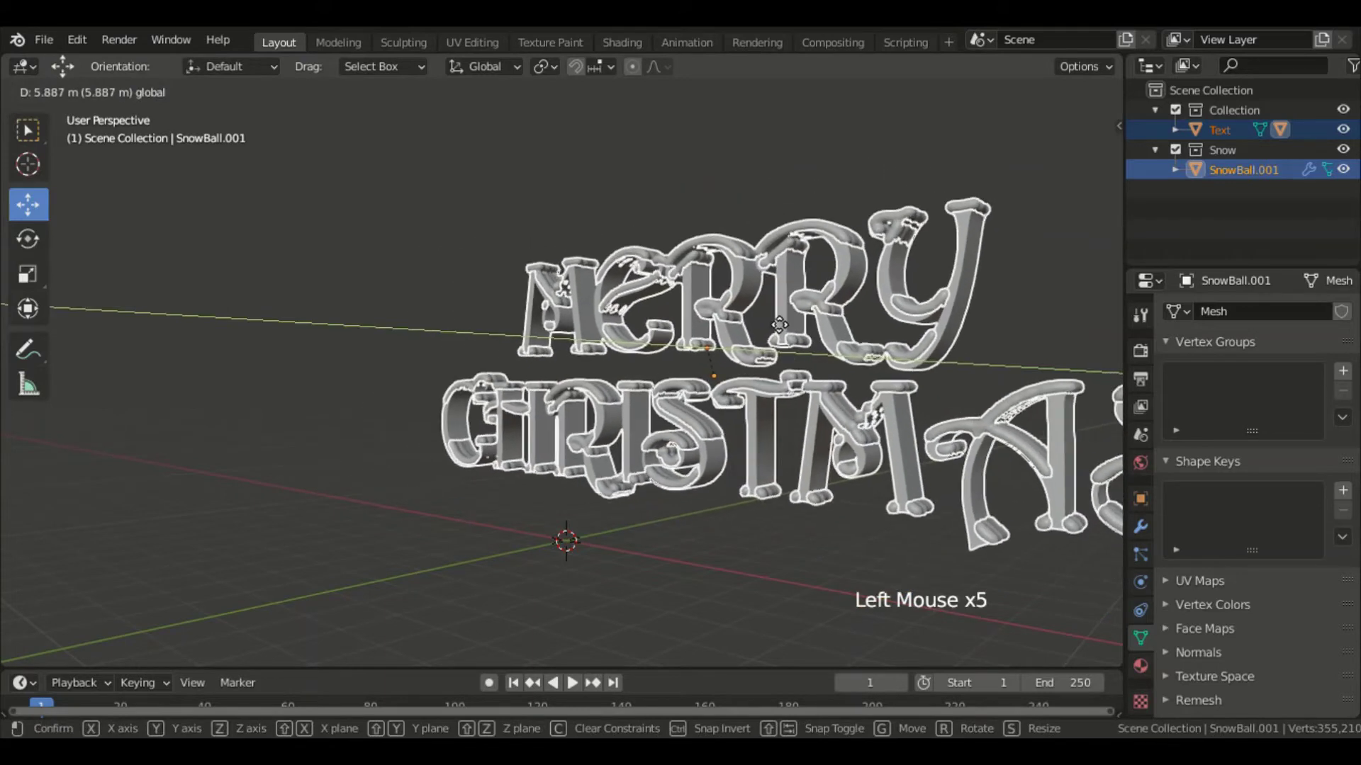
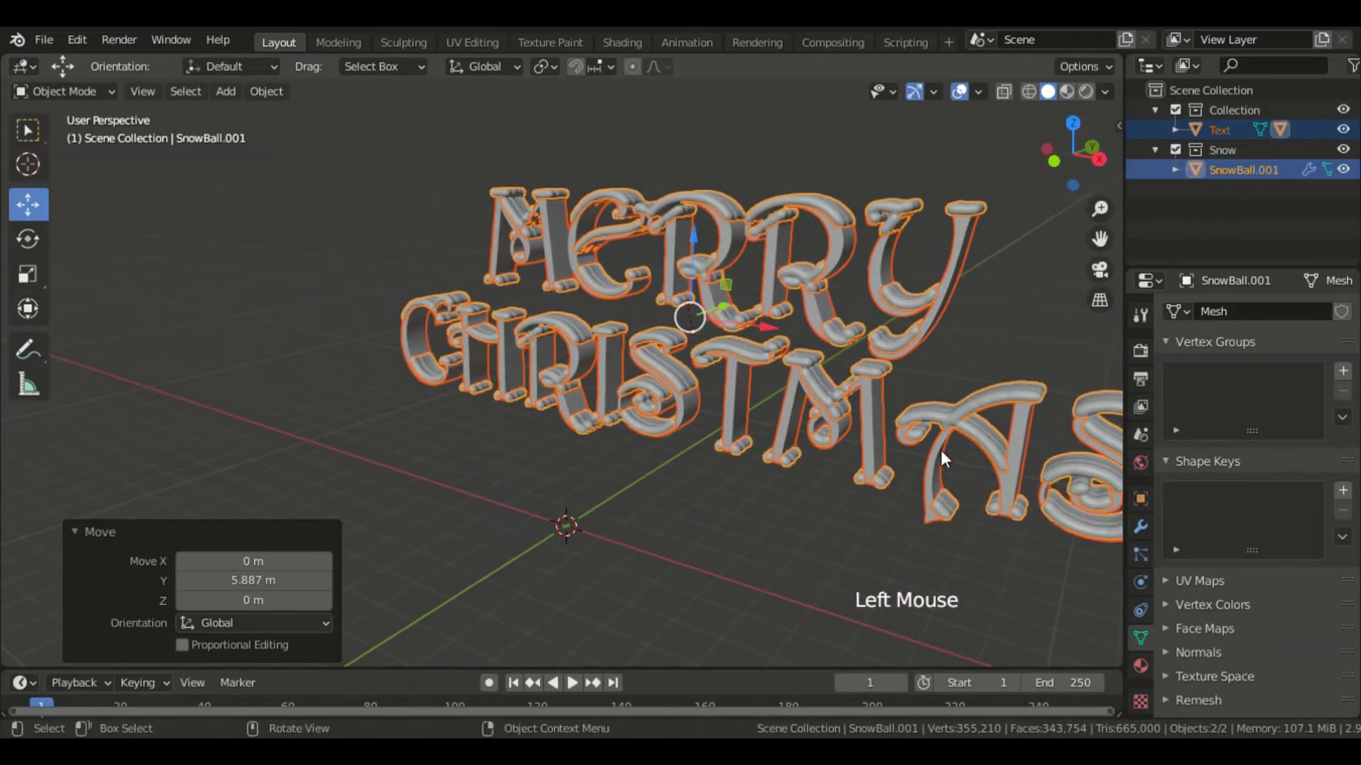
click(903, 512)
Step: Add a Sapling tree with the small_pine preset and set a Branches count to 10
key(shift+a)
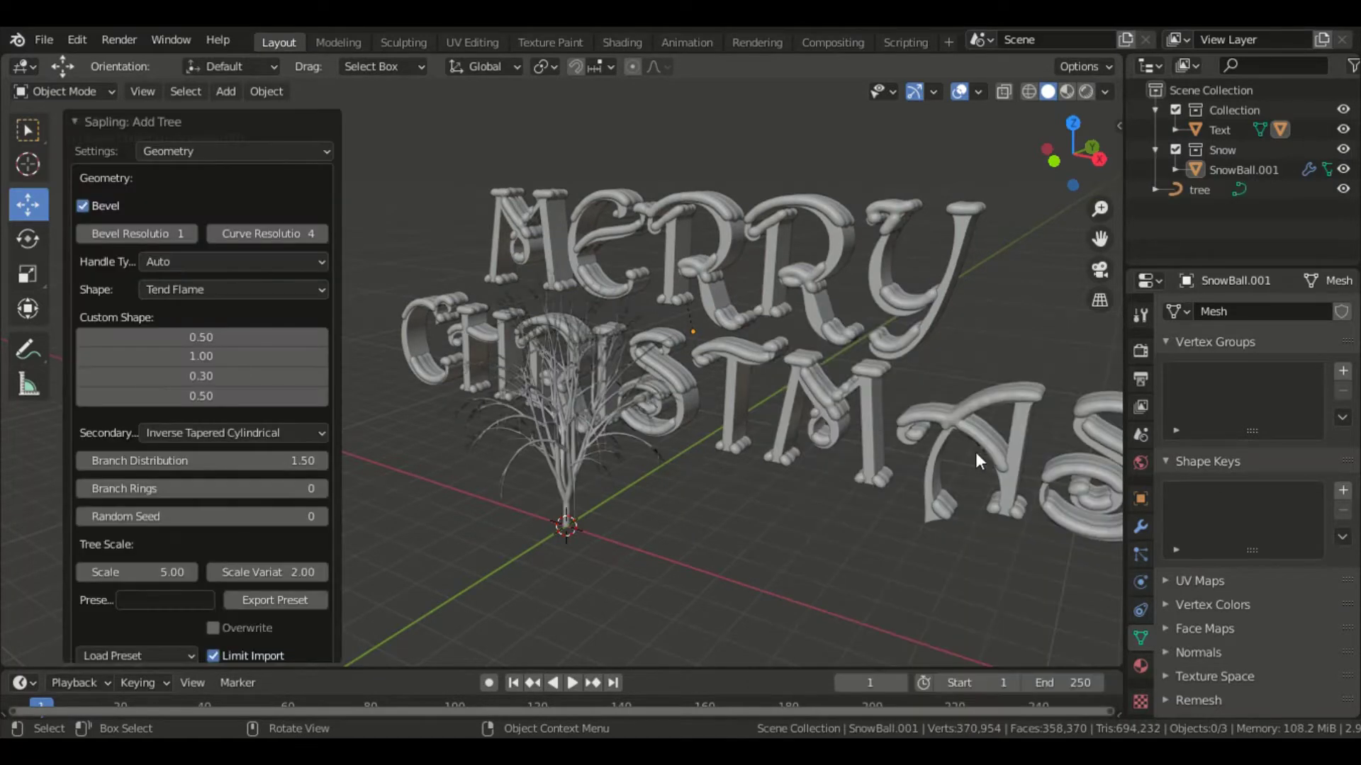
click(185, 666)
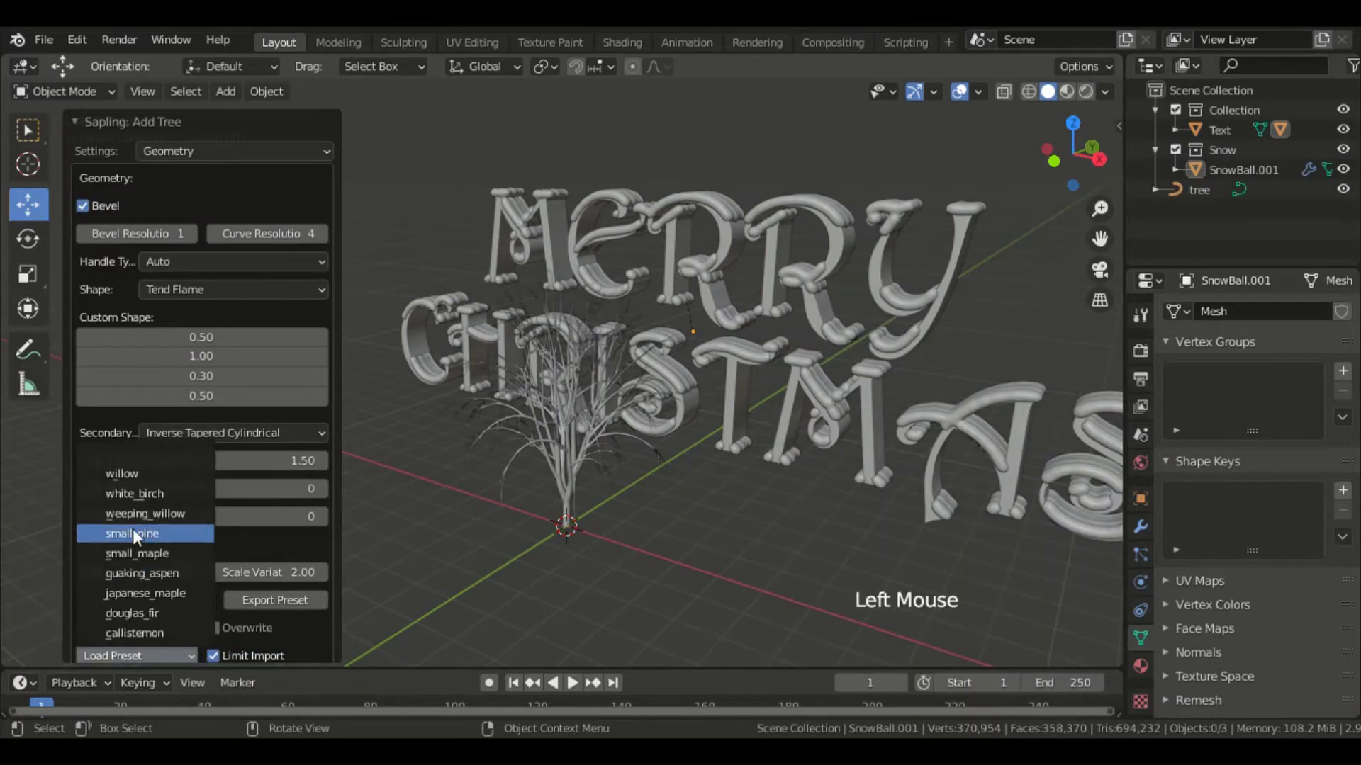
click(87, 244)
double_click(223, 238)
click(228, 156)
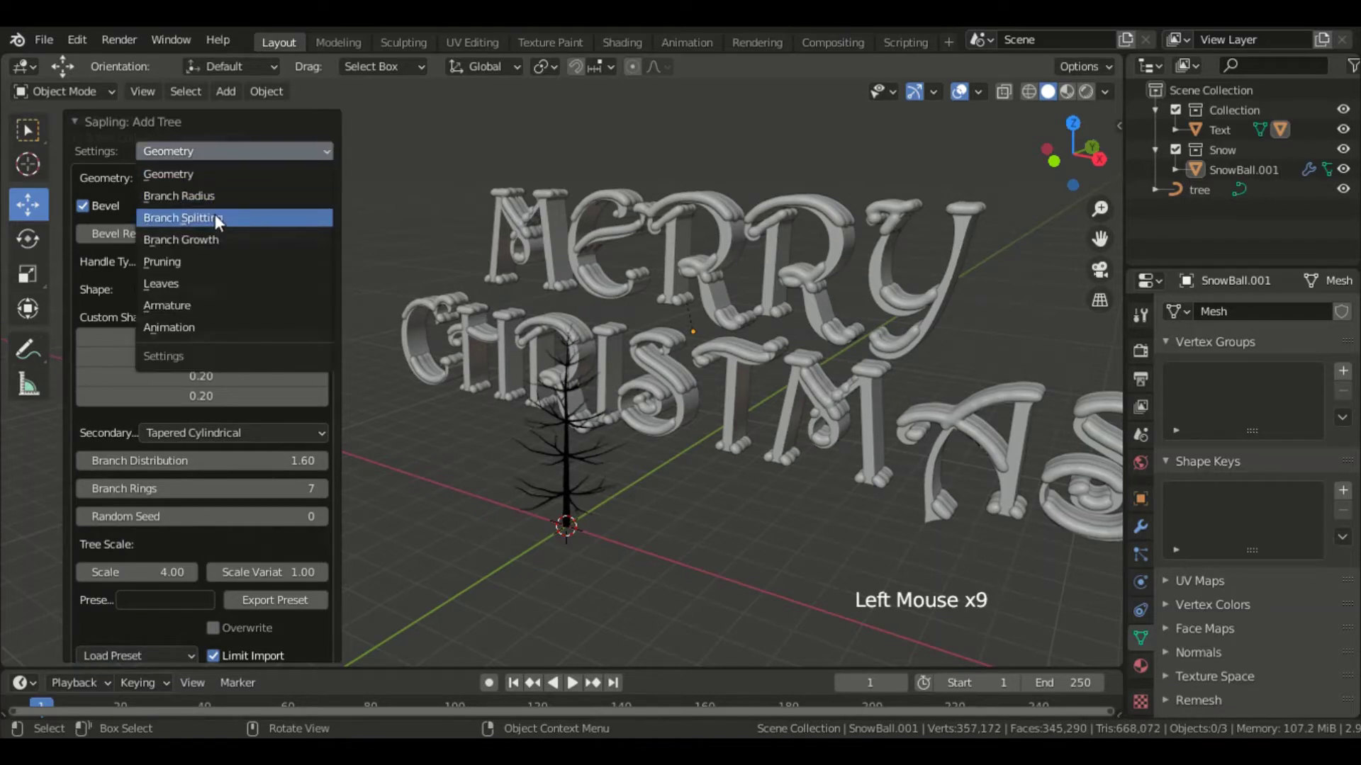
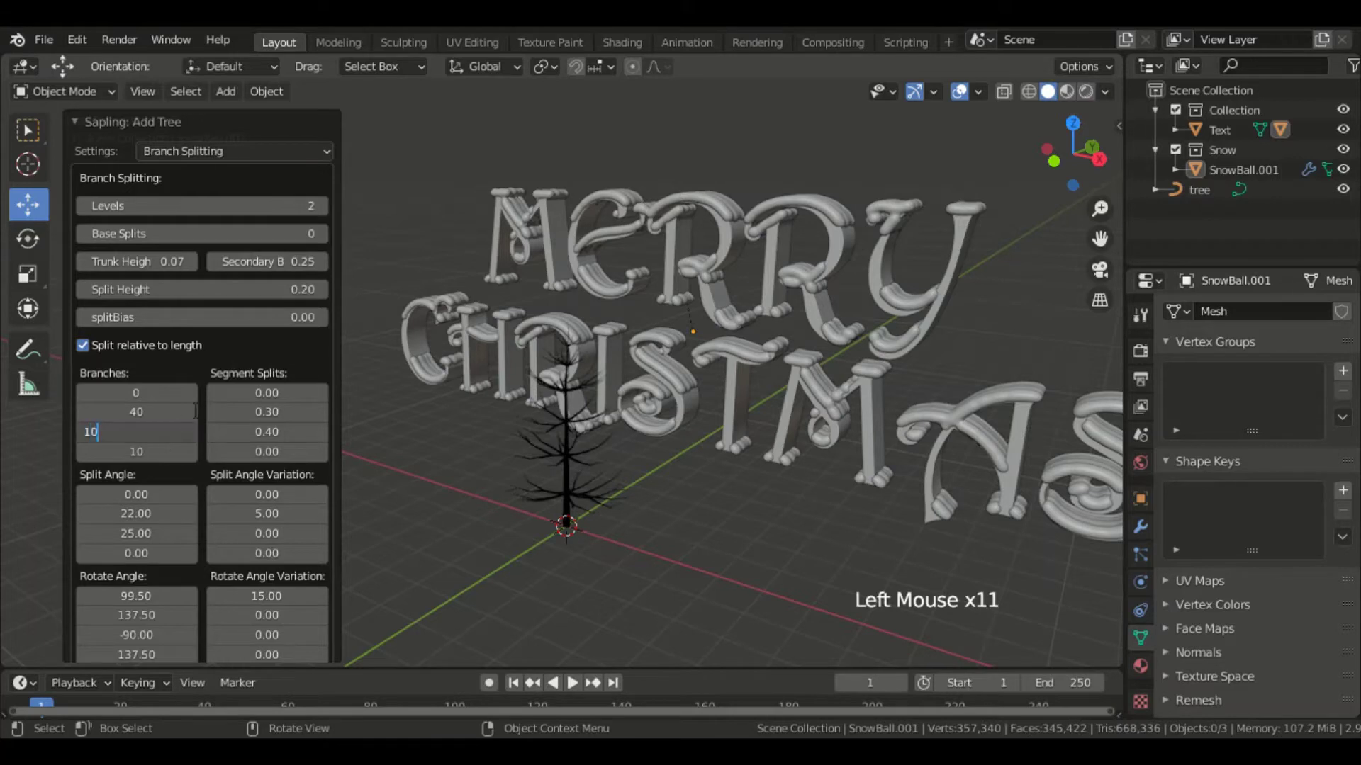
click(226, 159)
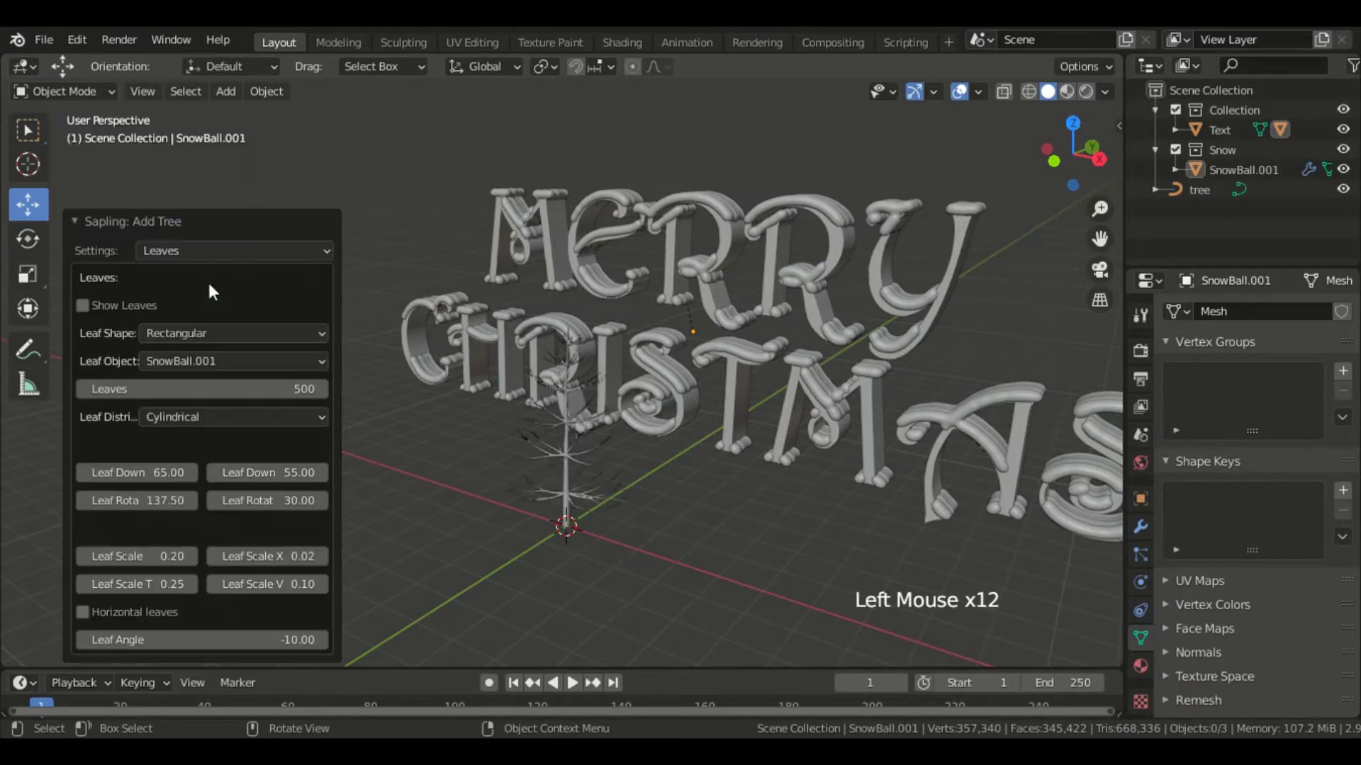
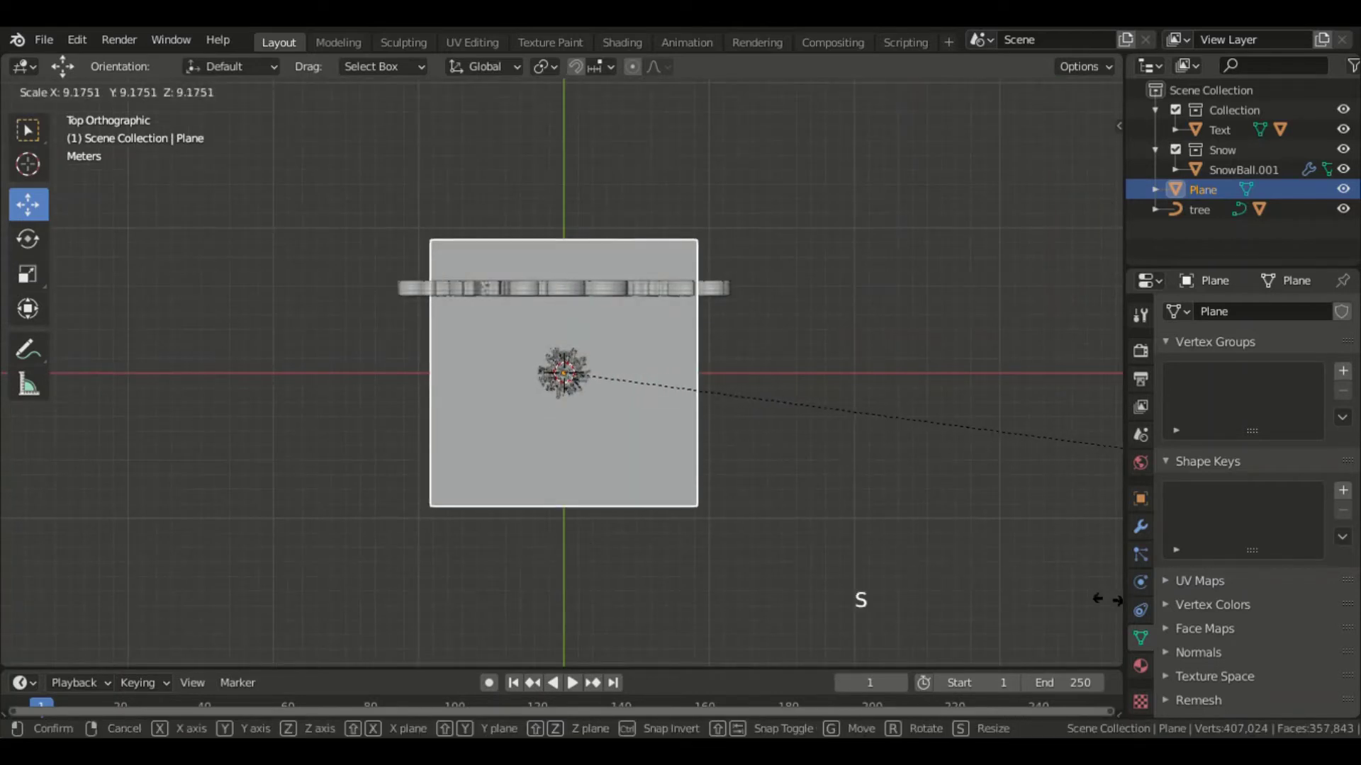
Step: Stretch the ground plane wider along X under the pine
key(s)
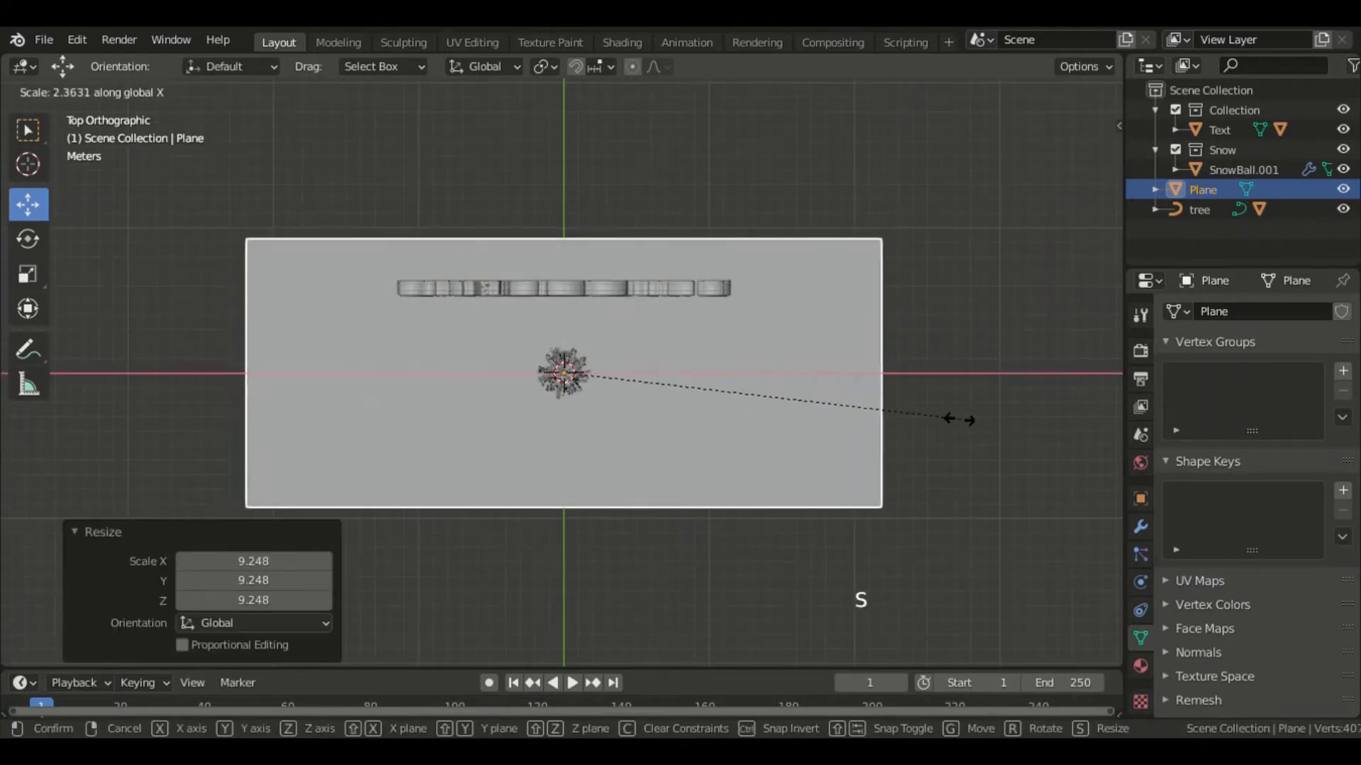
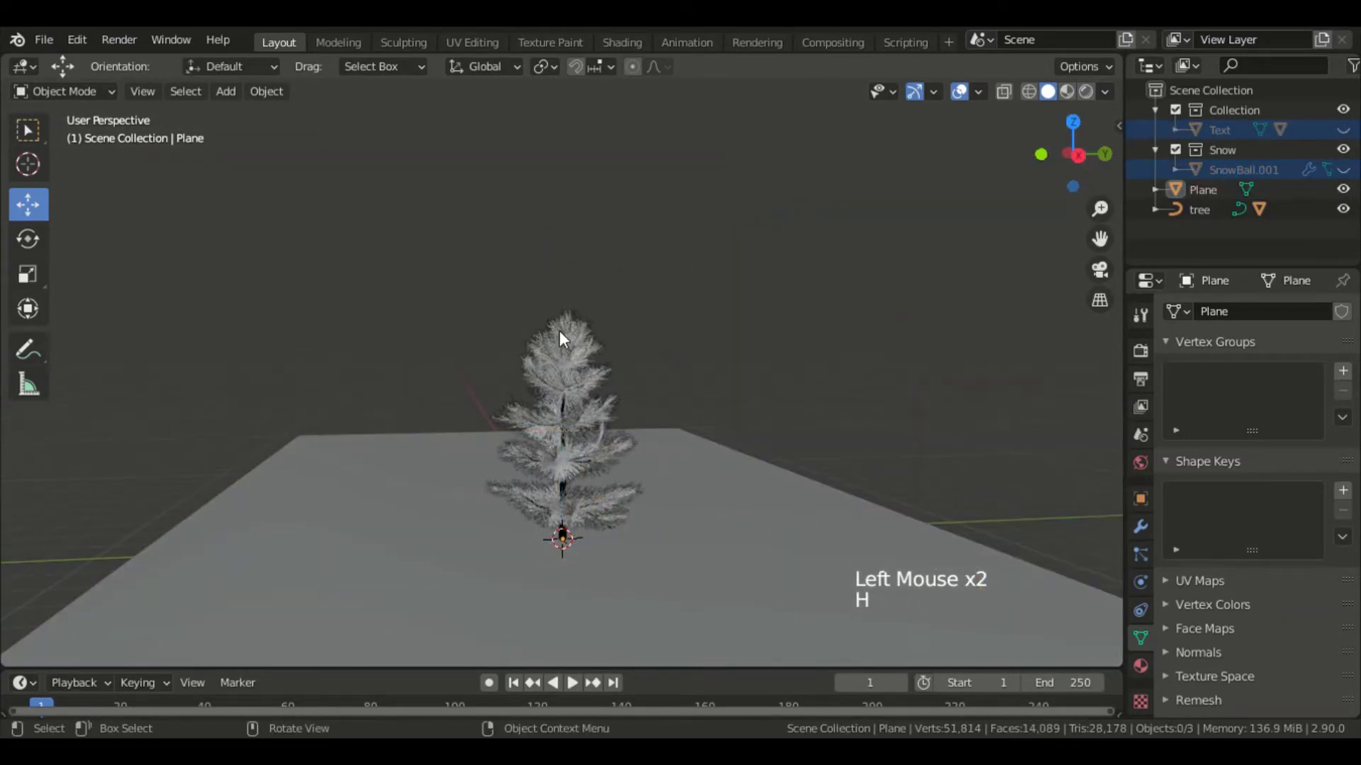
Step: Add Real Snow to the pine leaves at 50% coverage
click(565, 338)
key(n)
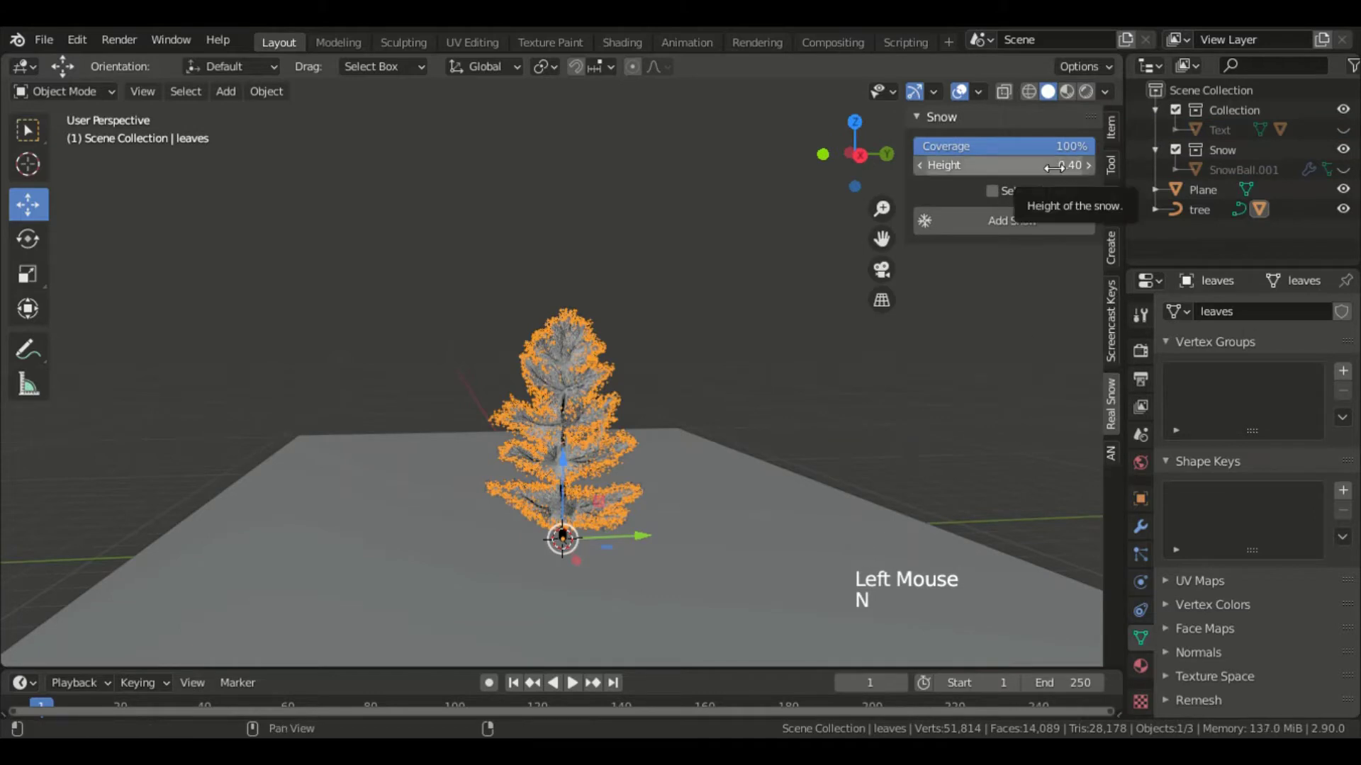
click(1032, 159)
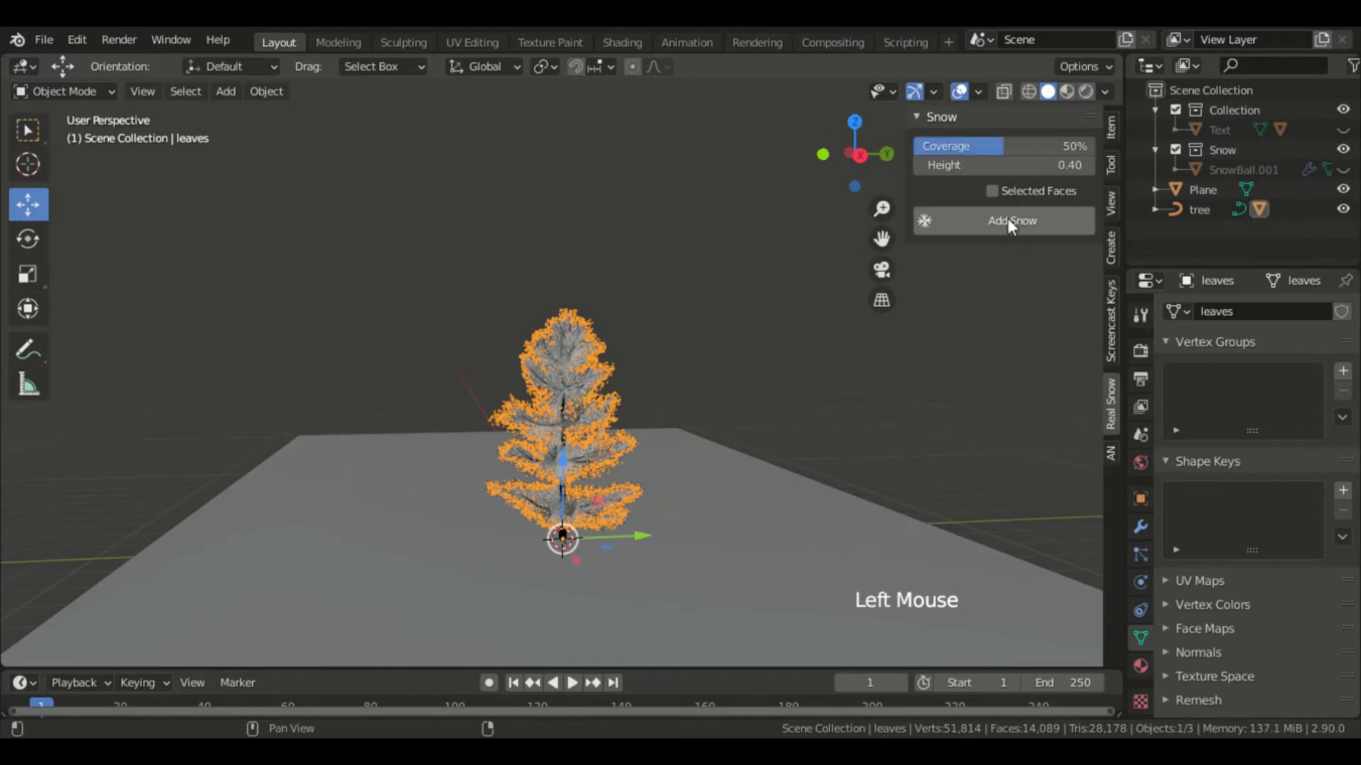
click(1017, 222)
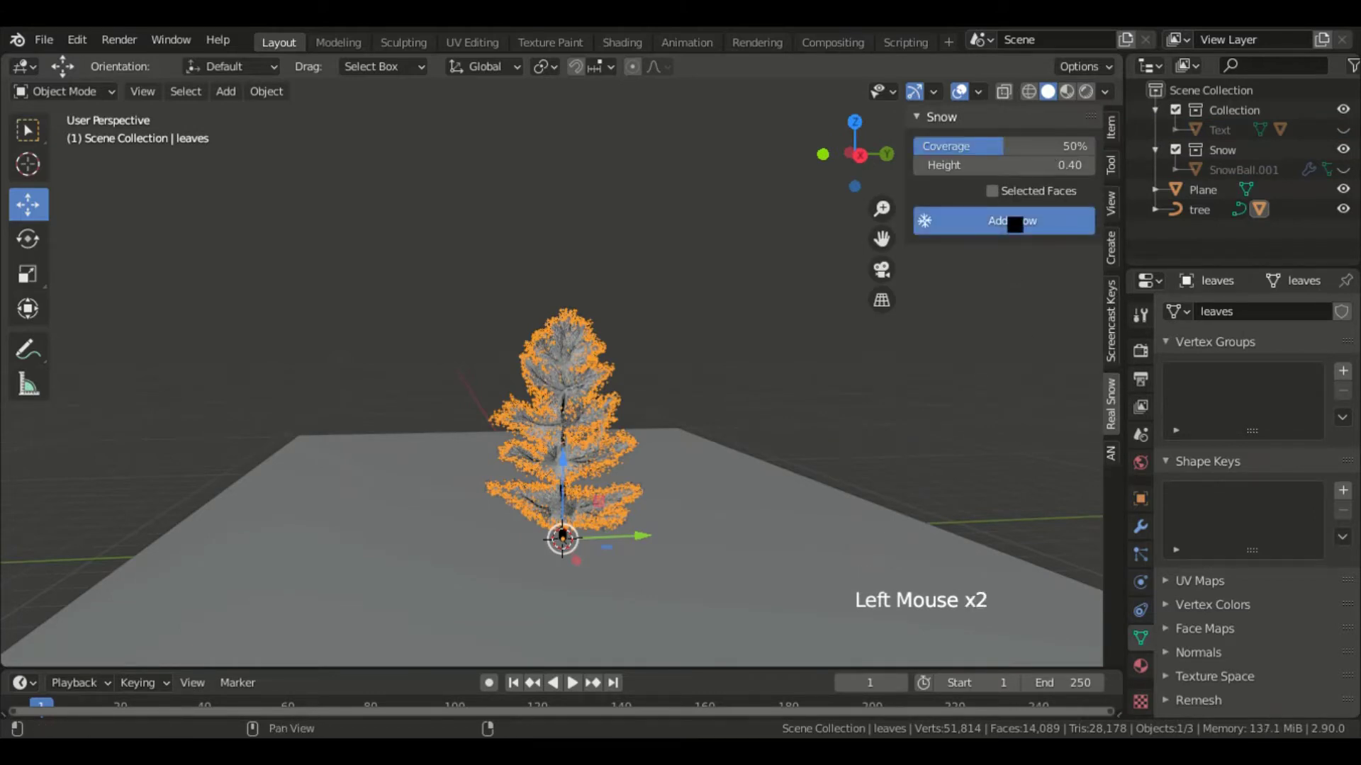
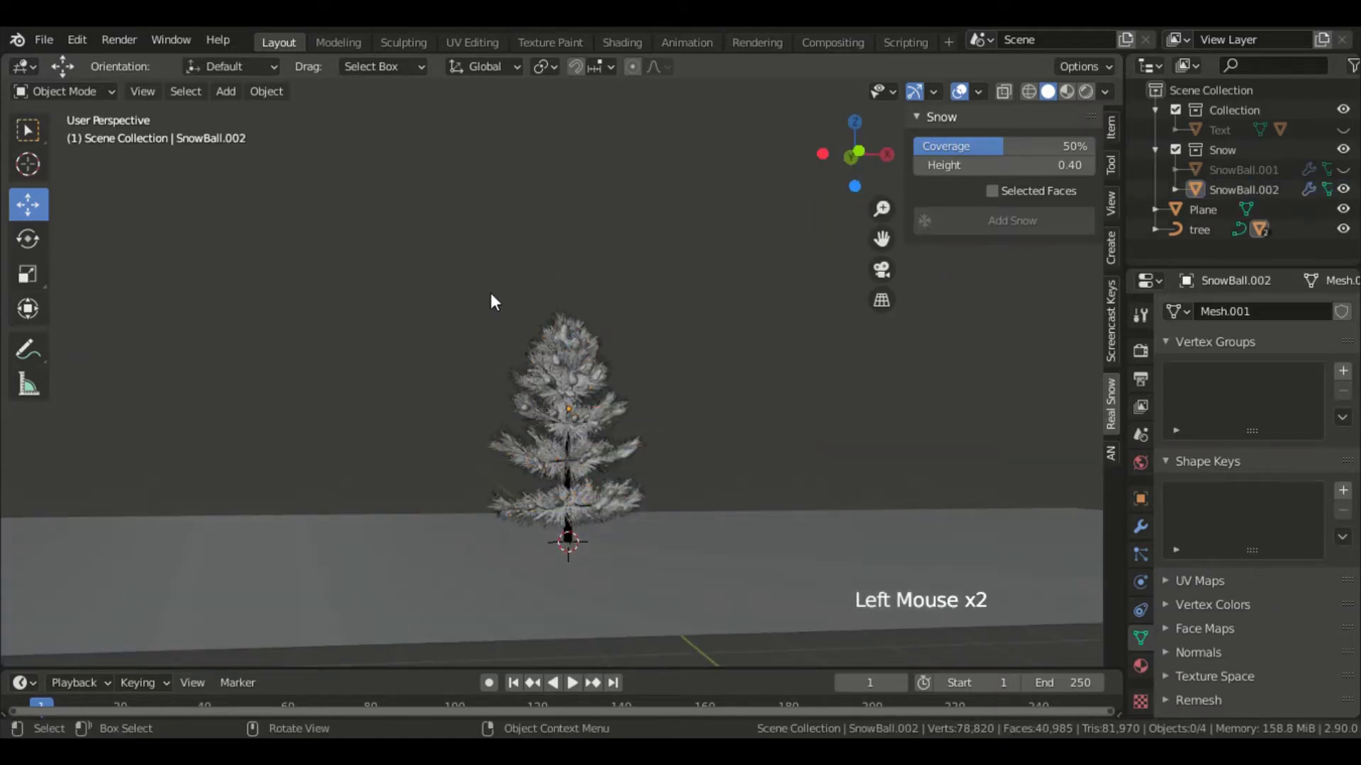
Step: Group the tree with its snow and resize it from a side view
click(471, 309)
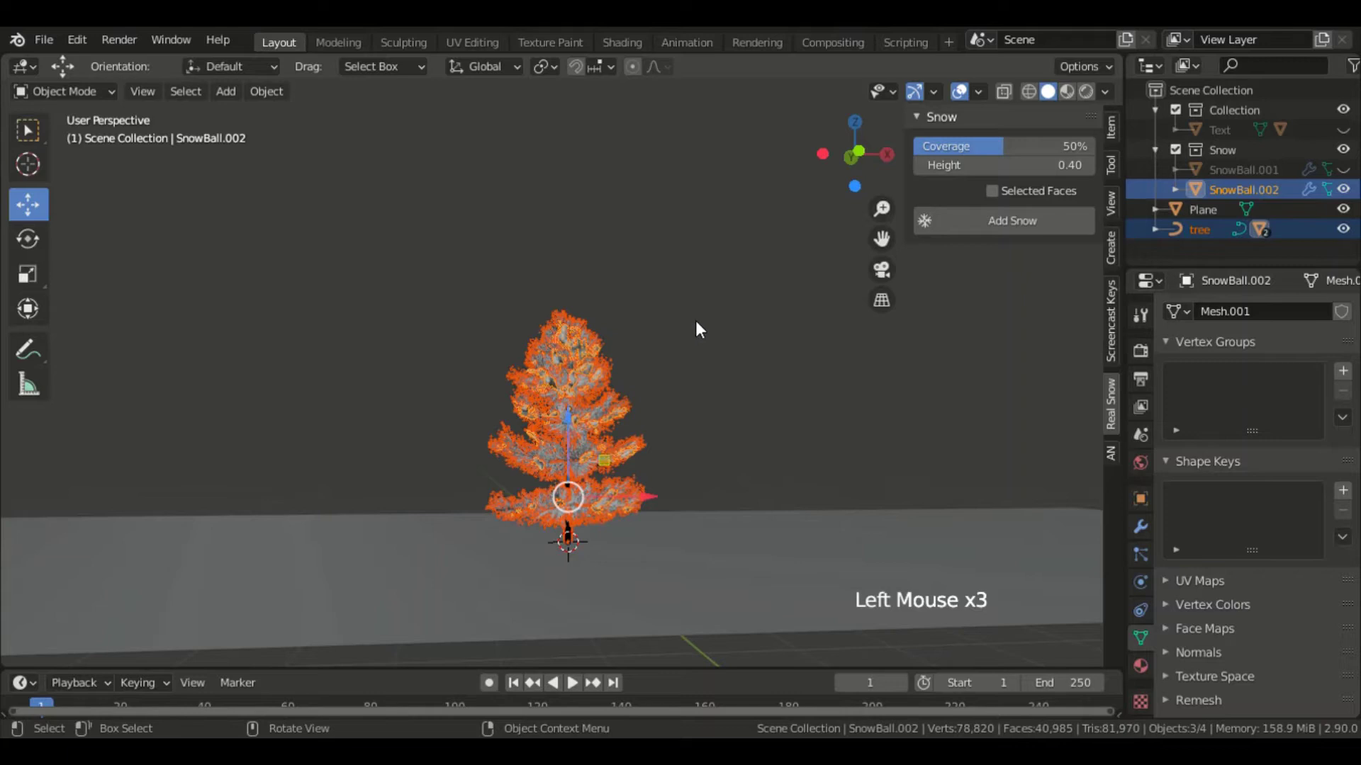
key(m)
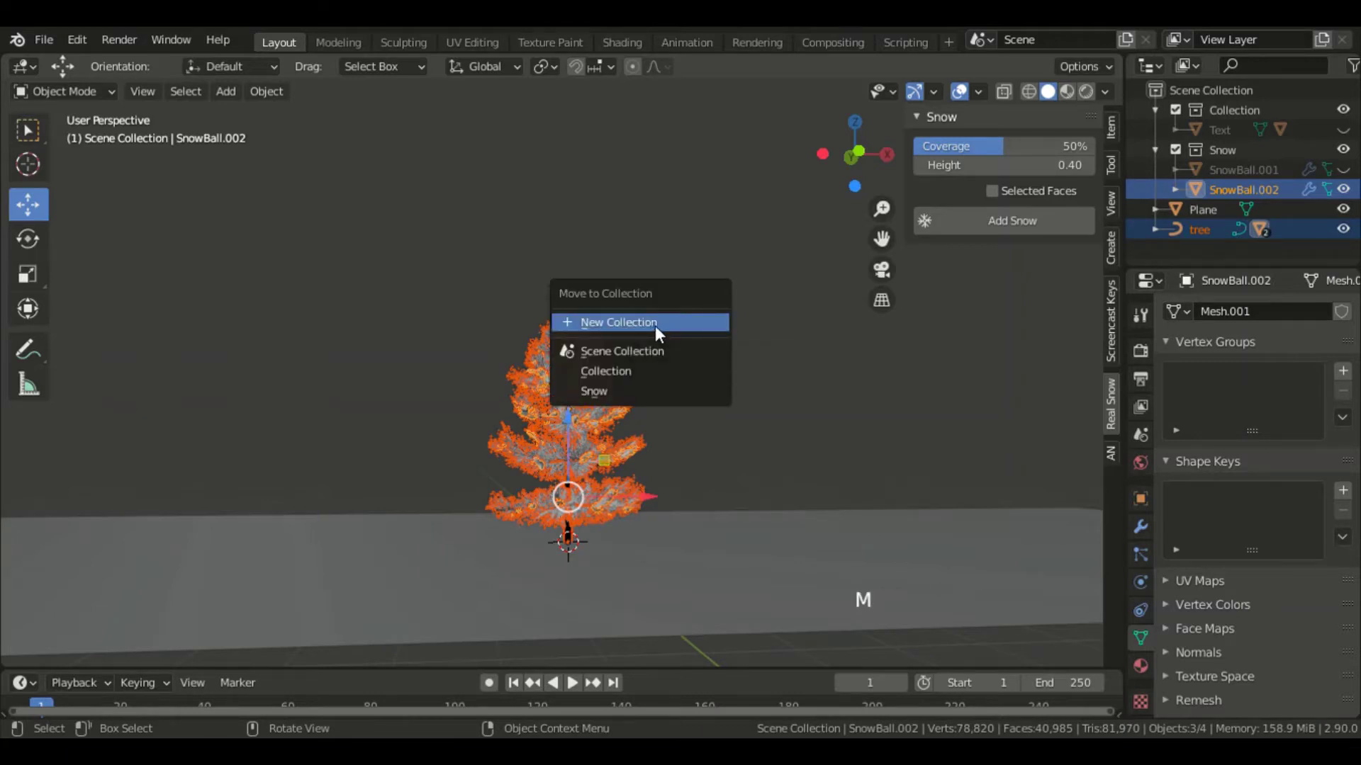
key(s)
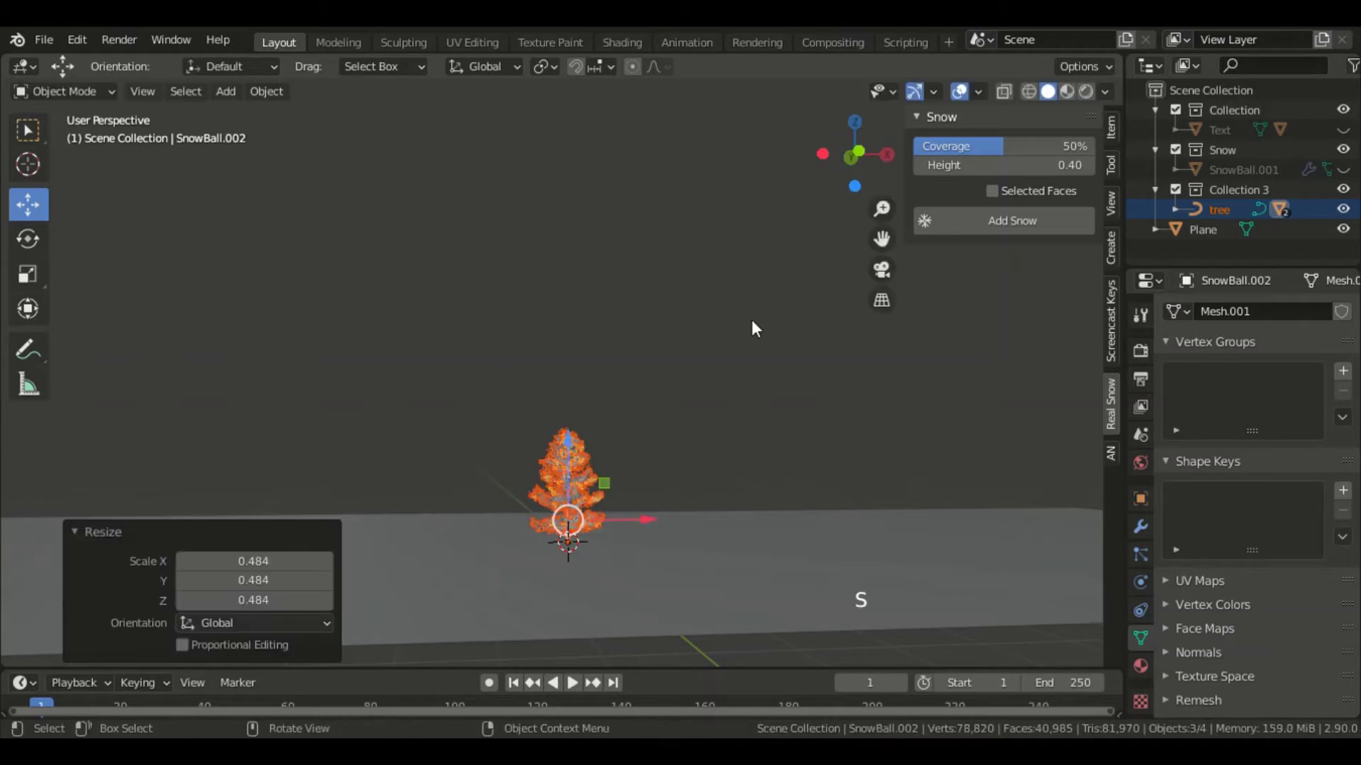
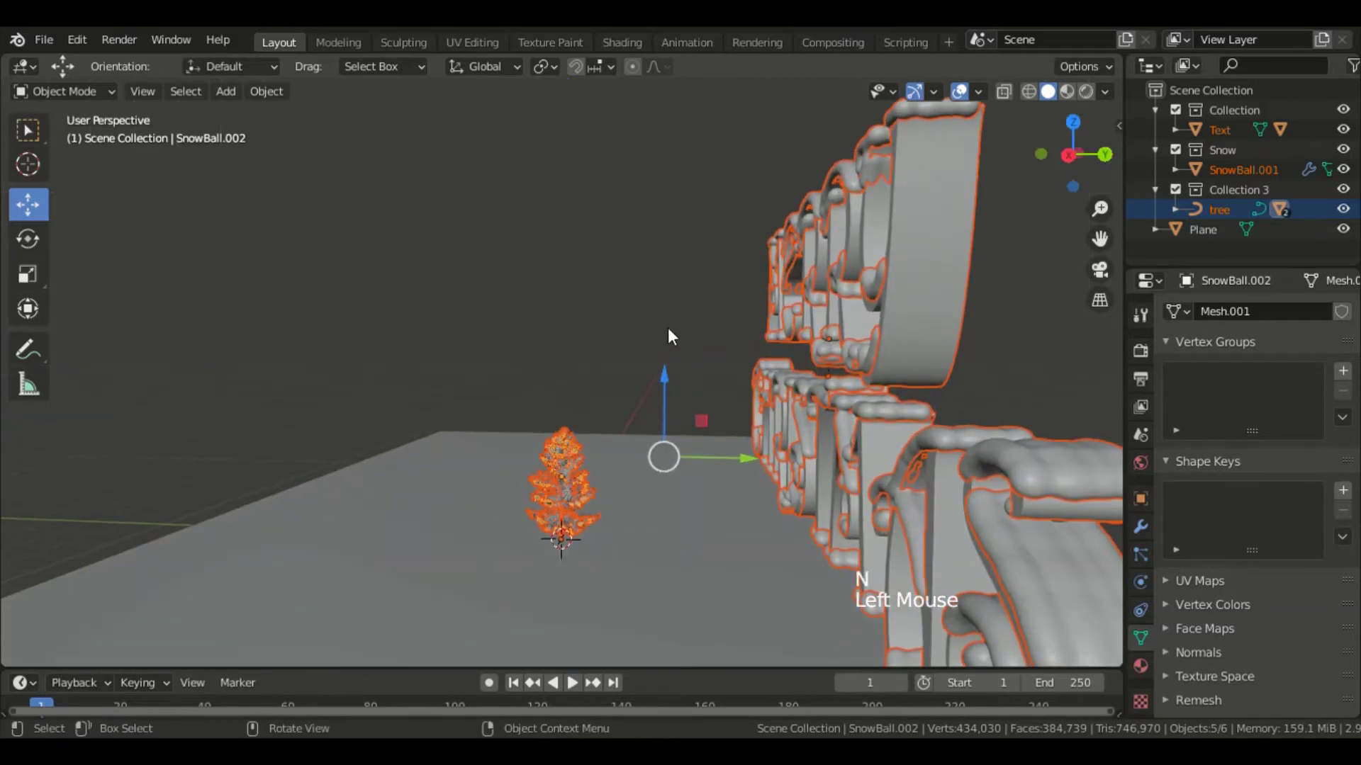
key(KP_3)
click(532, 428)
click(464, 392)
key(s)
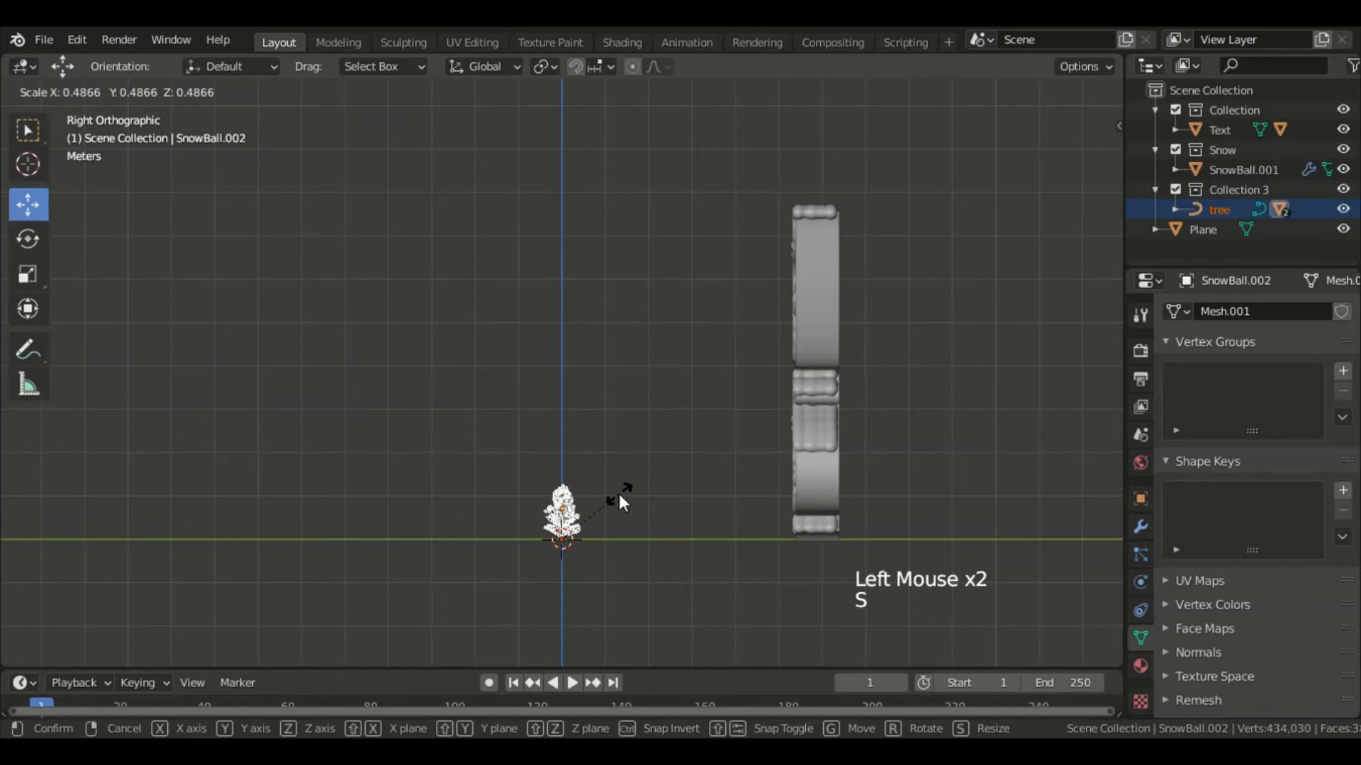
click(705, 243)
Step: Scale the tree trunk and leaves together down to about 0.35
scroll(up, 3)
click(701, 277)
right_click(702, 277)
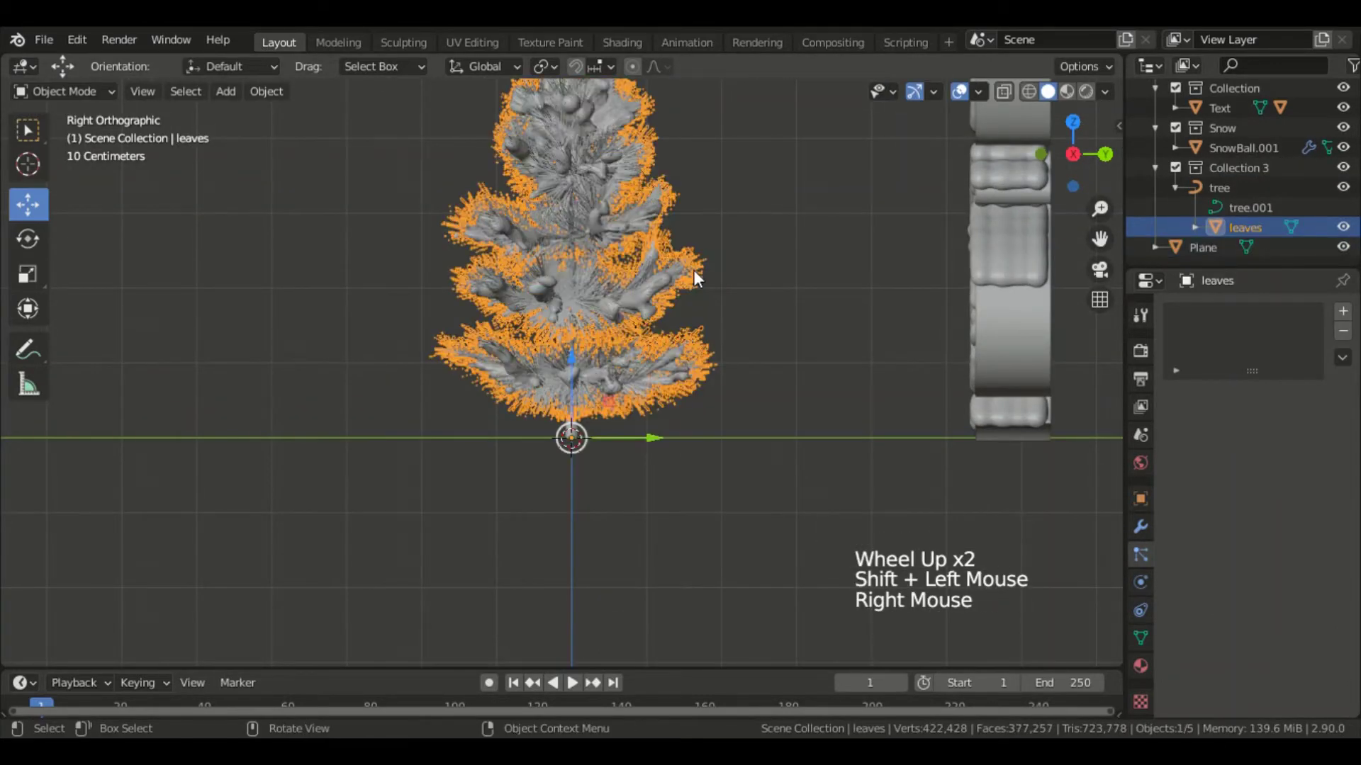
click(574, 267)
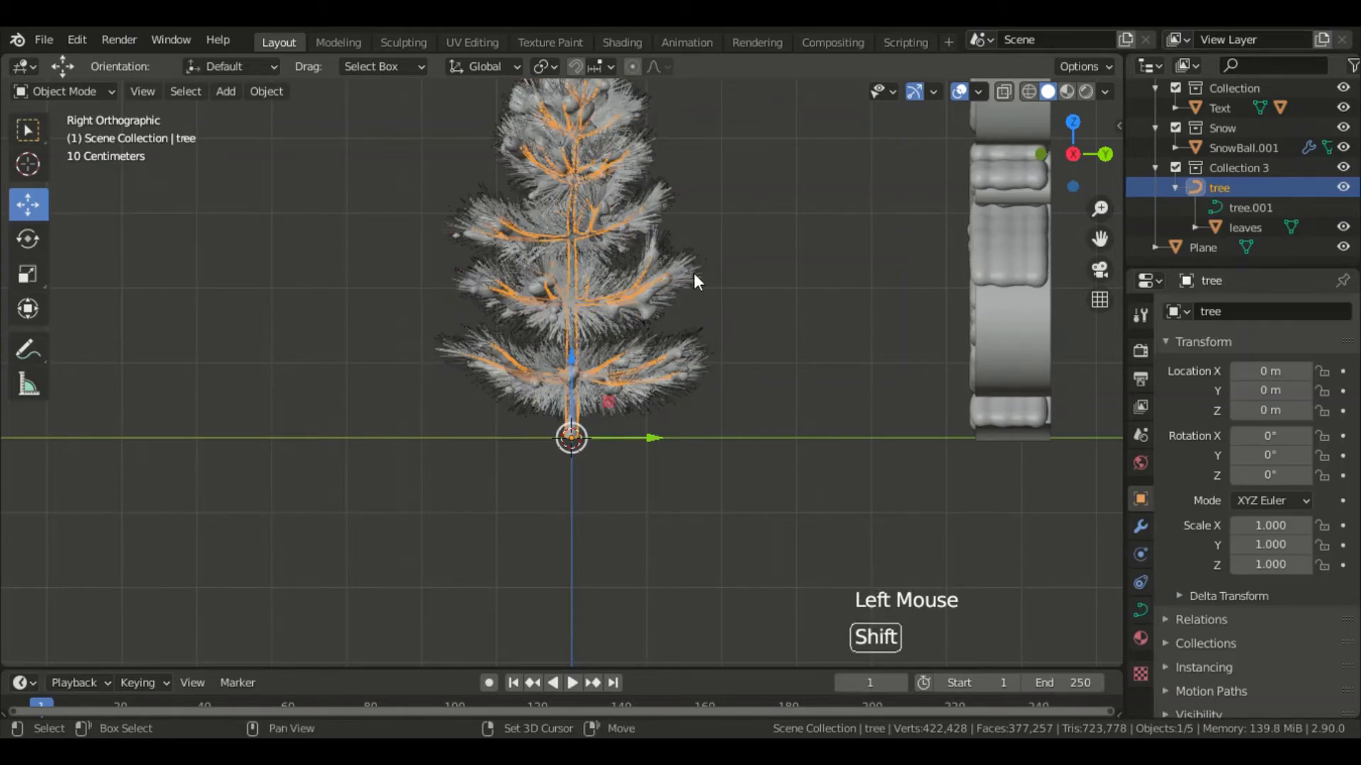
click(701, 280)
right_click(701, 281)
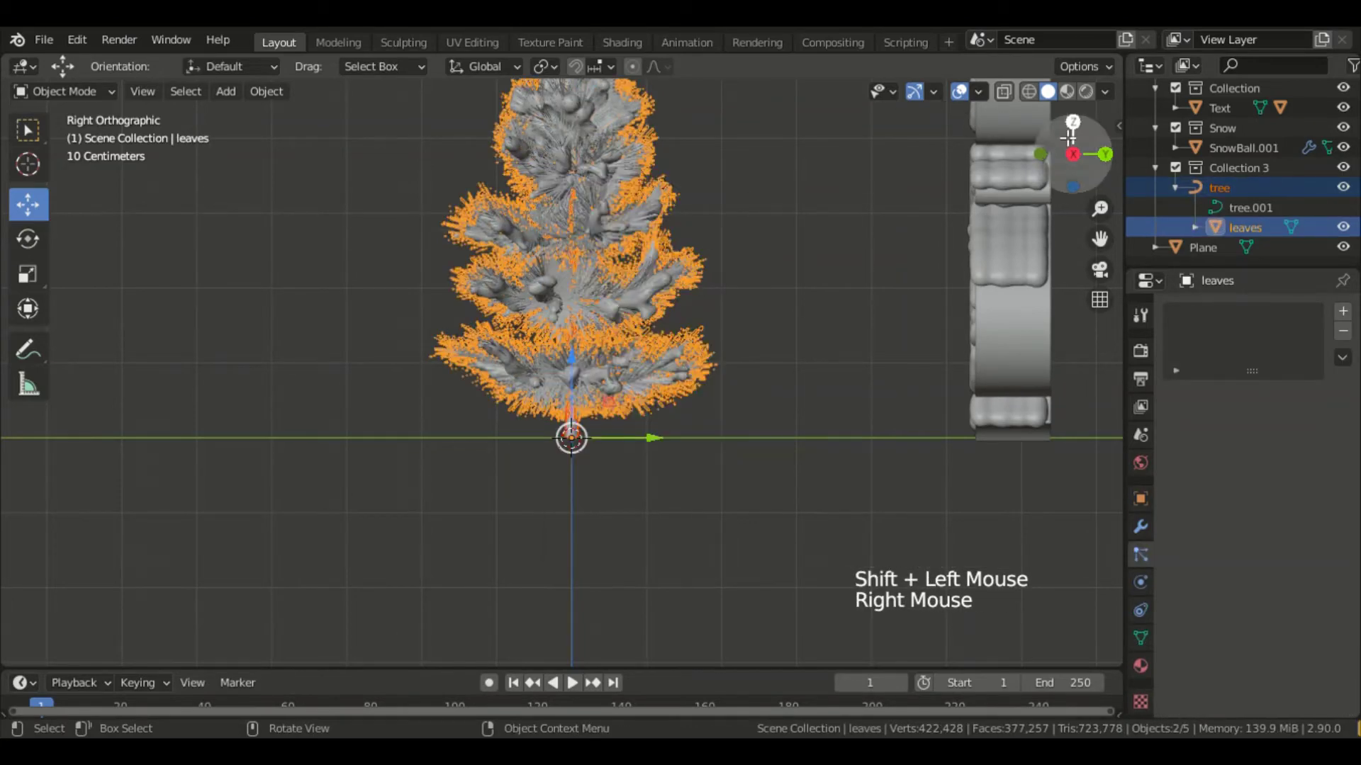
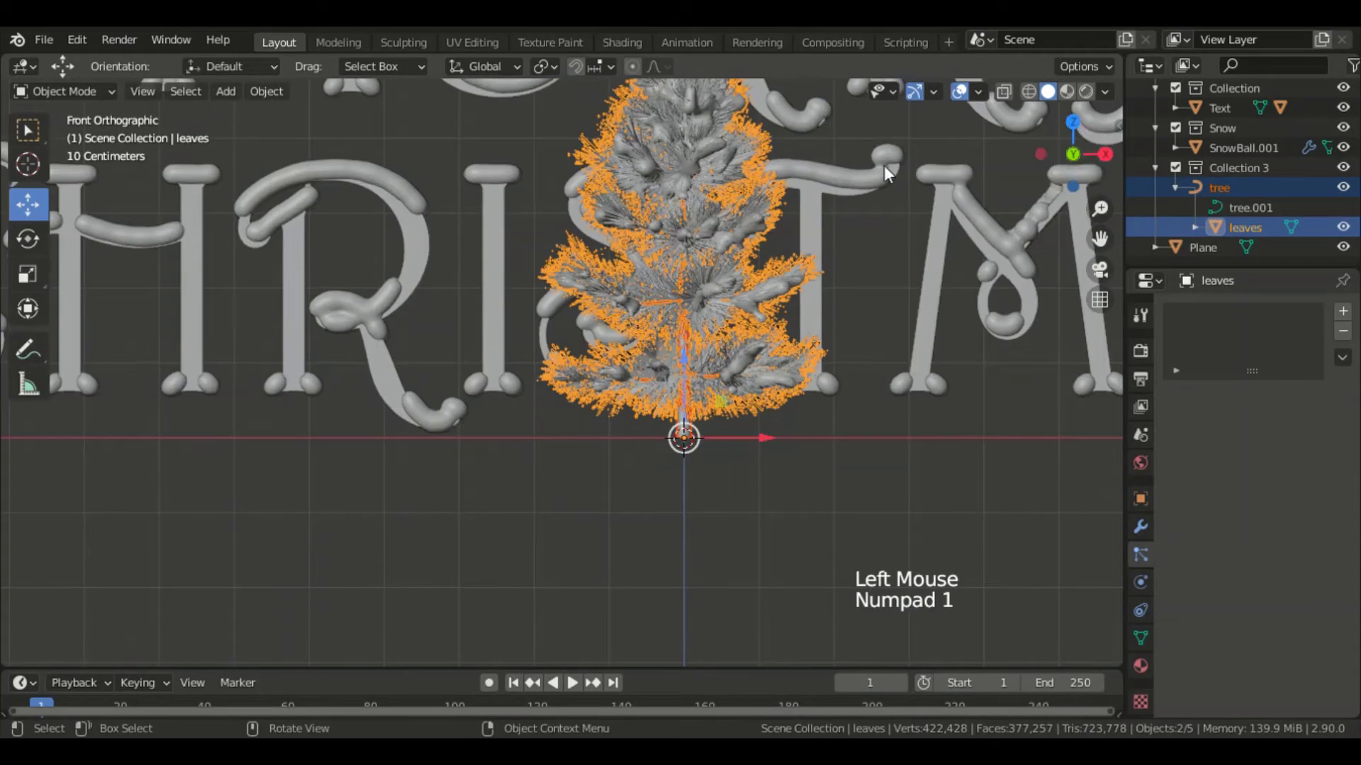
key(s)
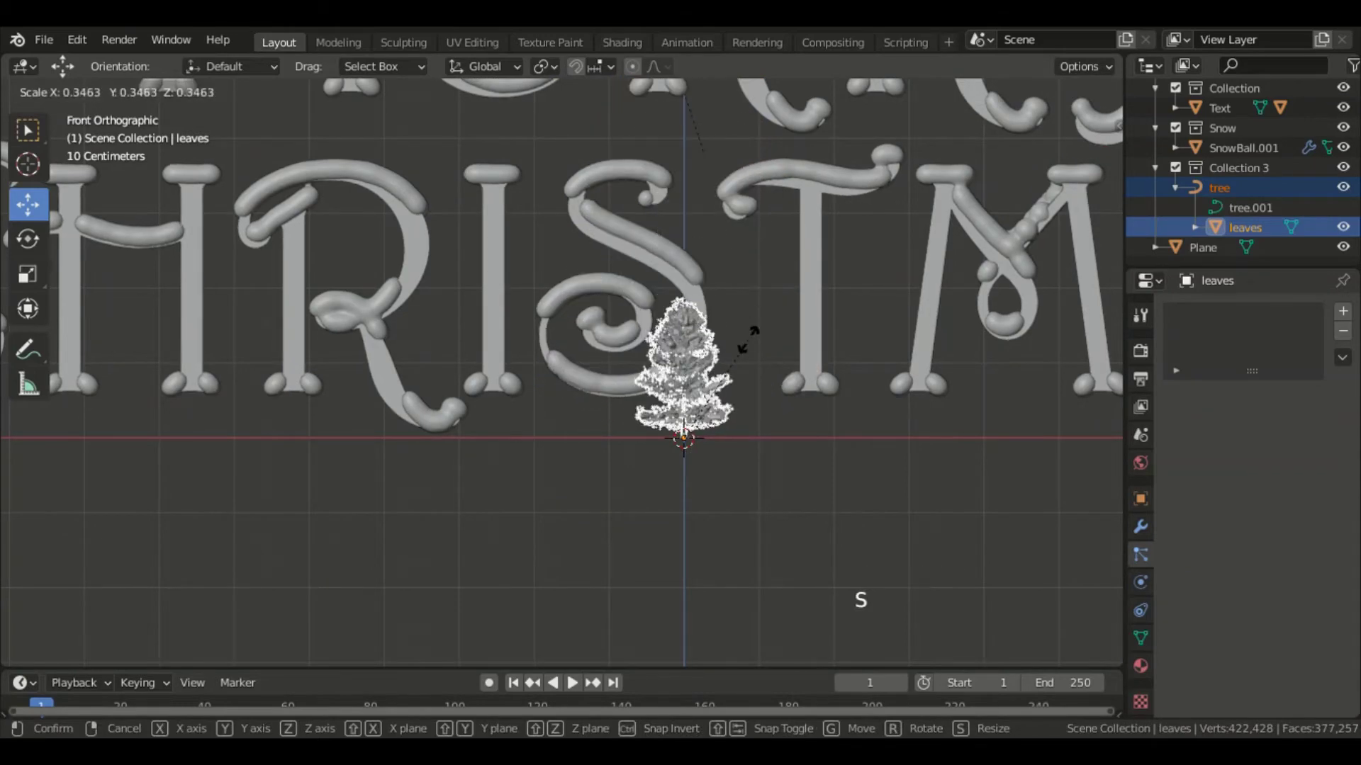
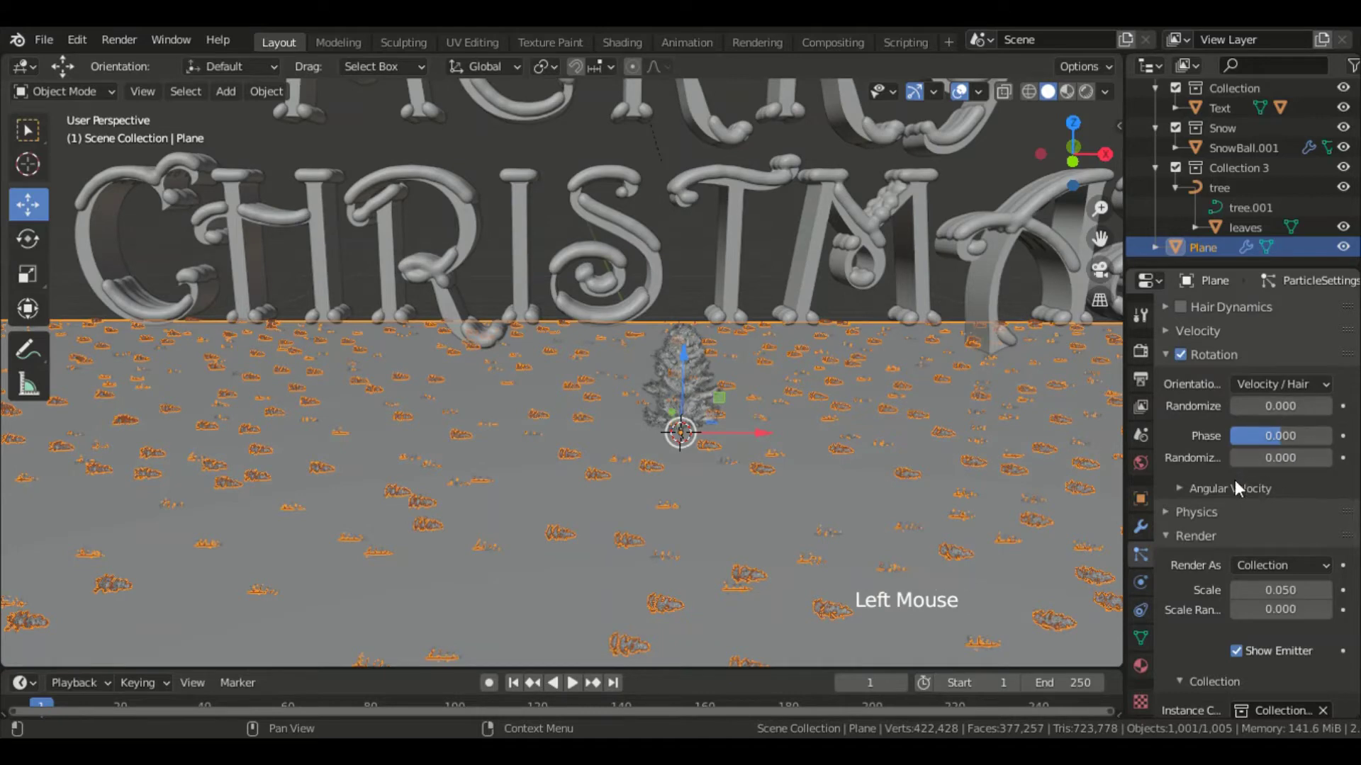
Step: Orient the scattered trees upright along Object Y with scale 0.26 and 0.5 randomness
click(1275, 390)
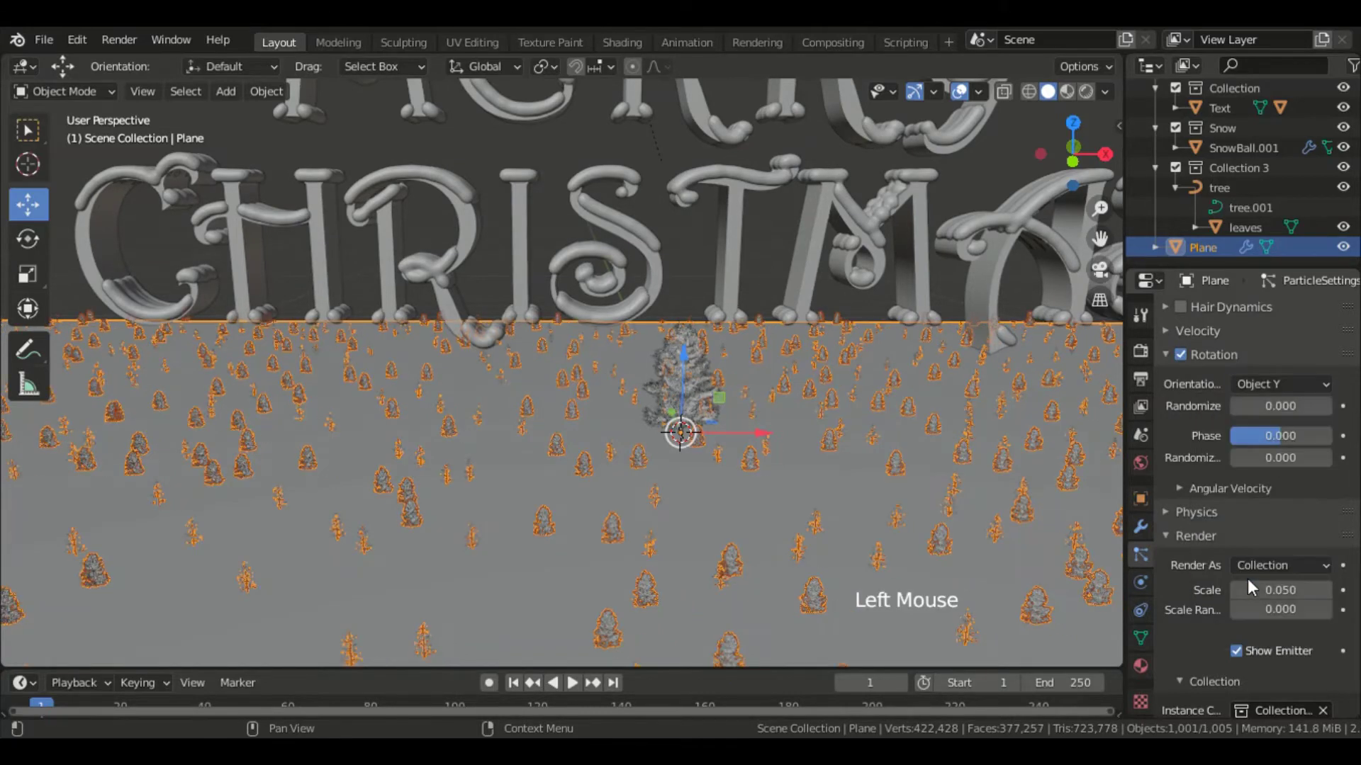
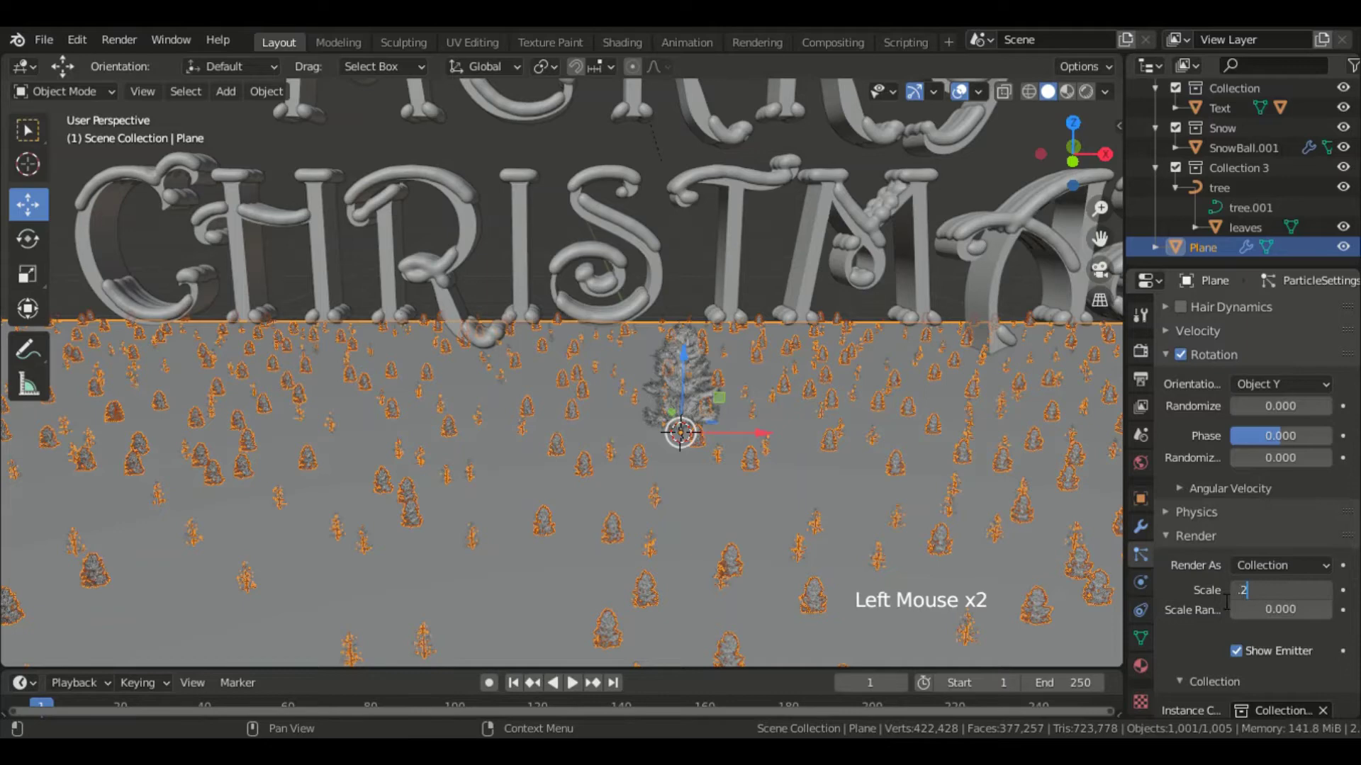
key(KP_1)
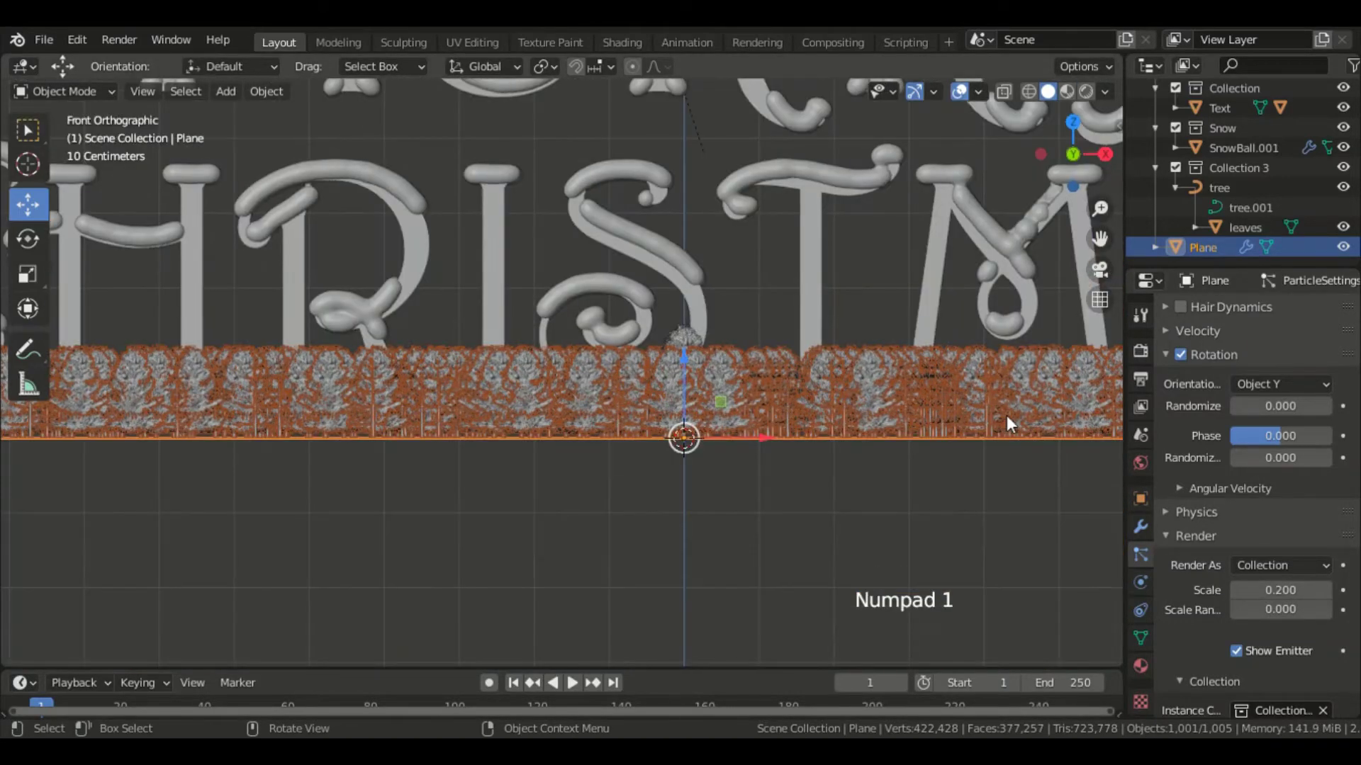
click(1285, 464)
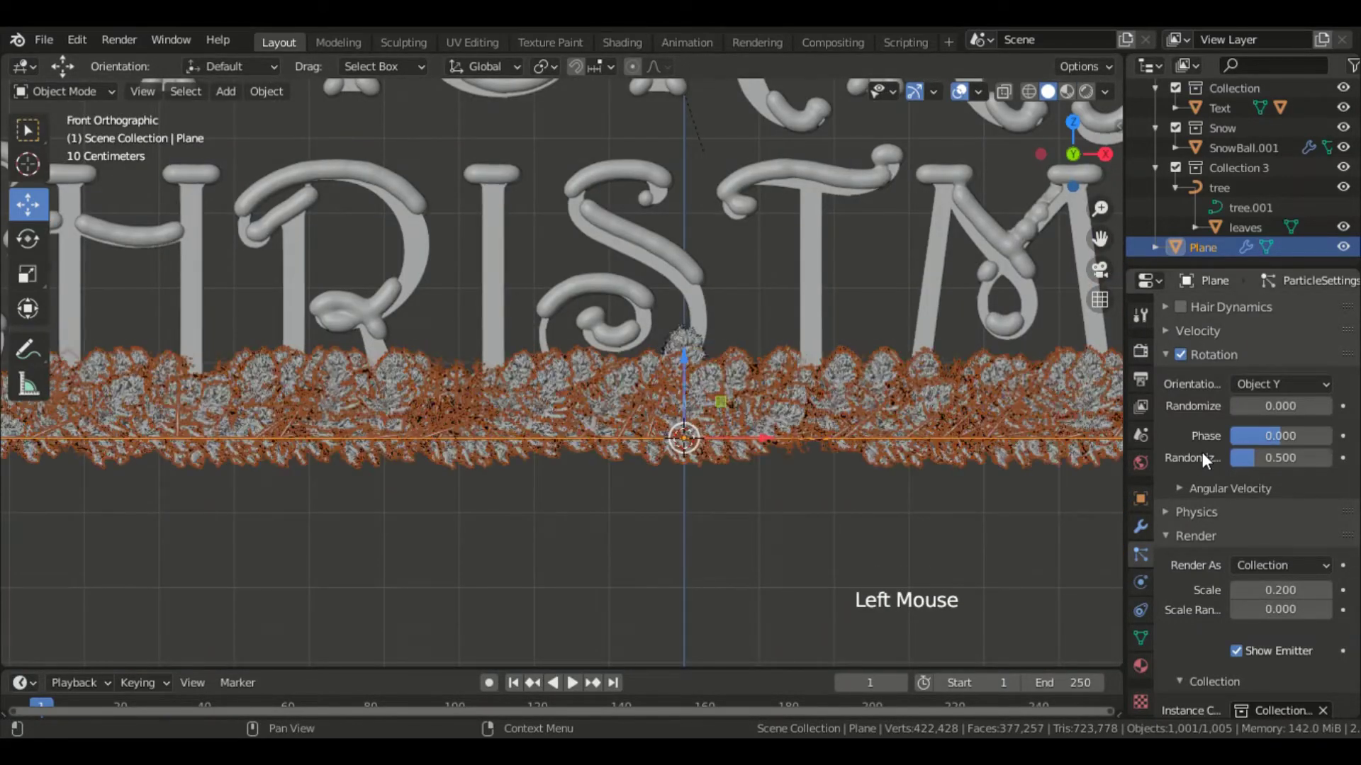
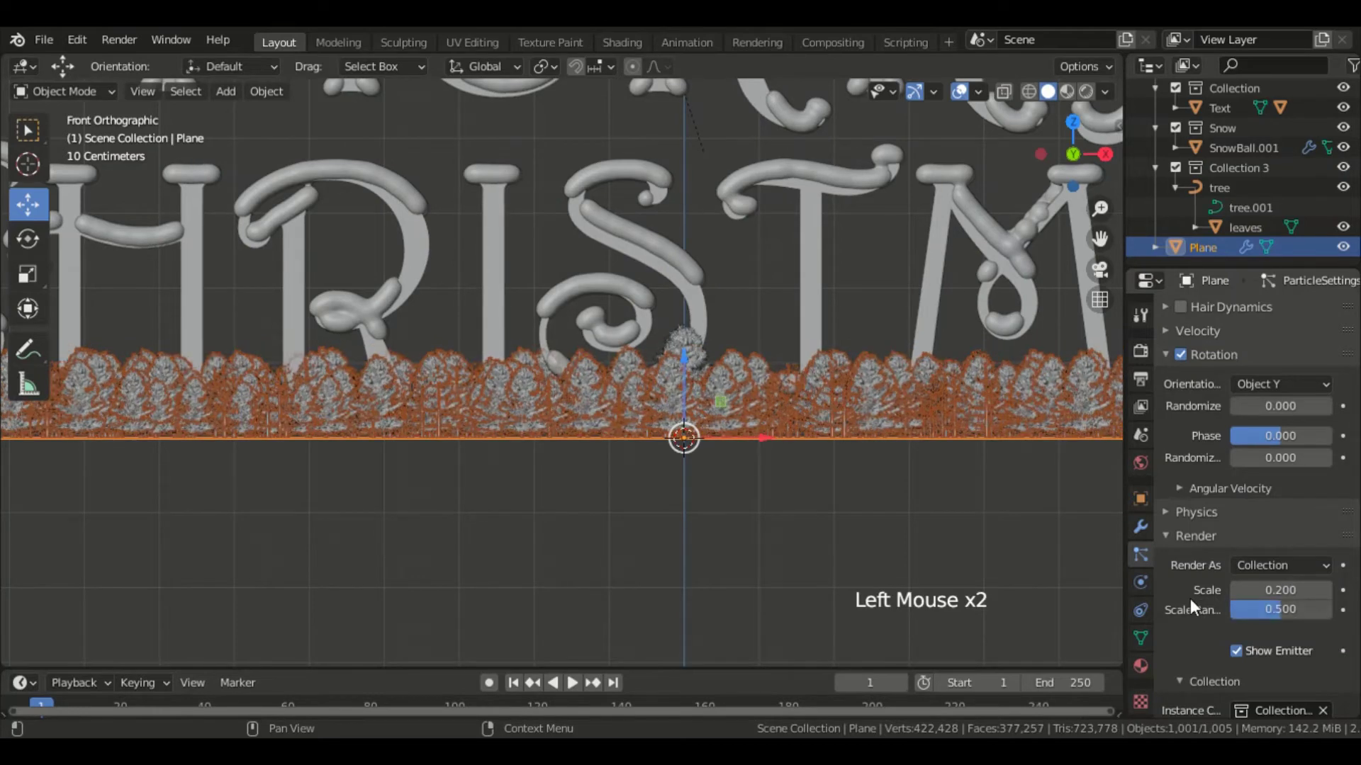
double_click(1335, 600)
double_click(1335, 600)
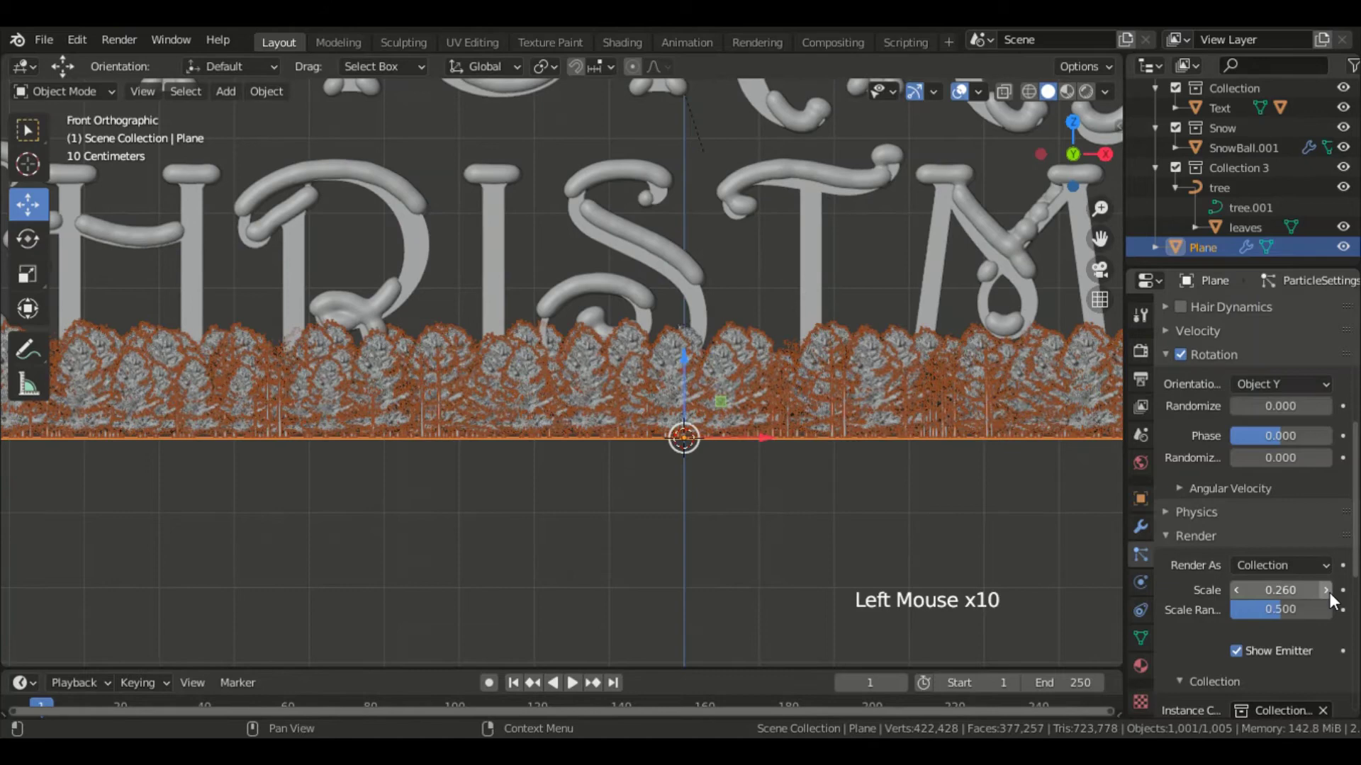
scroll(down, 3)
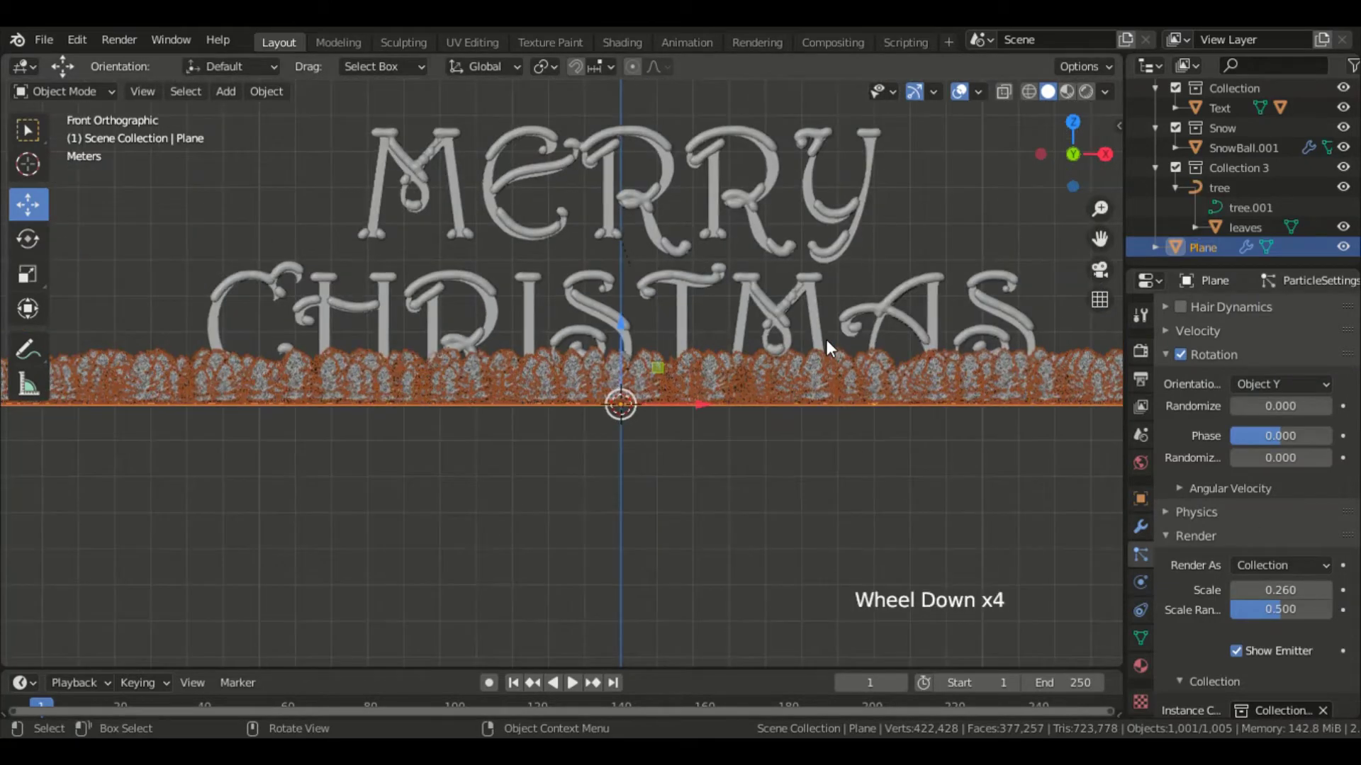
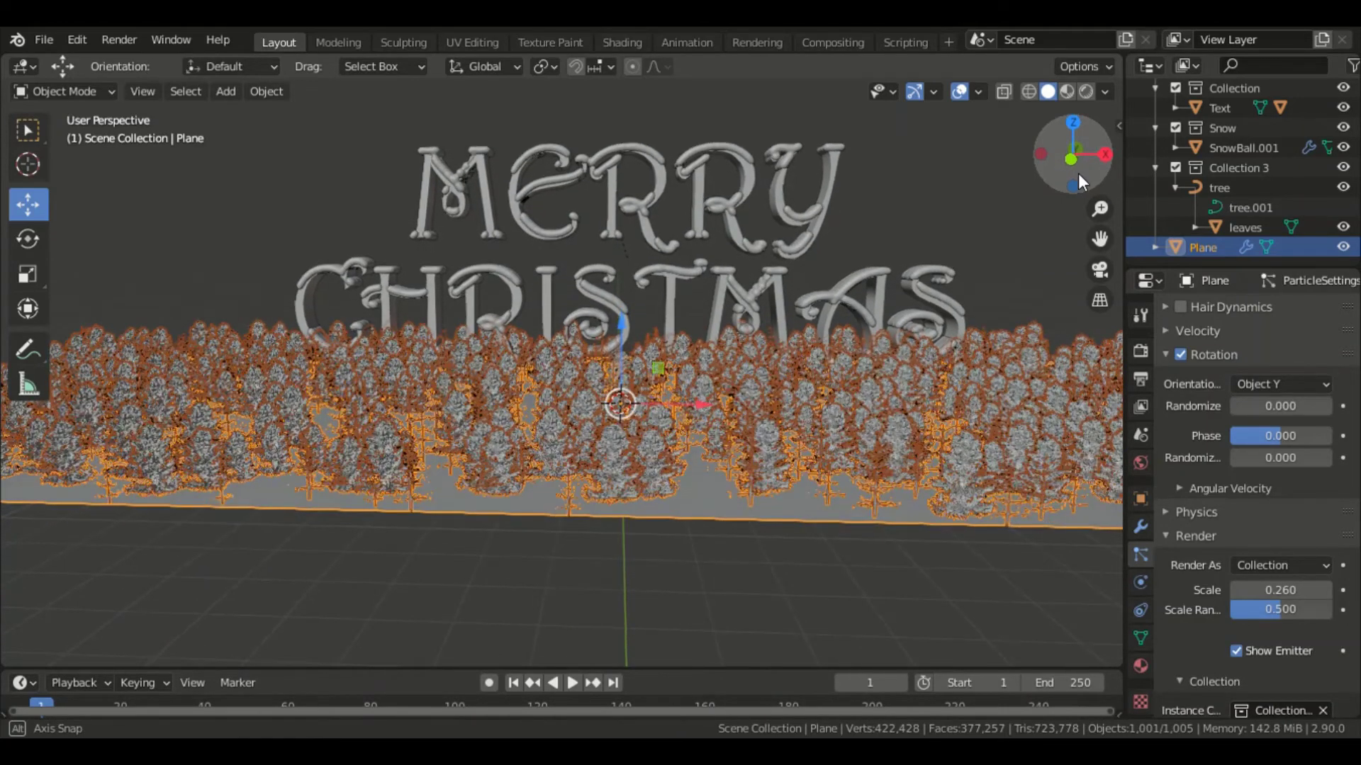
Step: Add a camera aligned to the view and move it to frame the lettering
key(shift+a)
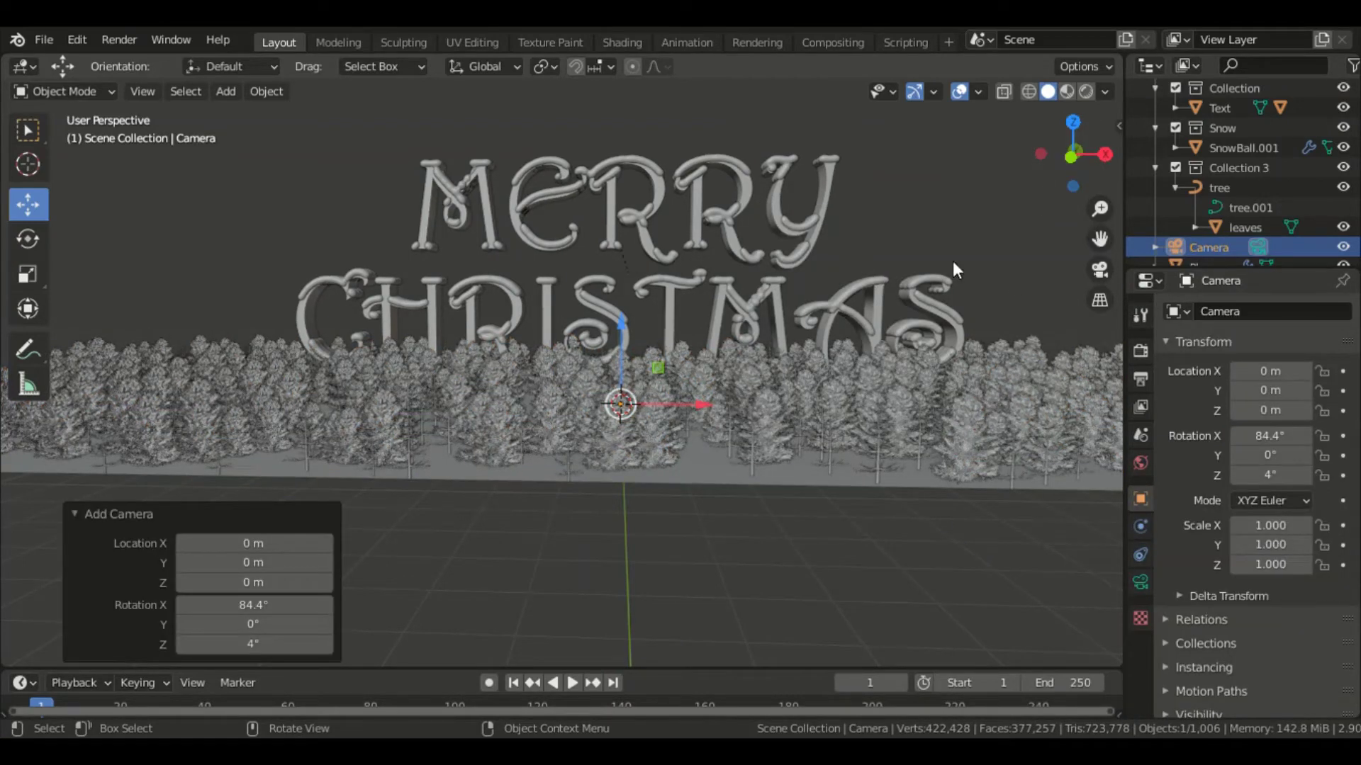
key(ctrl+alt+KP_0)
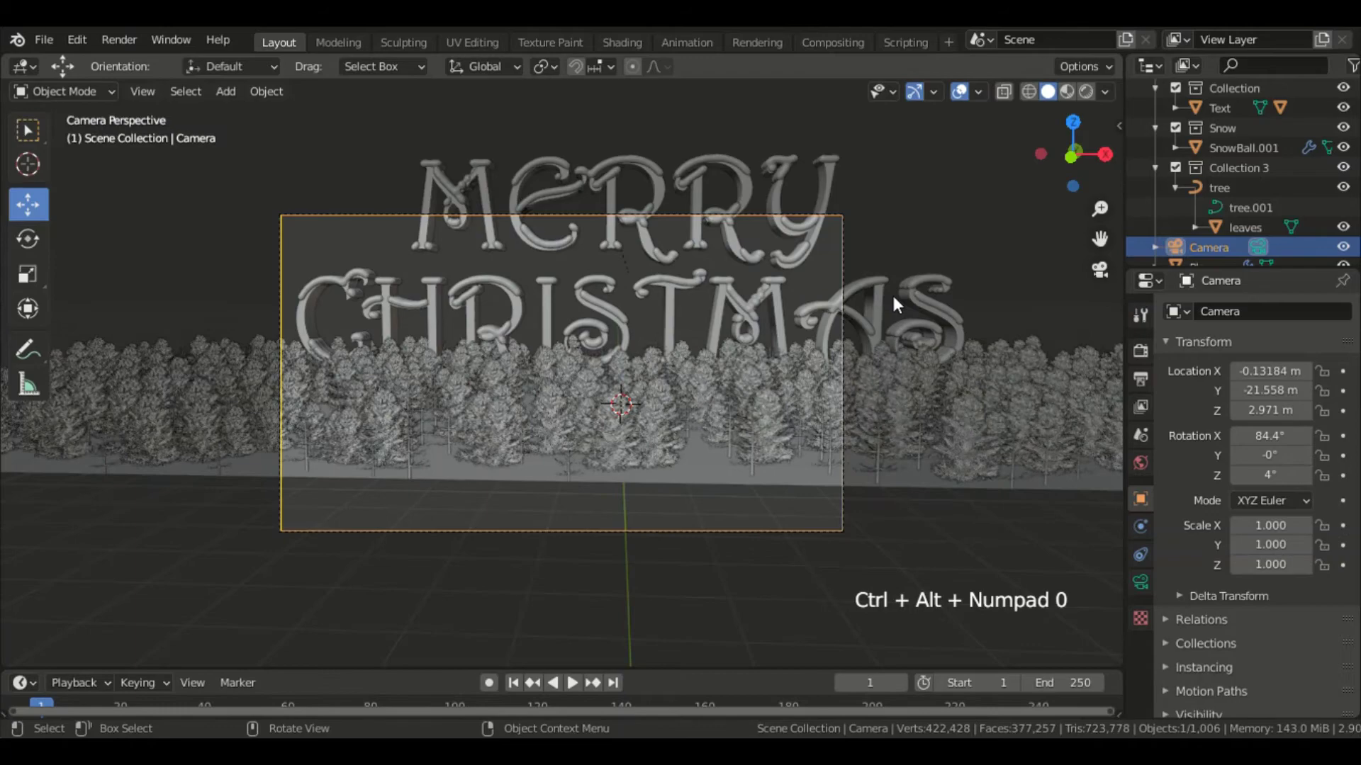
key(g)
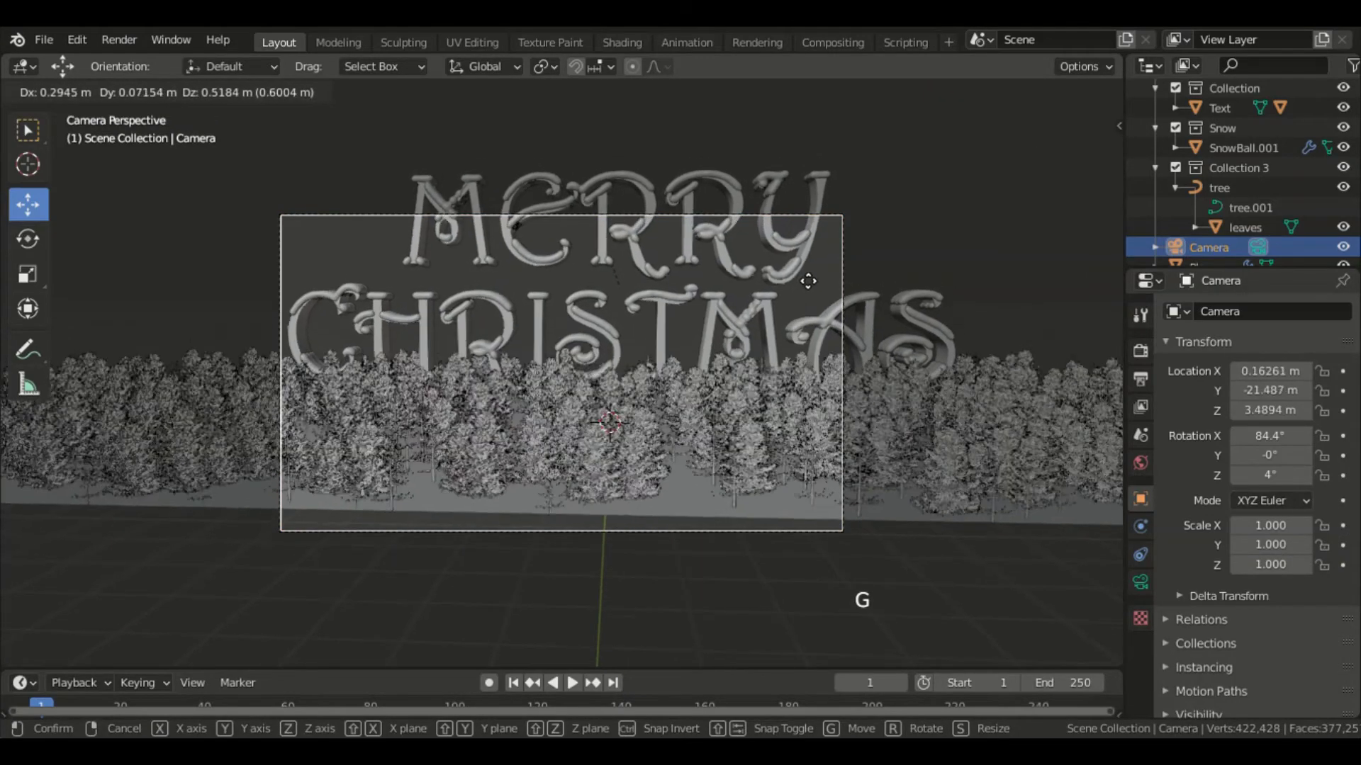
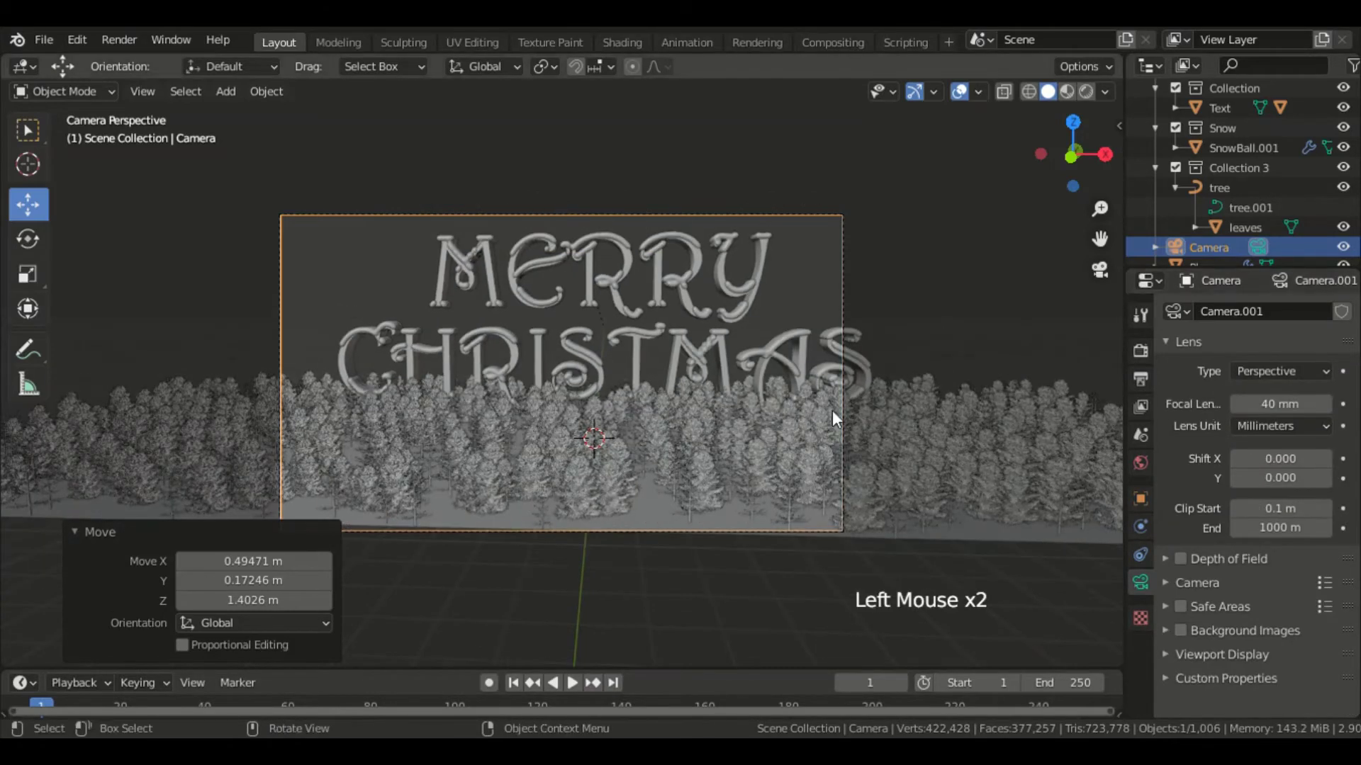
key(g)
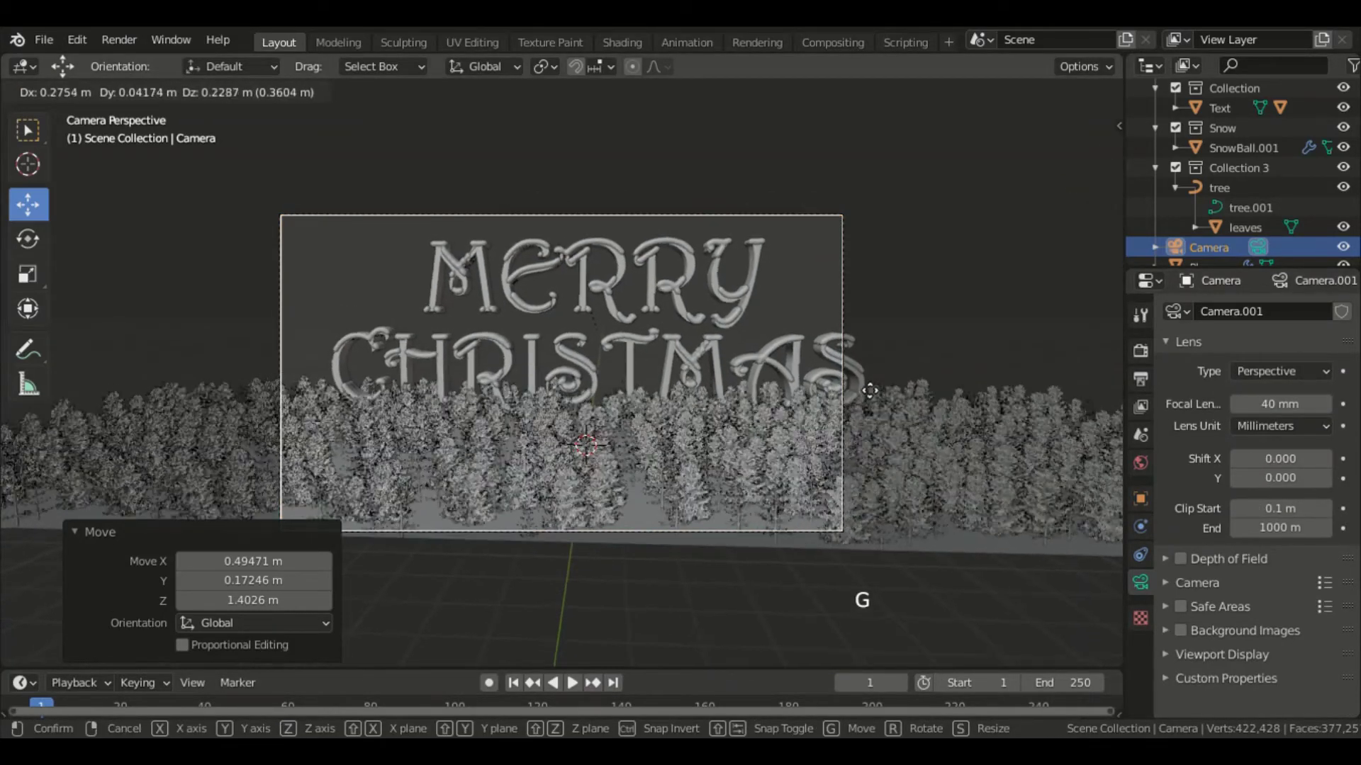
click(1146, 508)
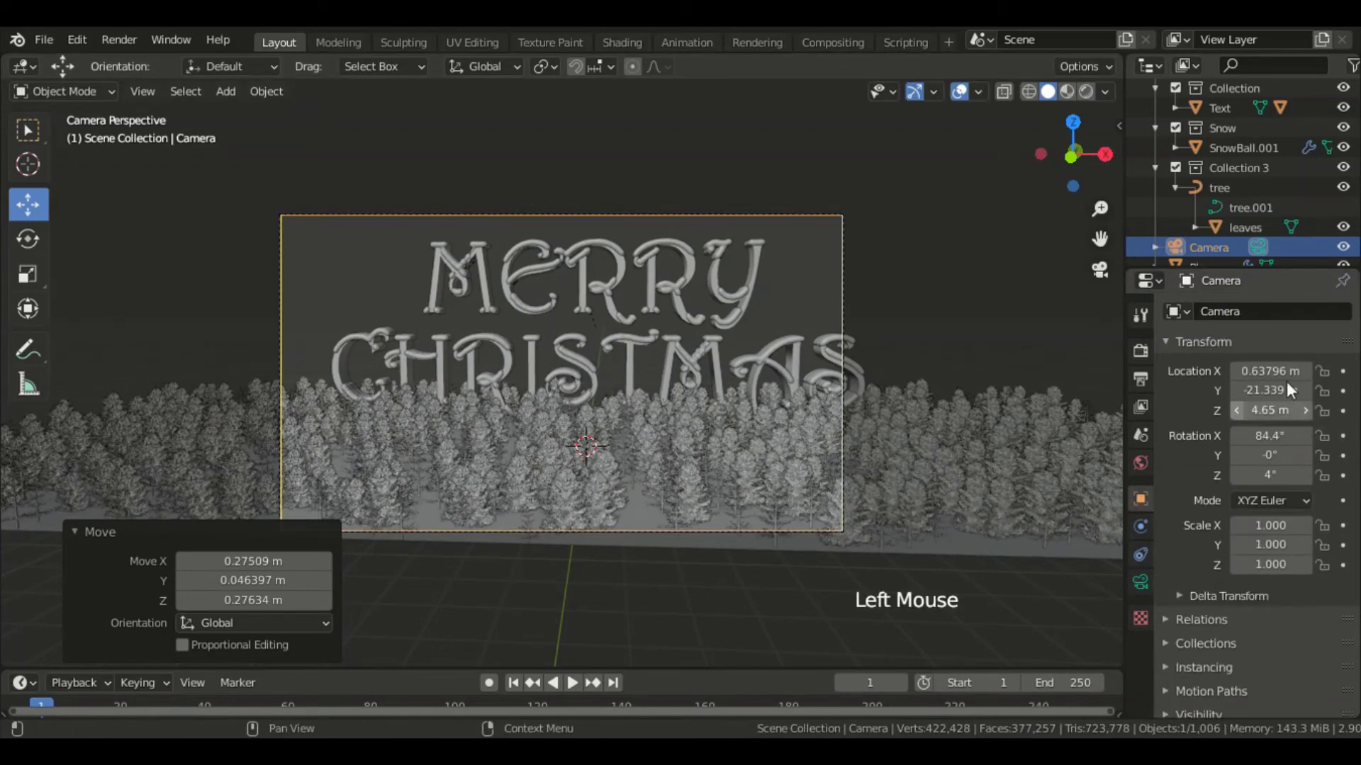
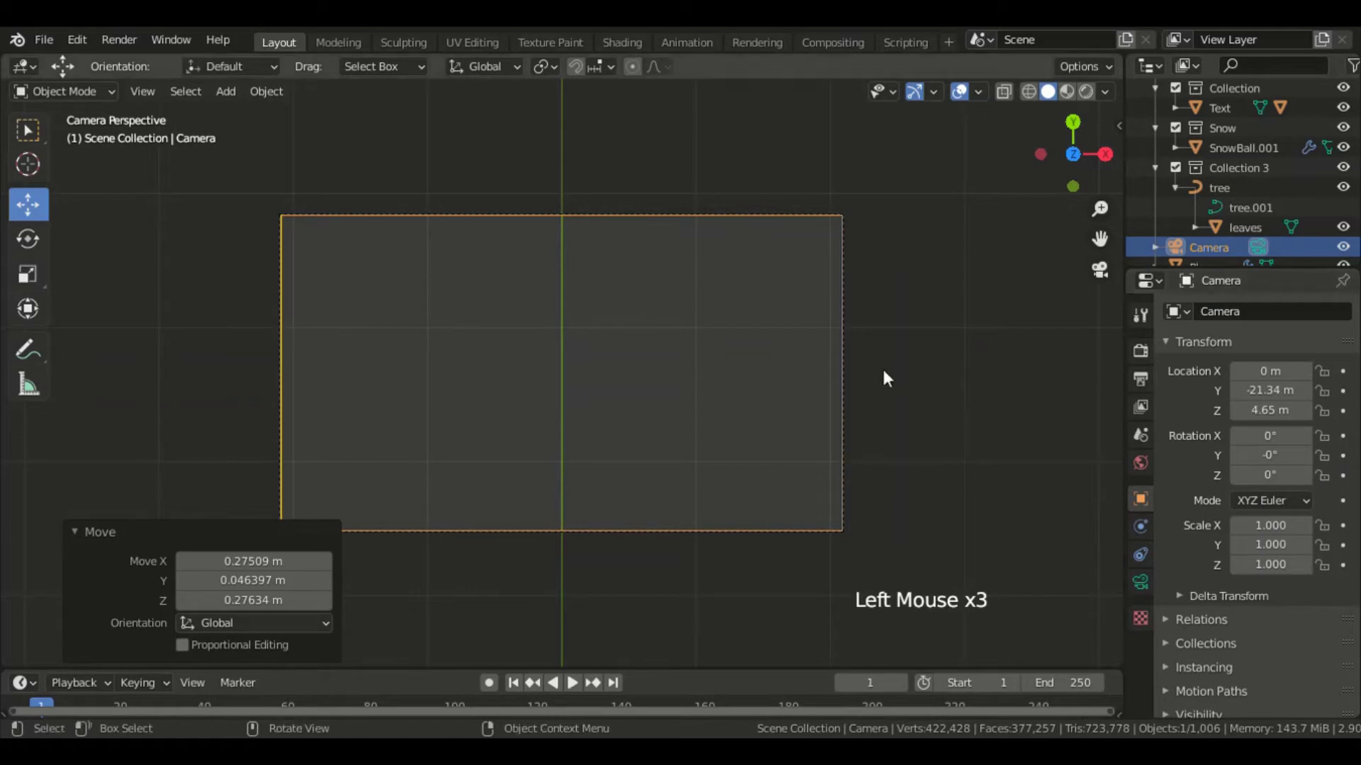
Step: Undo the move and tilt the camera to 86.7° framing the text above the pines
key(ctrl+z)
key(ctrl+z)
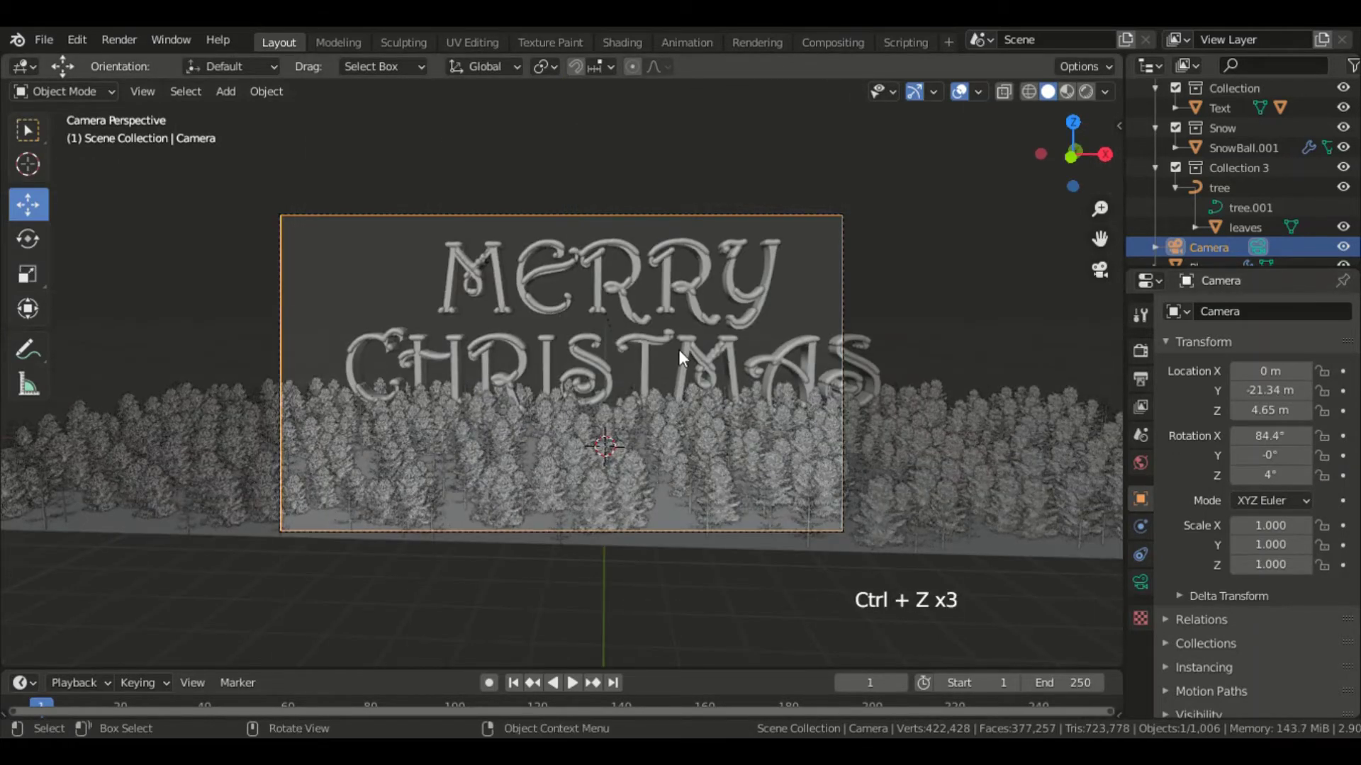
key(r)
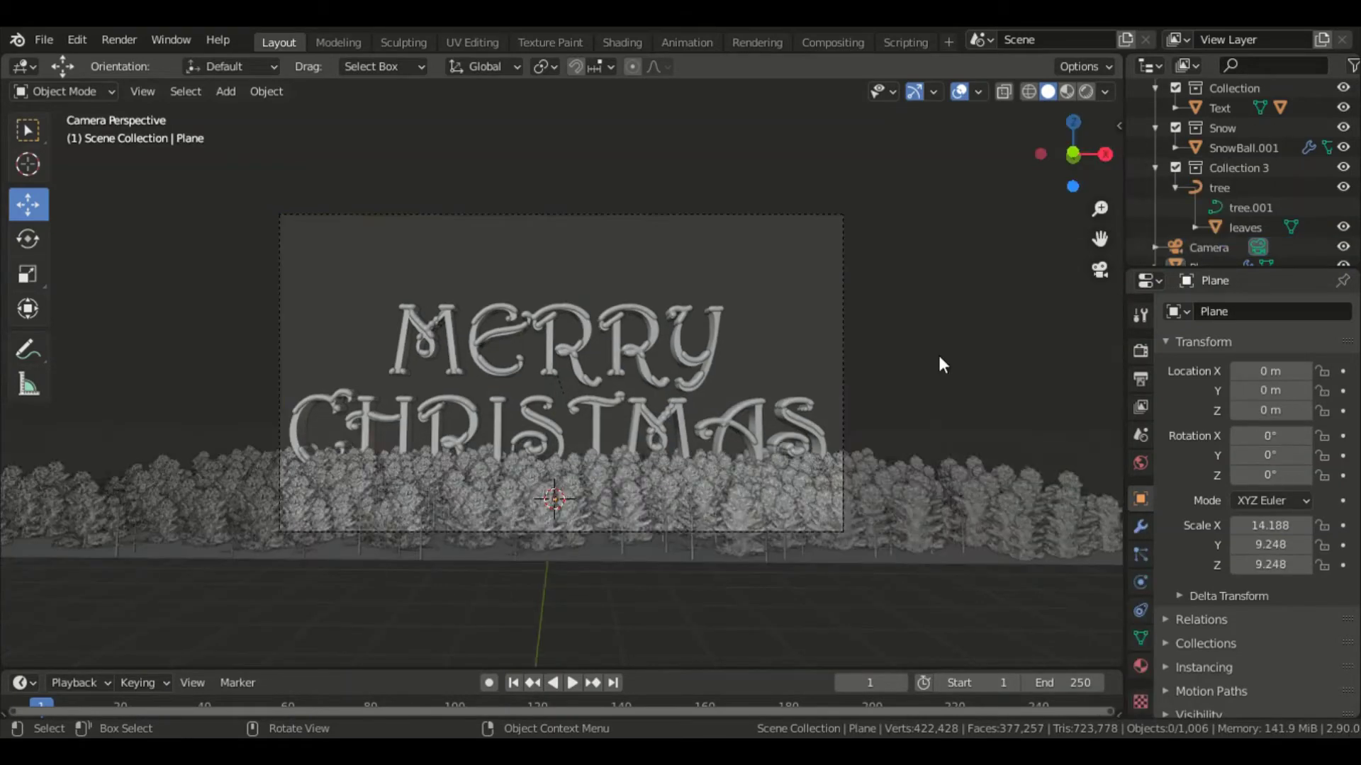
Step: Hide all objects and add a 1-subdivision icosphere at X −35.396 m
key(a)
key(h)
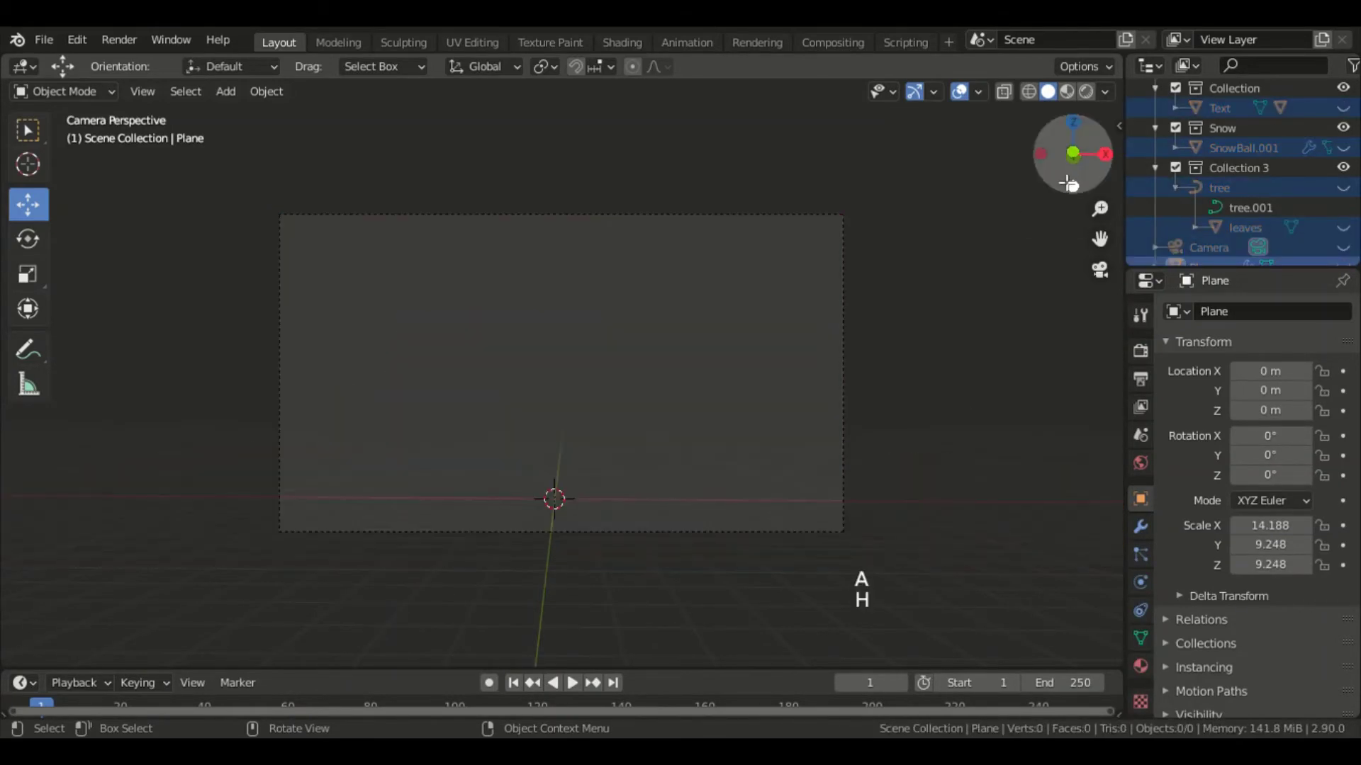
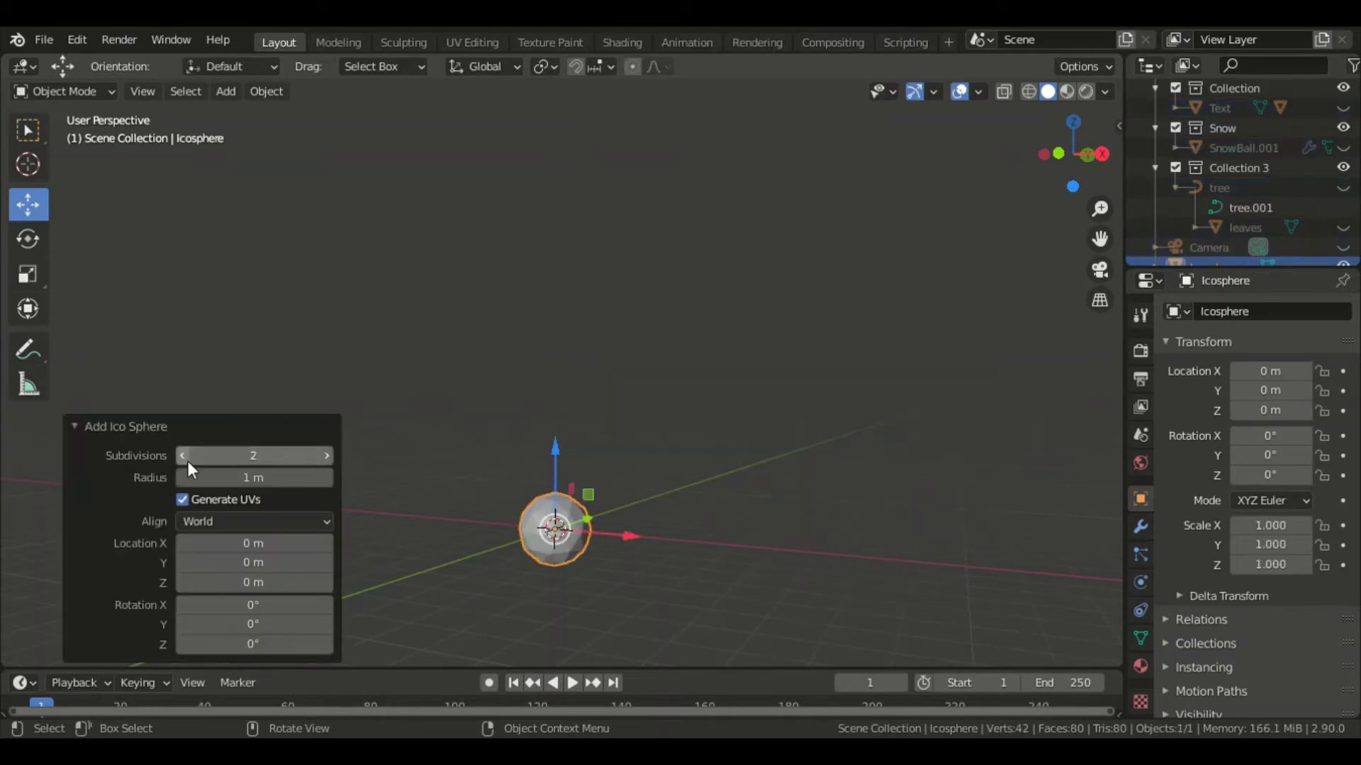
click(193, 469)
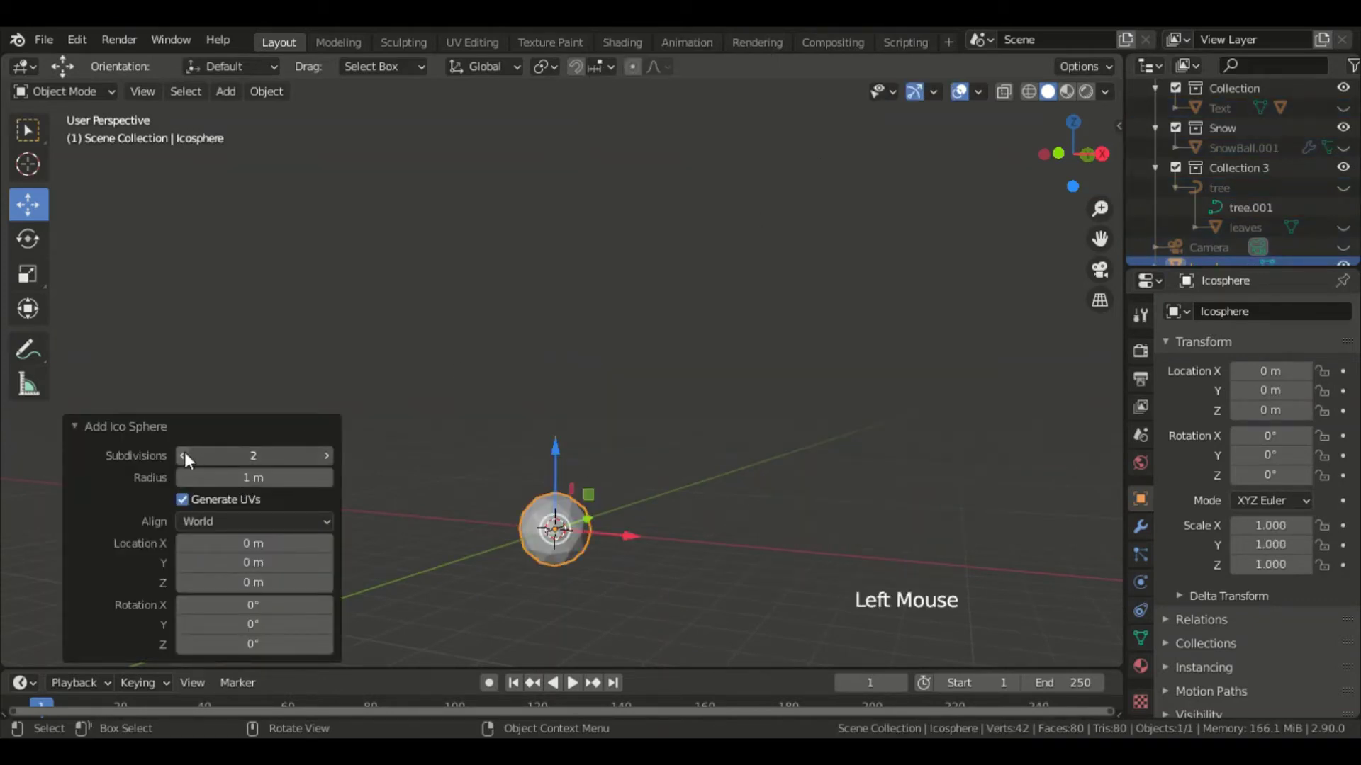
key(n)
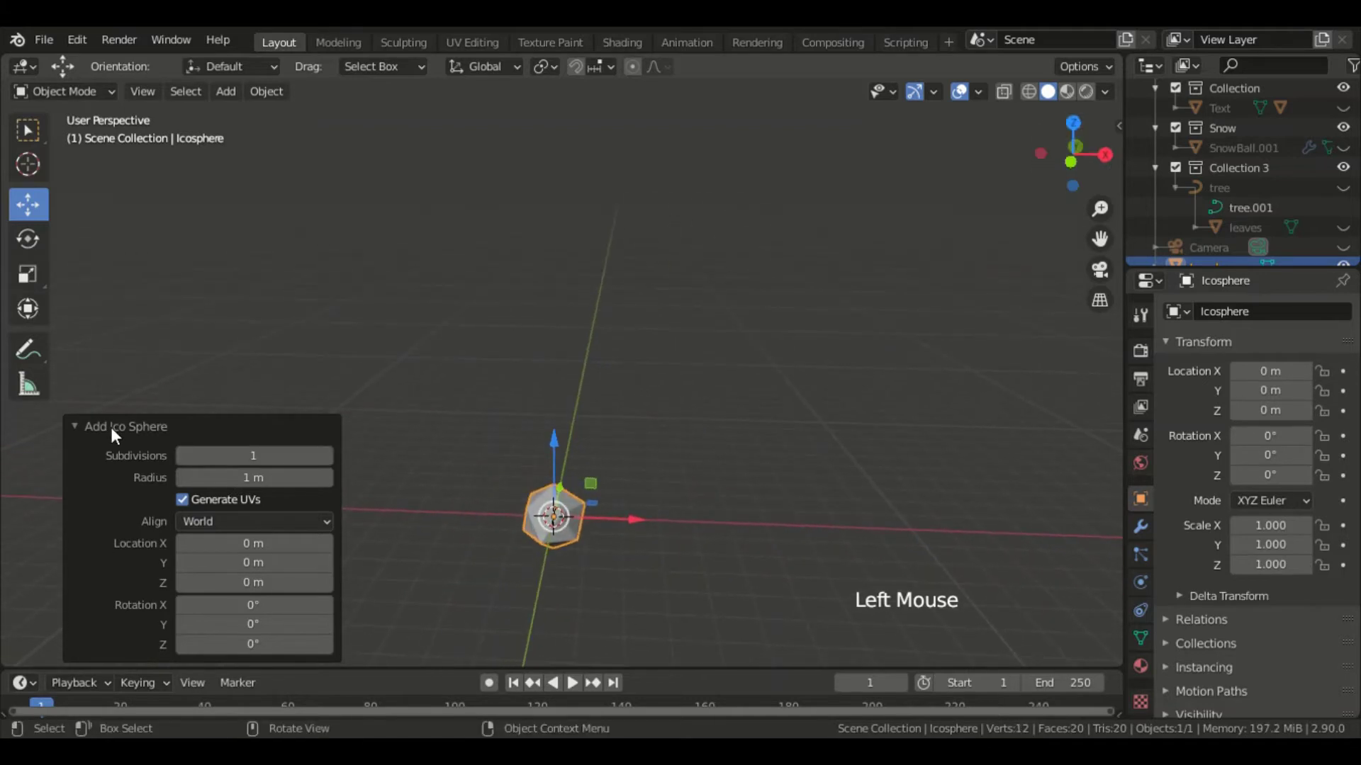
click(117, 435)
scroll(down, 3)
click(641, 430)
scroll(down, 3)
key(shift+a)
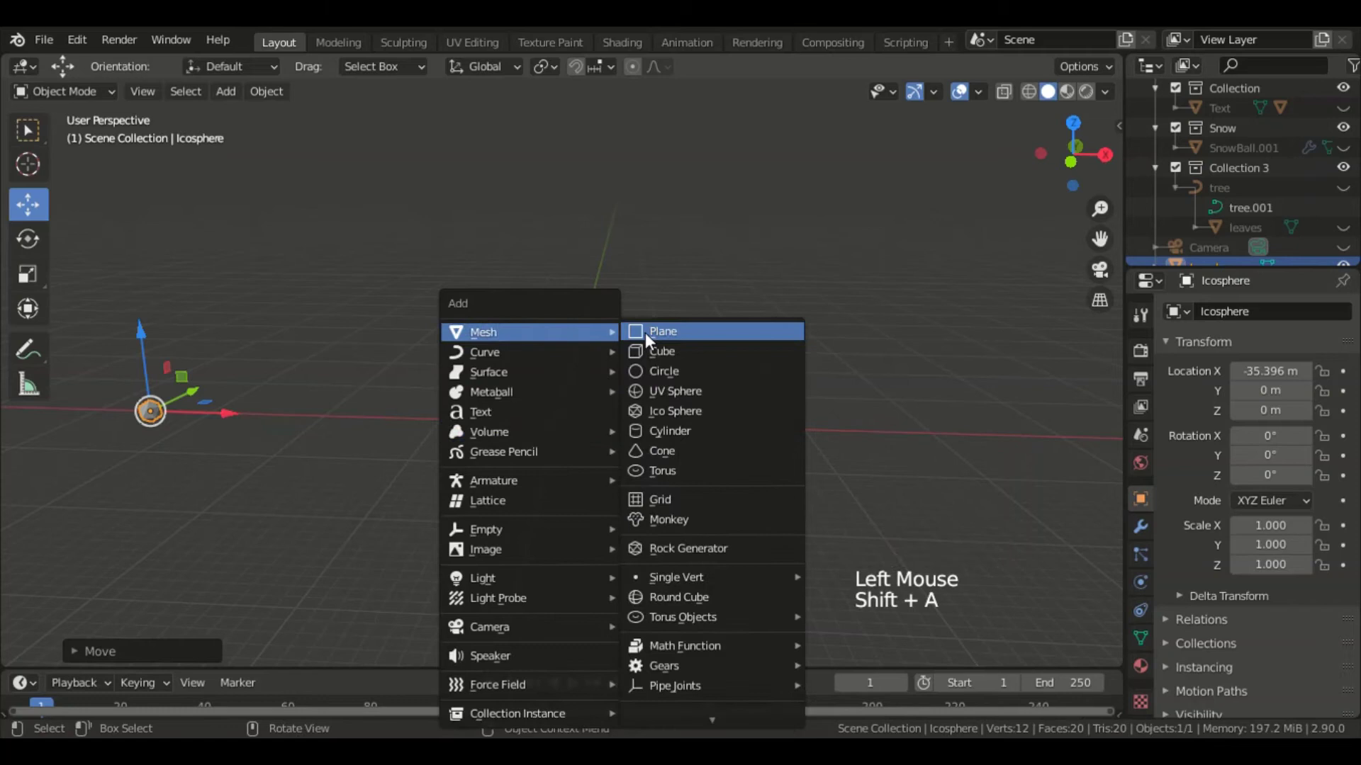
Step: Scale the new plane by 10 and lift it to Z 28.005 m
key(s)
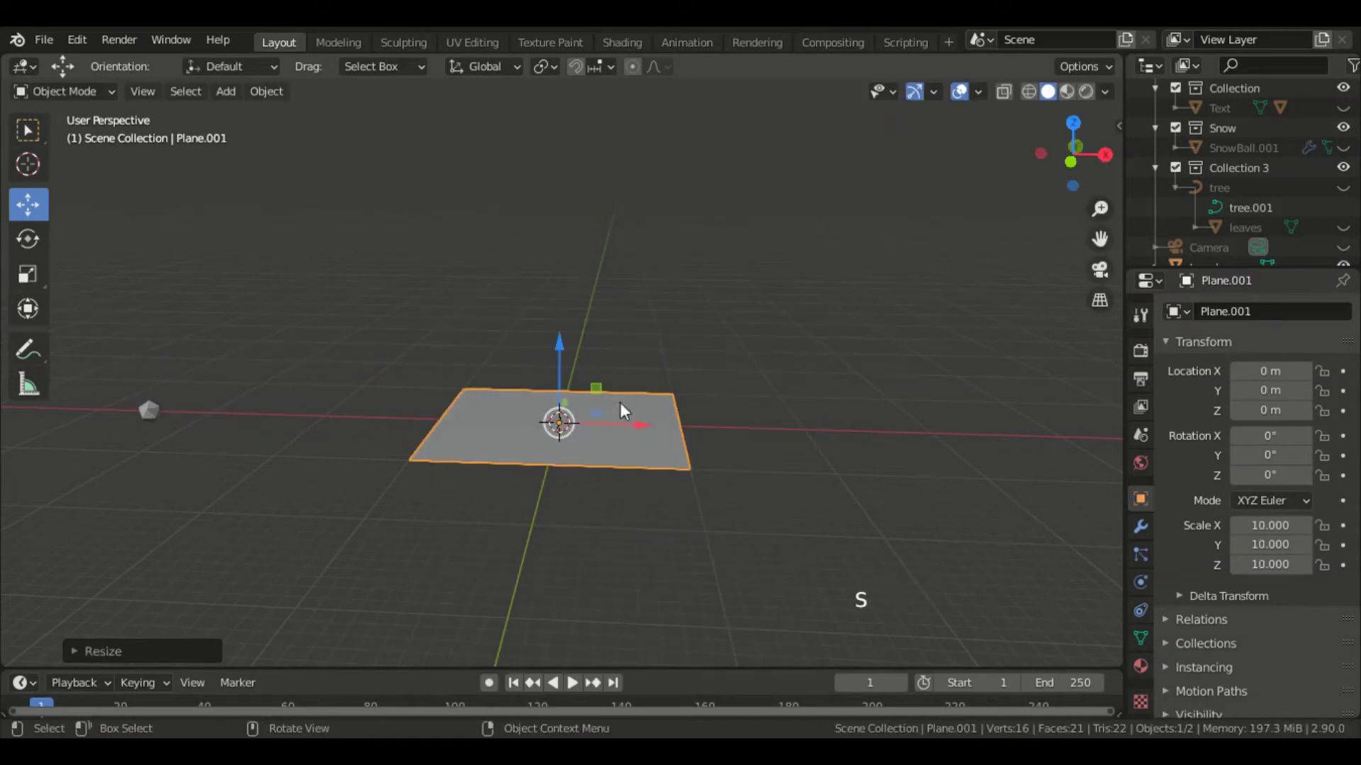
key(KP_1)
click(567, 352)
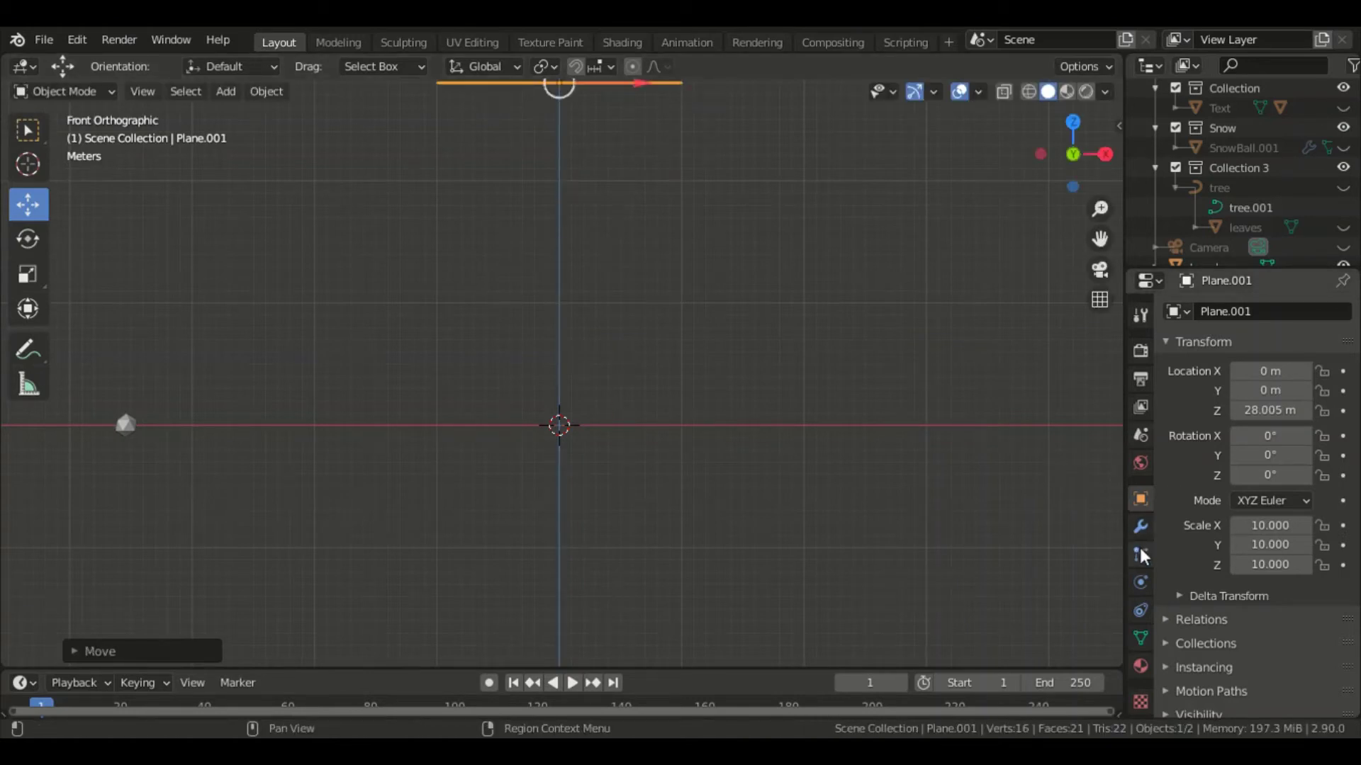
Step: Give the overhead plane a particle system and select the icosphere
click(1146, 557)
click(1356, 317)
scroll(down, 3)
scroll(down, 3)
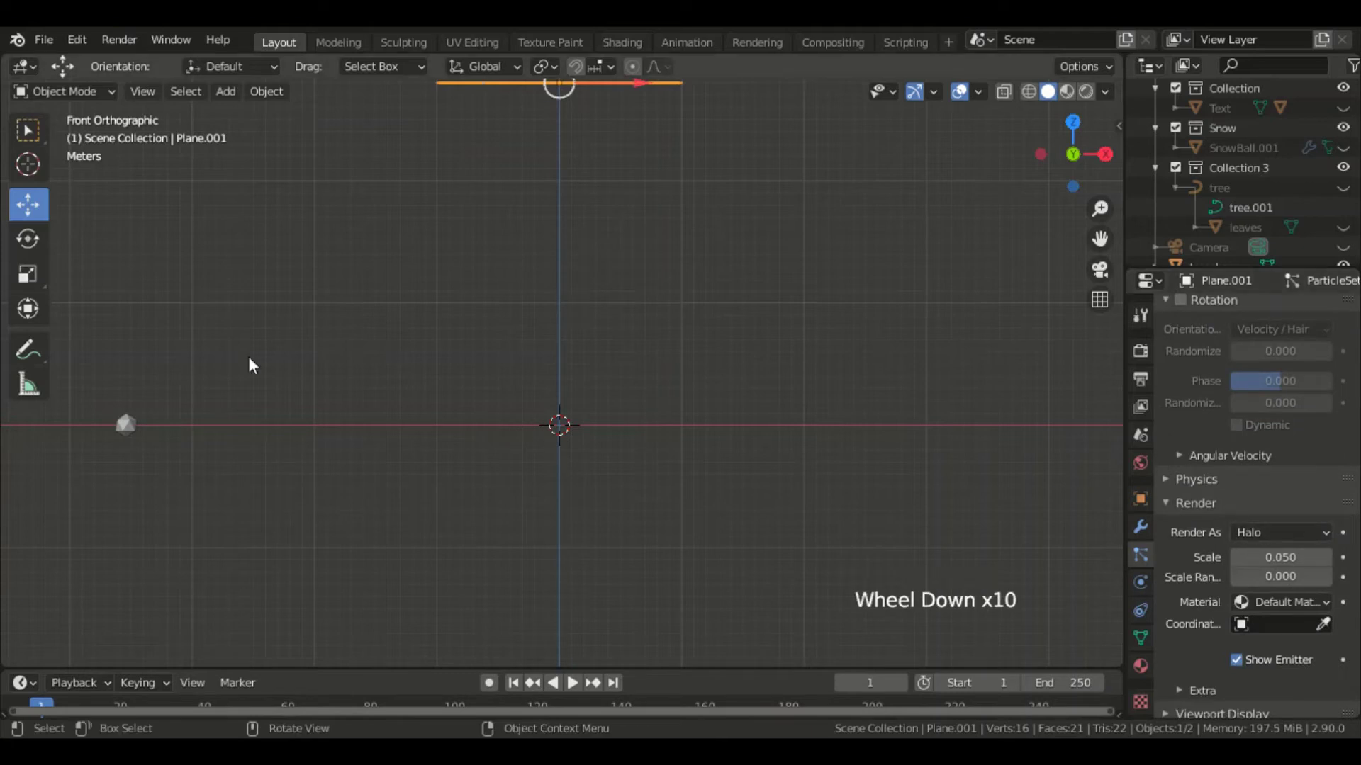
click(143, 436)
Step: Move the icosphere into a new collection of its own via M
key(m)
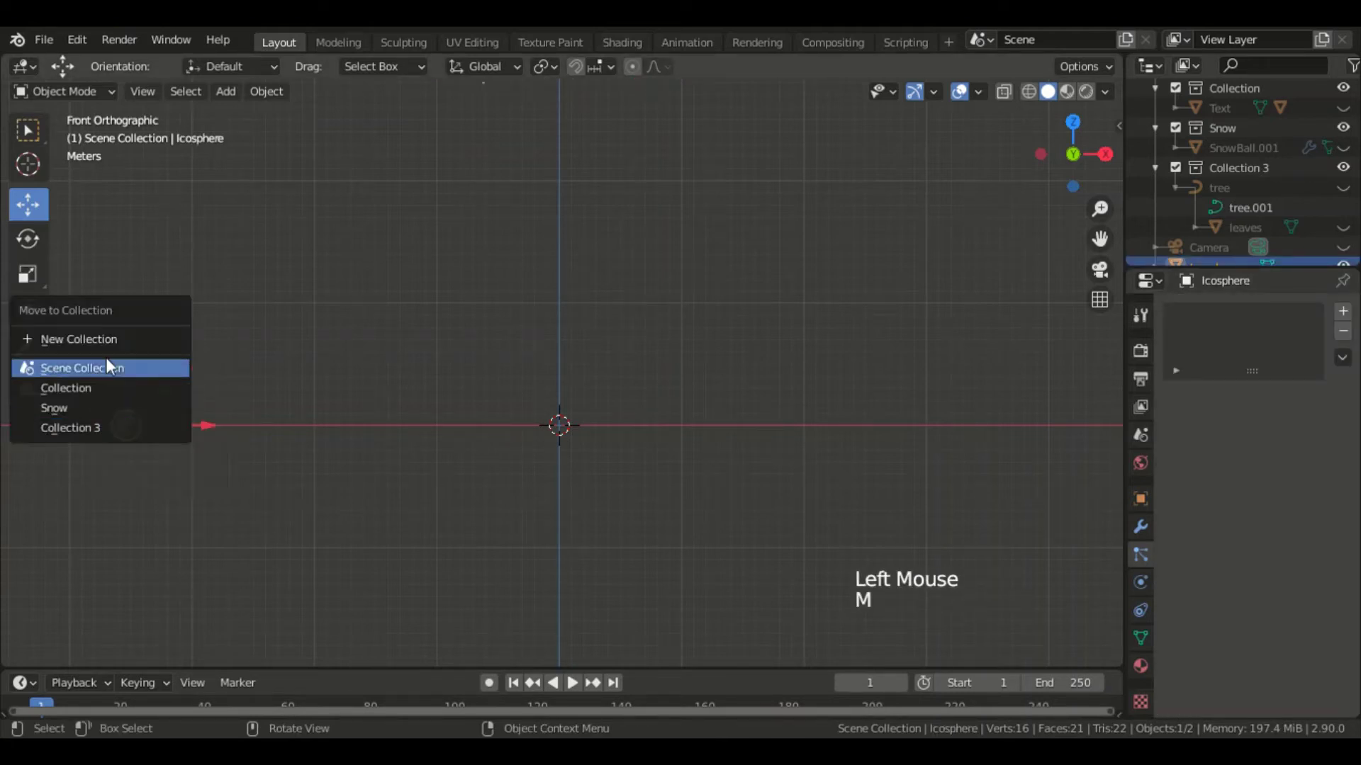
click(146, 406)
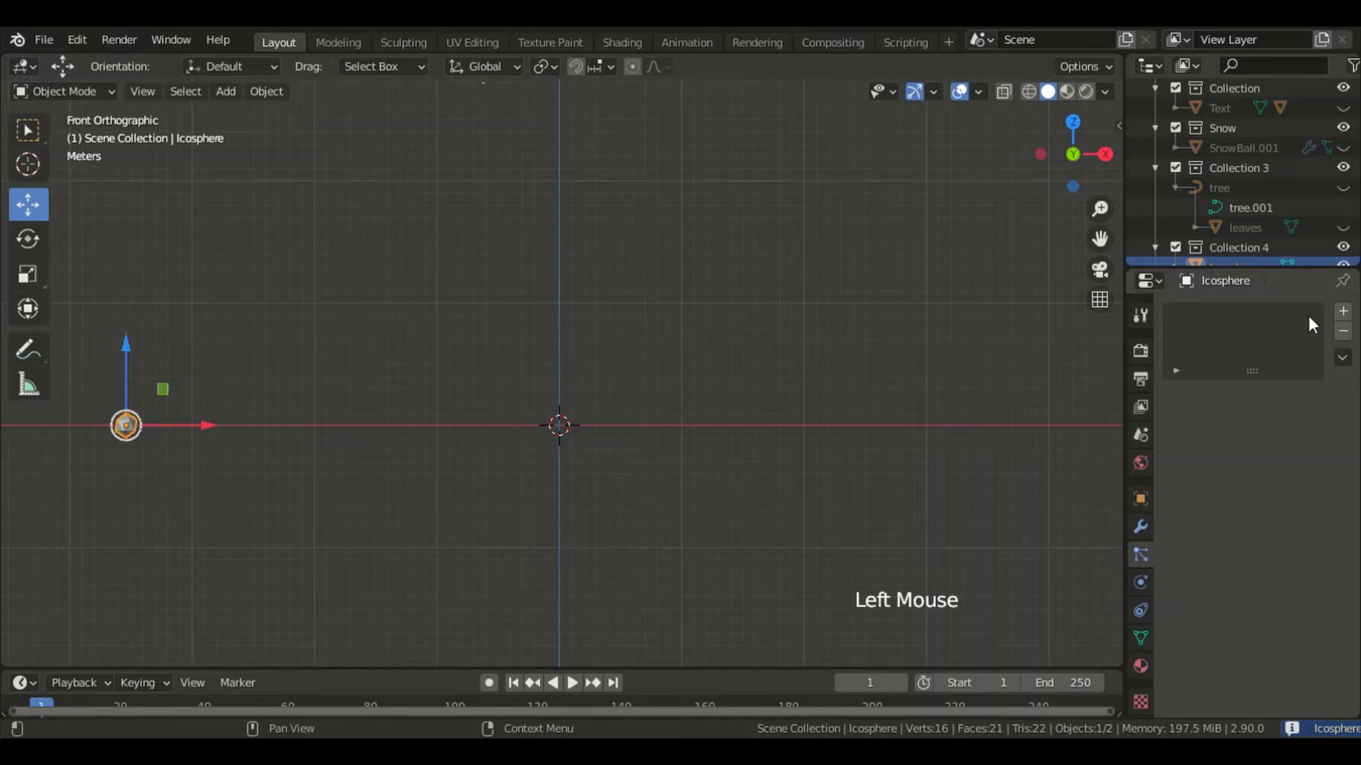
Step: Set the plane's particles to Render As Collection using the new collection
click(524, 90)
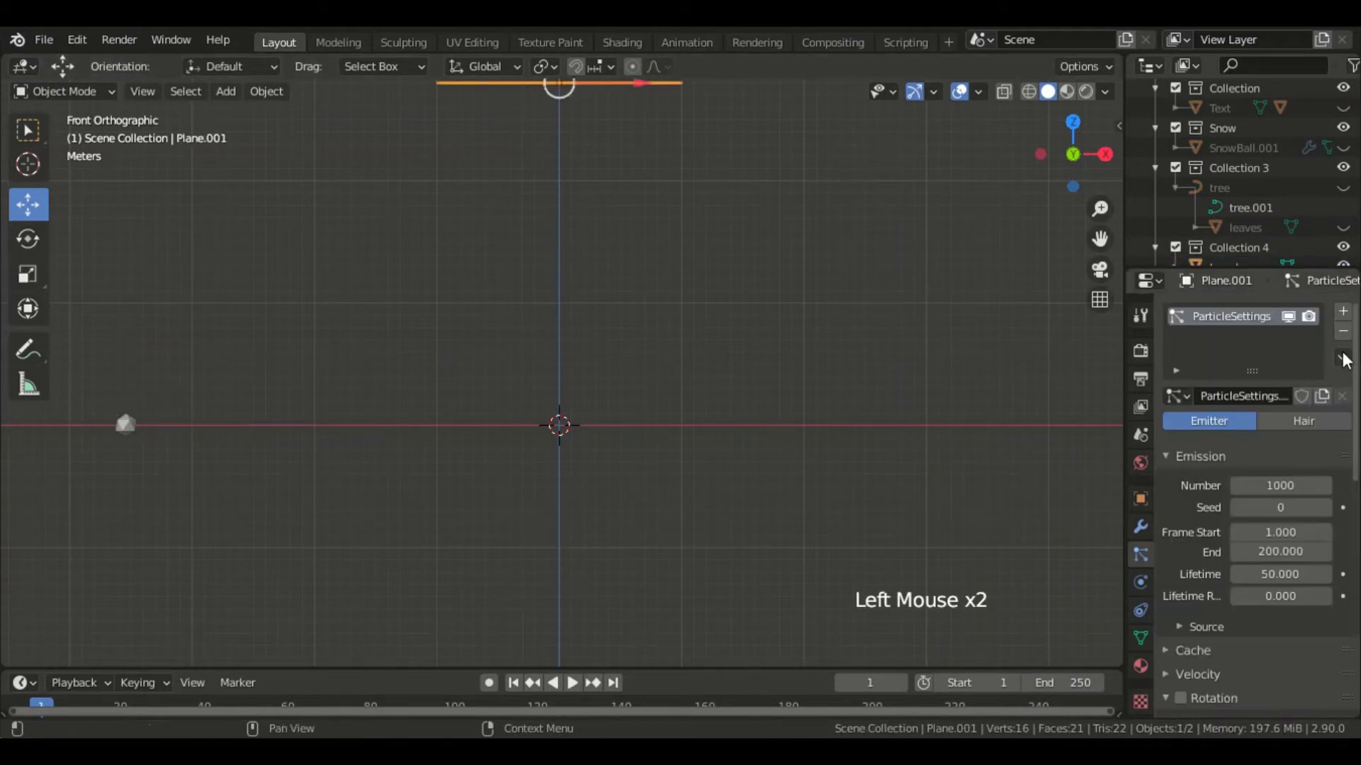
scroll(down, 3)
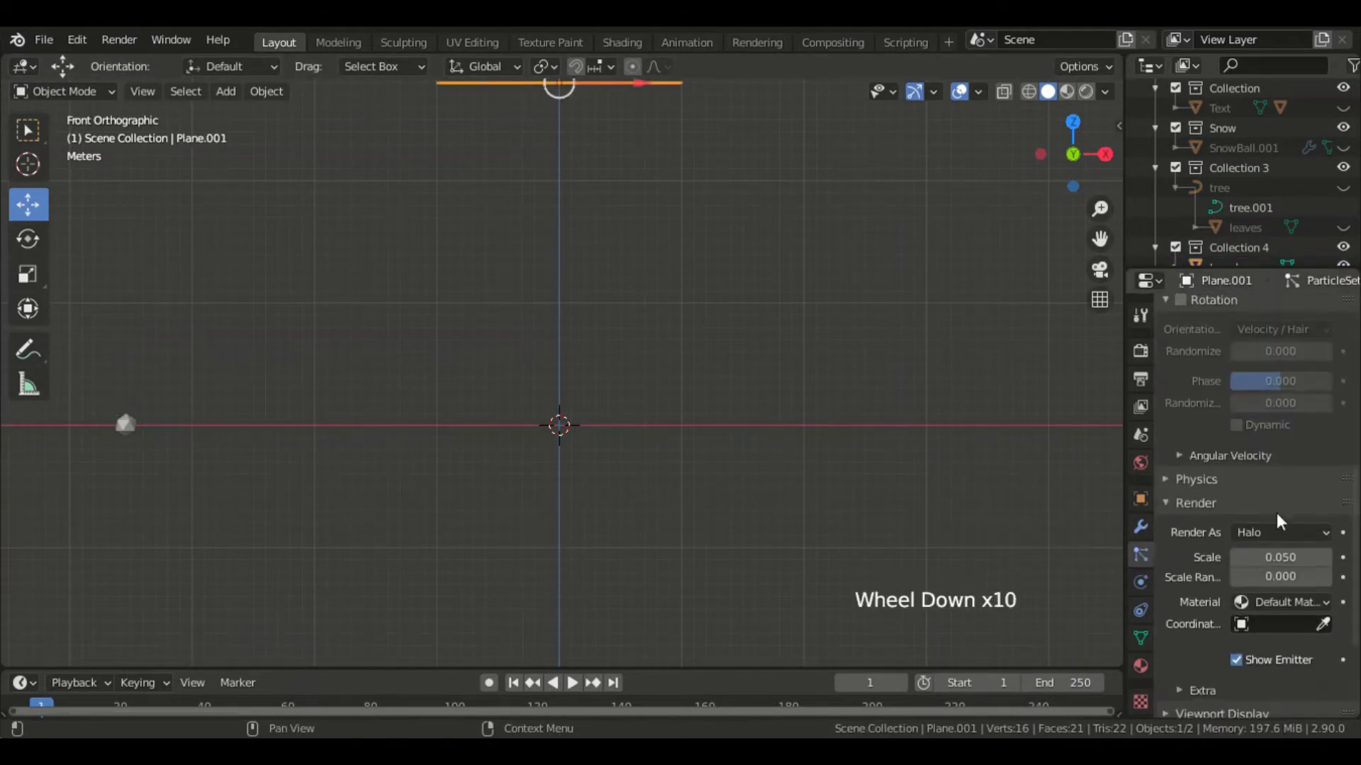
click(1285, 540)
click(1268, 688)
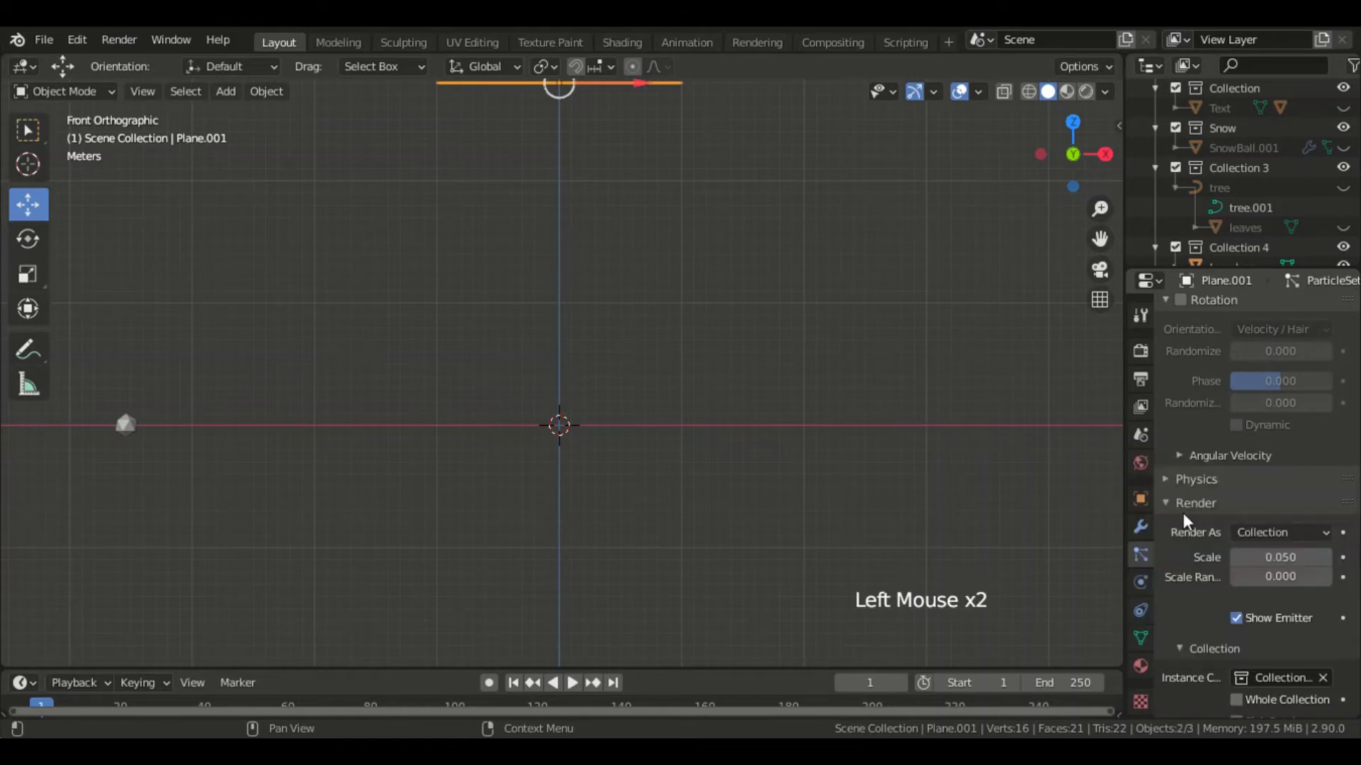
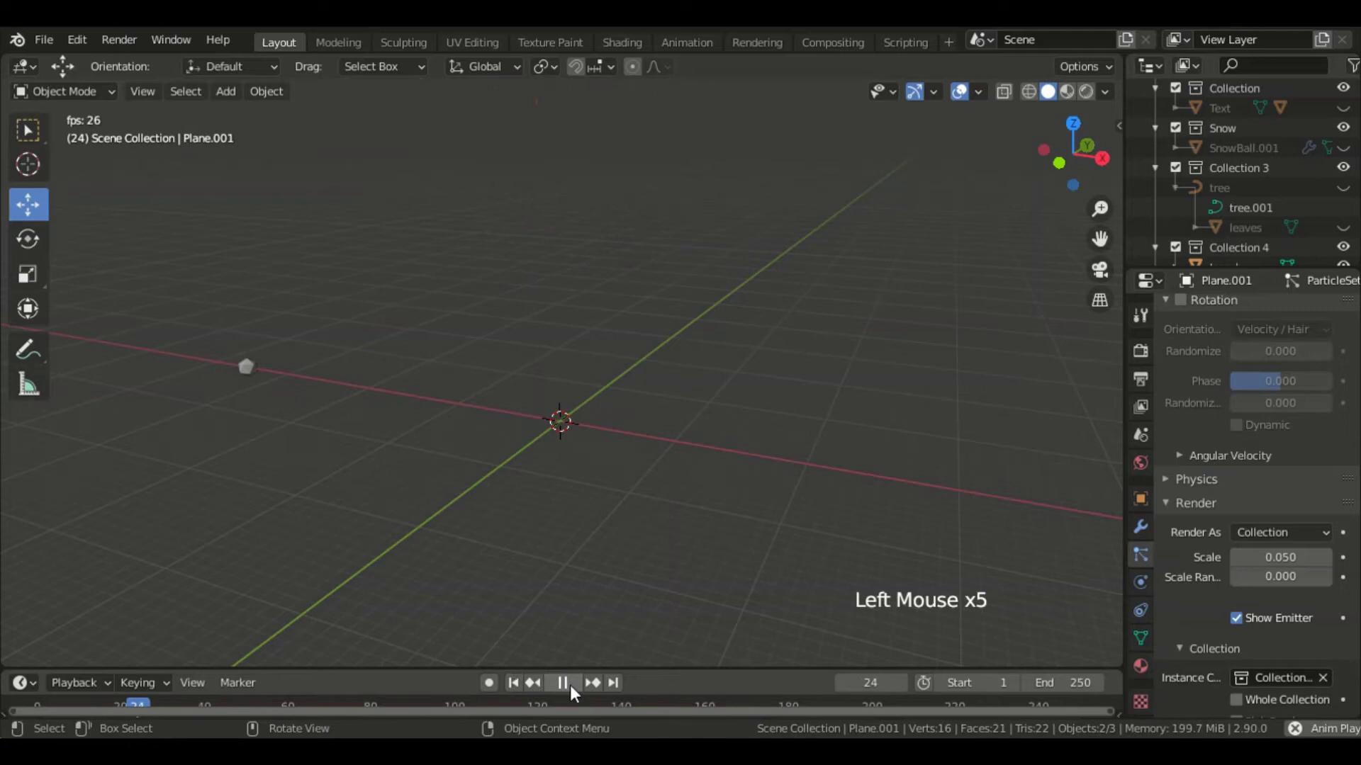
Step: Pause playback and set particle render scale 0.030 with scale randomness 0.269
click(577, 692)
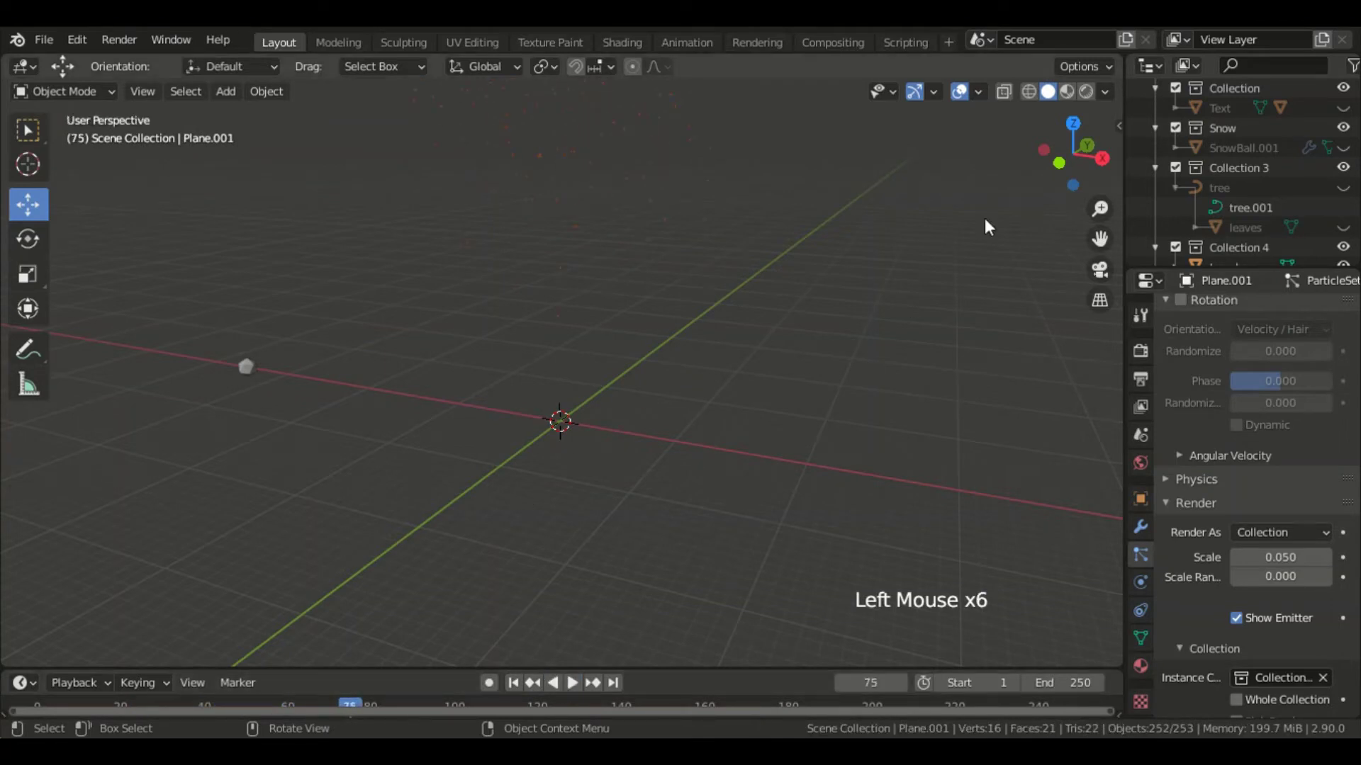
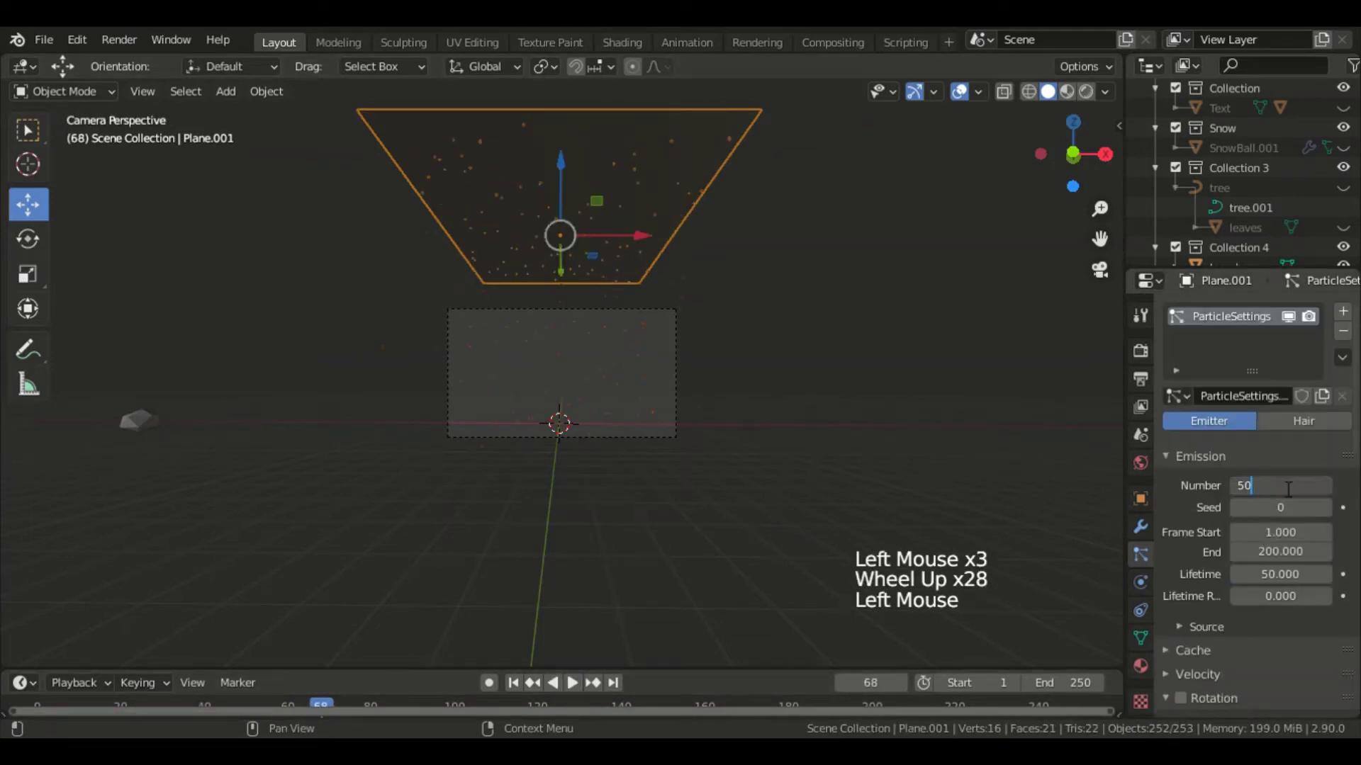
scroll(down, 3)
click(1247, 369)
click(1246, 369)
click(1278, 383)
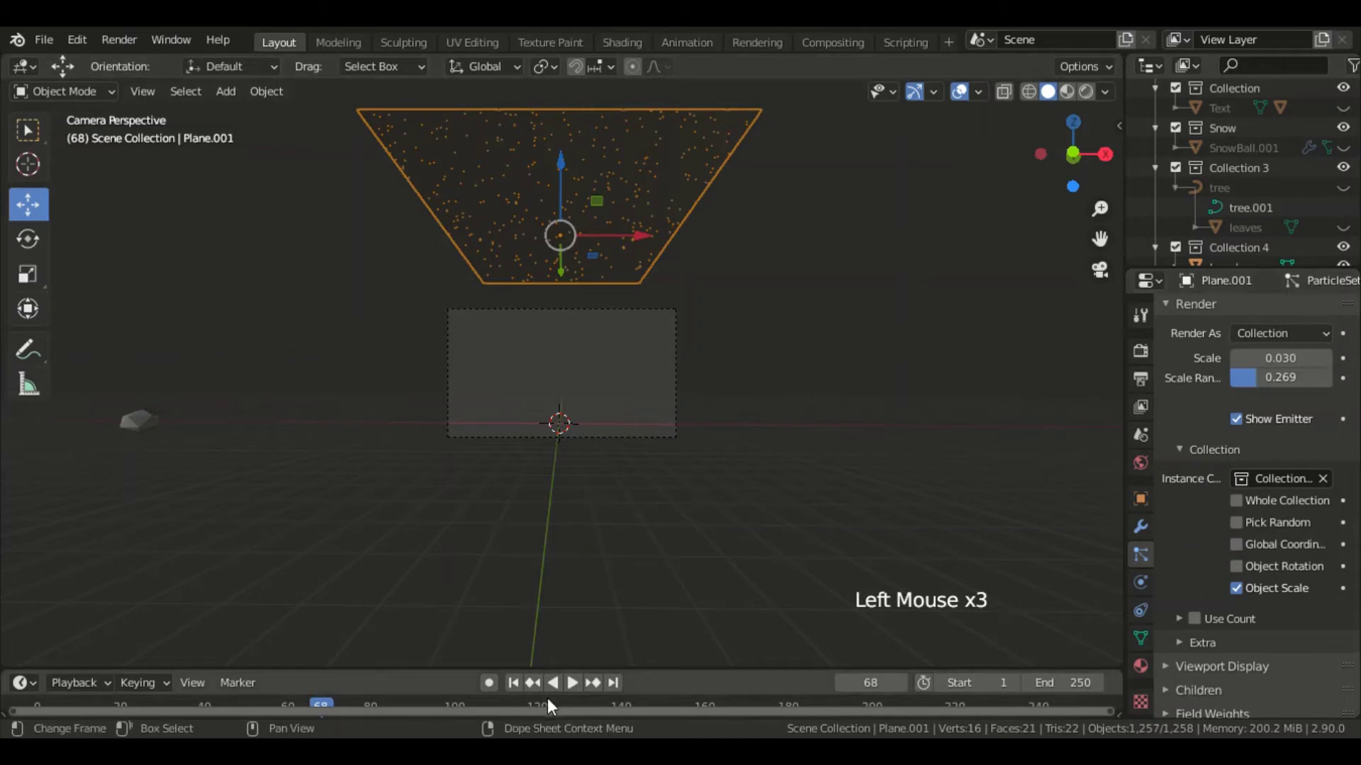
Step: Scrub the timeline to frame 130 to preview the snowfall
click(574, 692)
click(575, 692)
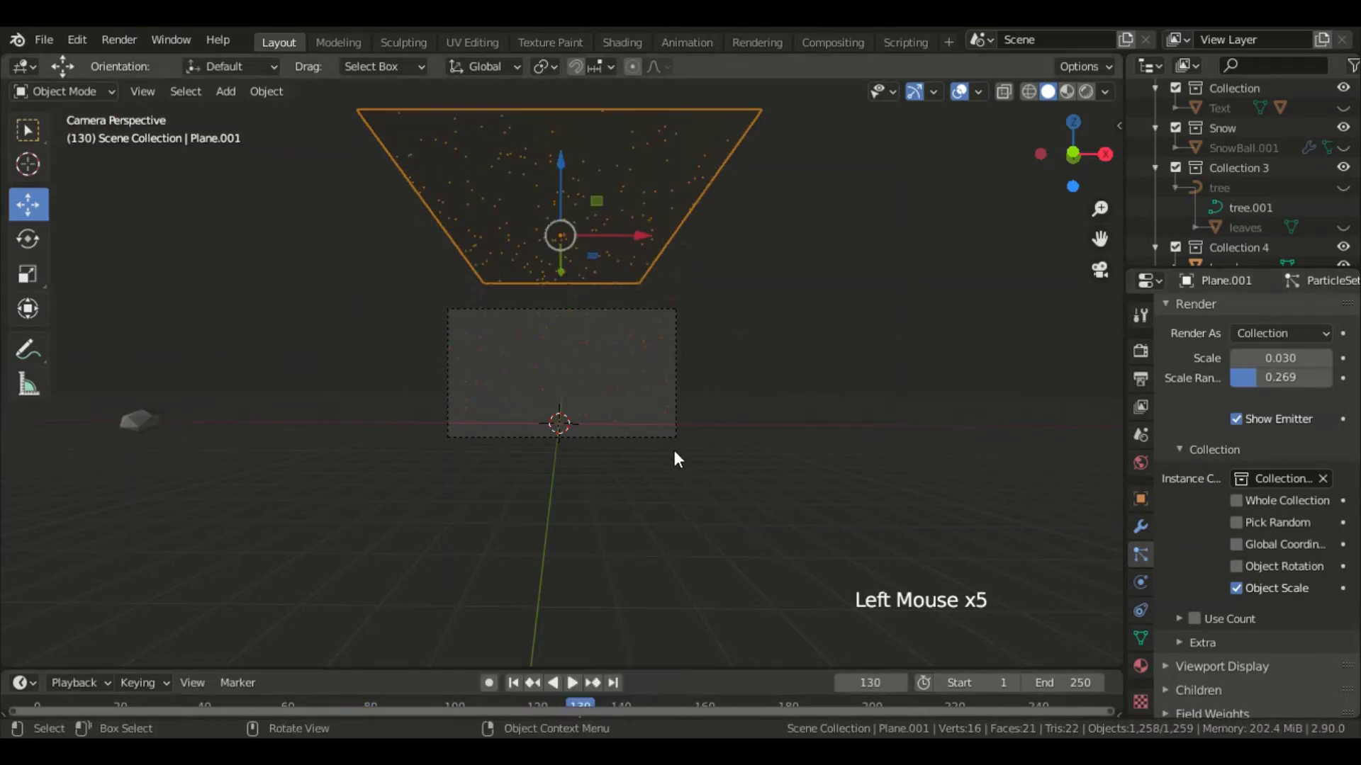
Step: Unhide the lettering and forest, deselect, and zoom into the camera view at frame 130
key(alt+h)
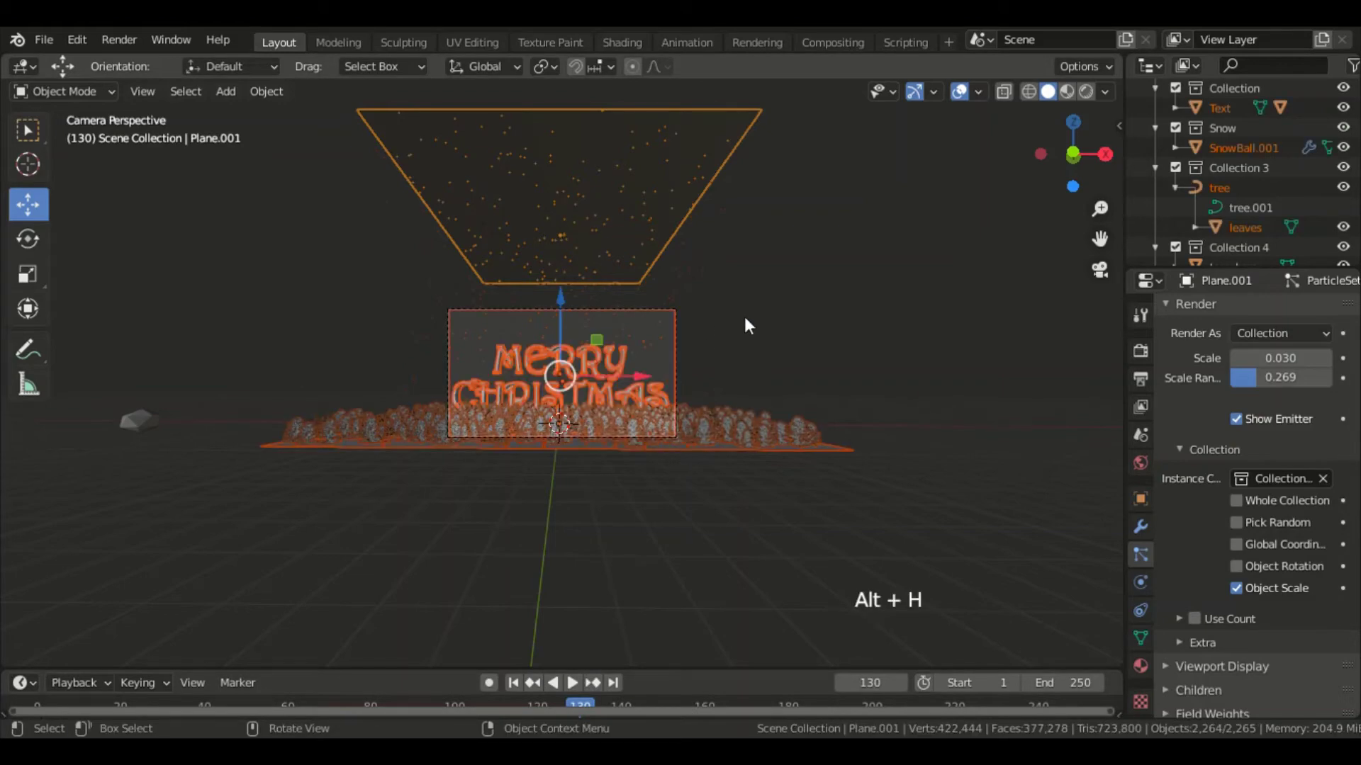
click(752, 323)
scroll(up, 3)
click(752, 323)
click(985, 313)
scroll(up, 3)
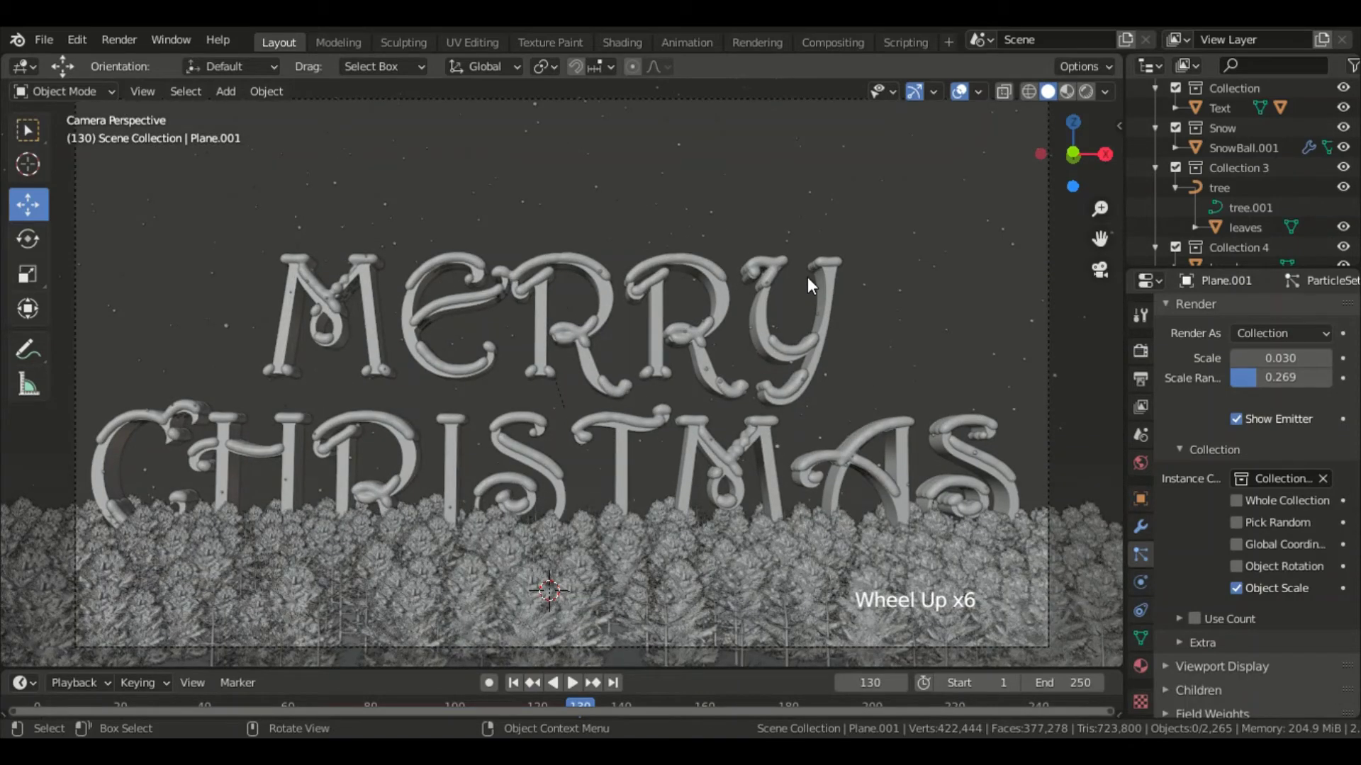